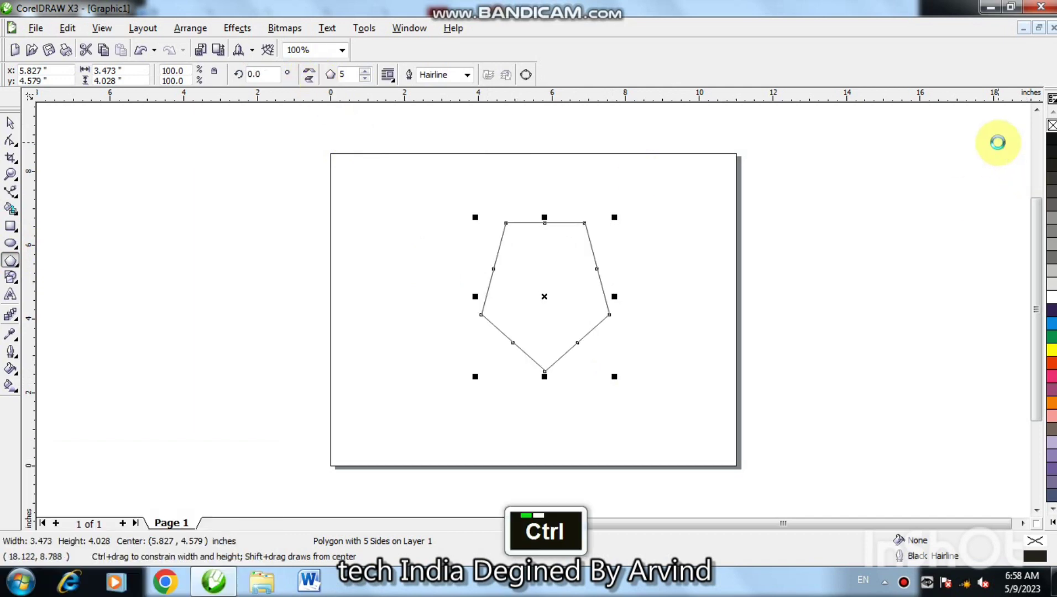
Convert the pentagon to curves and delete the two extra midpoint nodes.
key(ctrl+q)
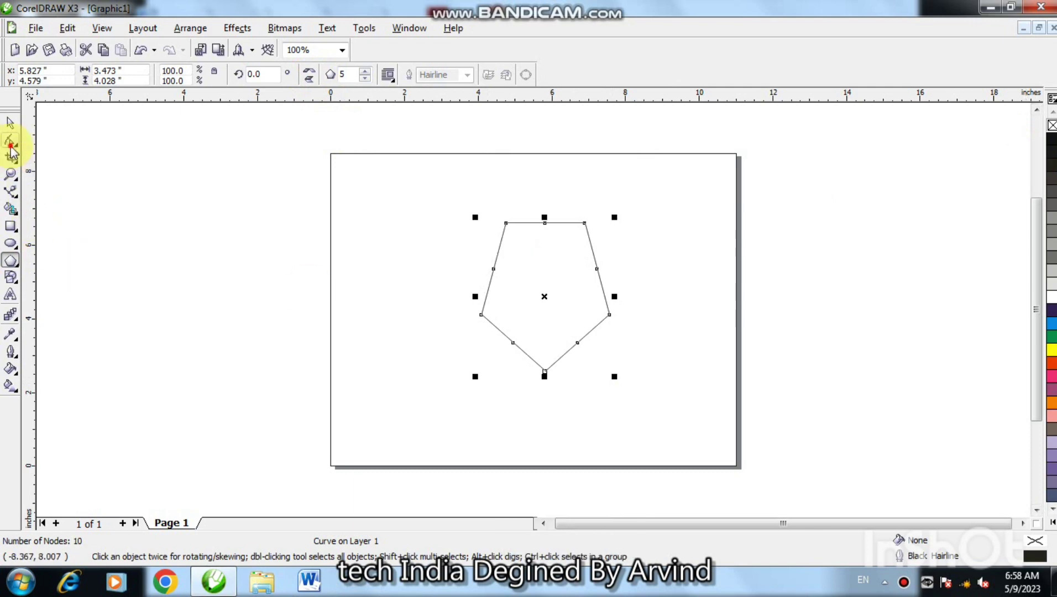
double_click(540, 244)
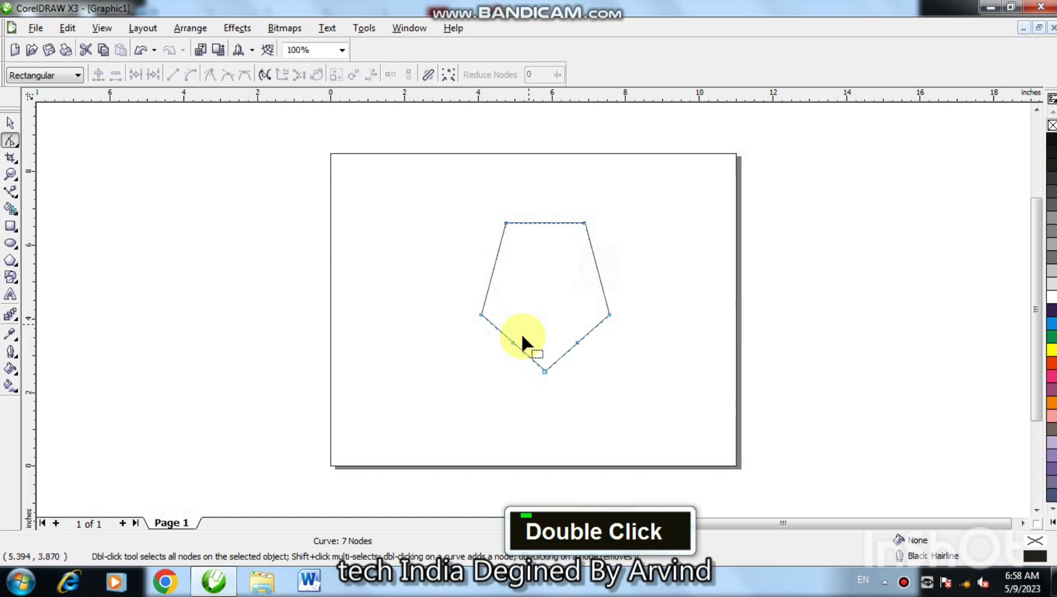
double_click(522, 350)
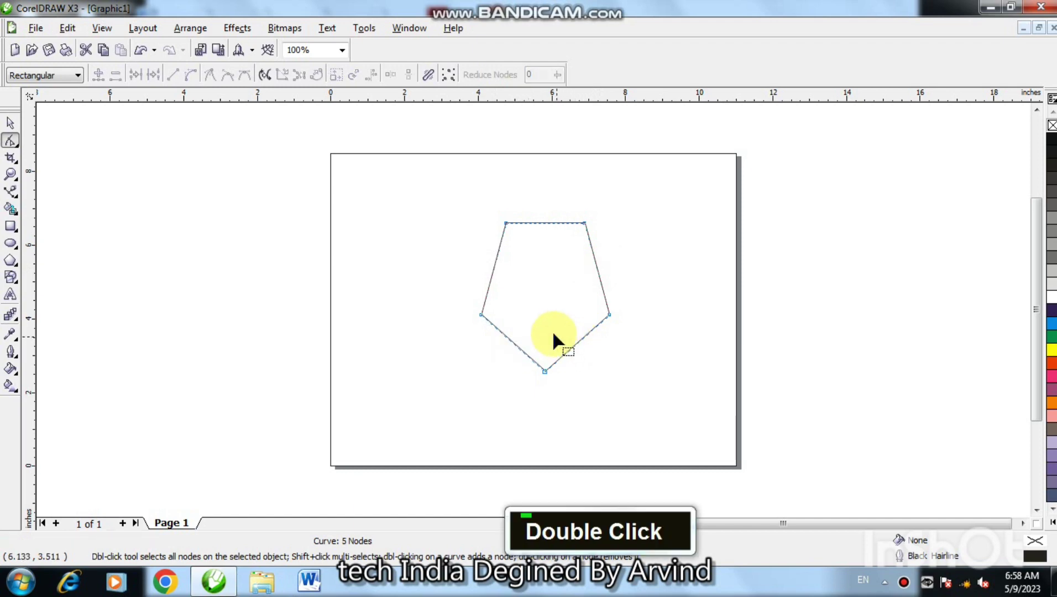
key(F2)
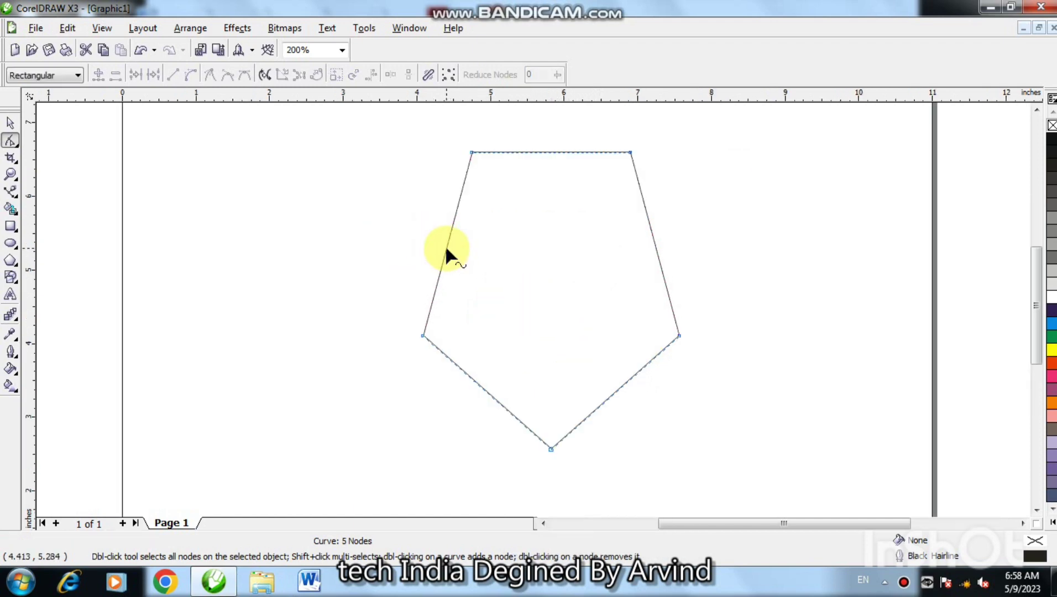
Make the upper left, upper right and lower left sides curvable and bow them inward.
right_click(453, 256)
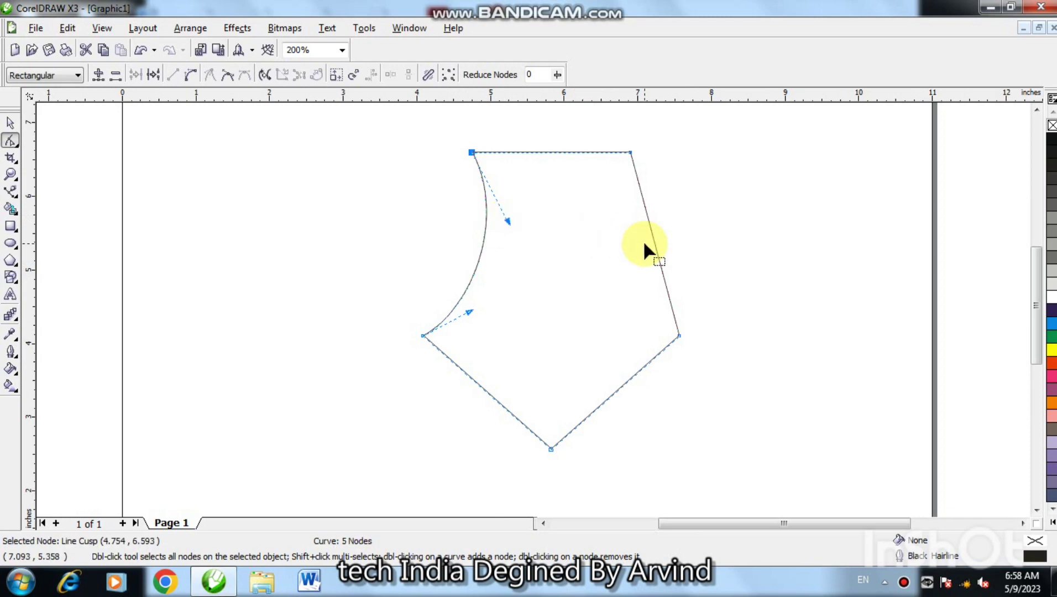
right_click(659, 248)
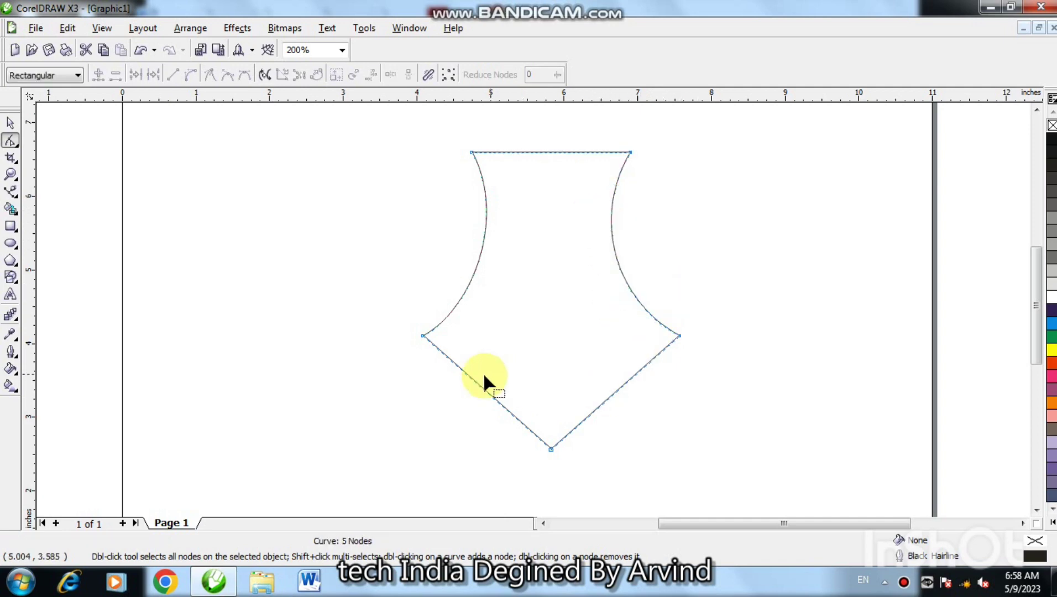
right_click(487, 393)
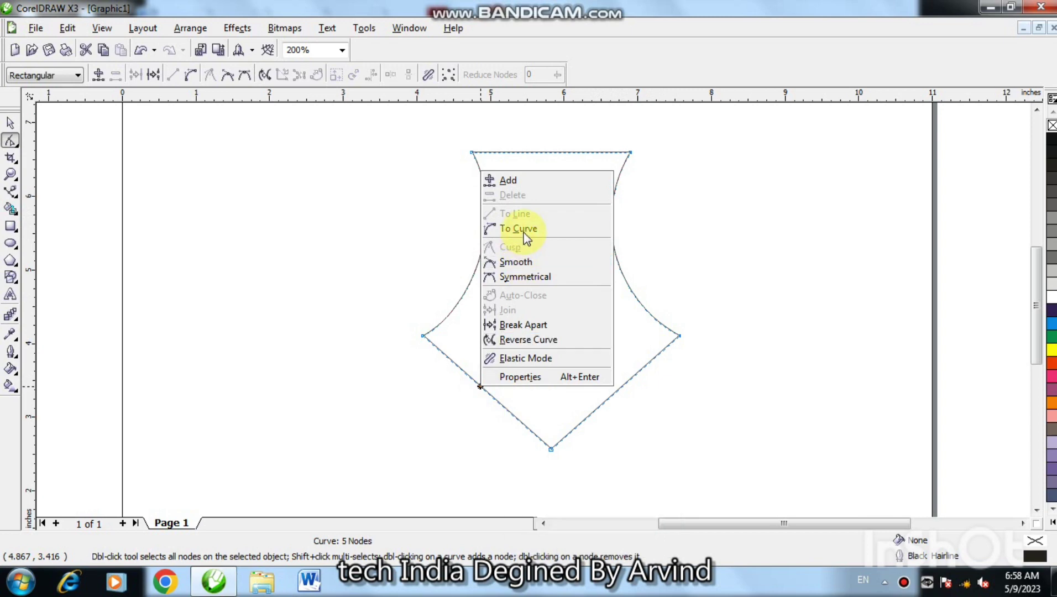
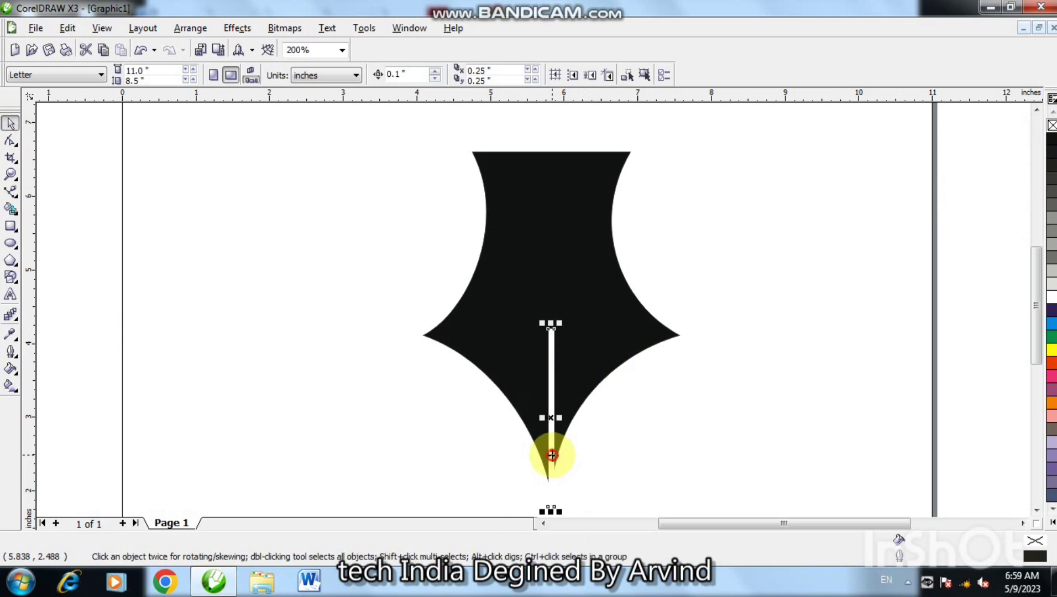
Centre the white slit on the nib tip and start a white circle at its top.
key(F2)
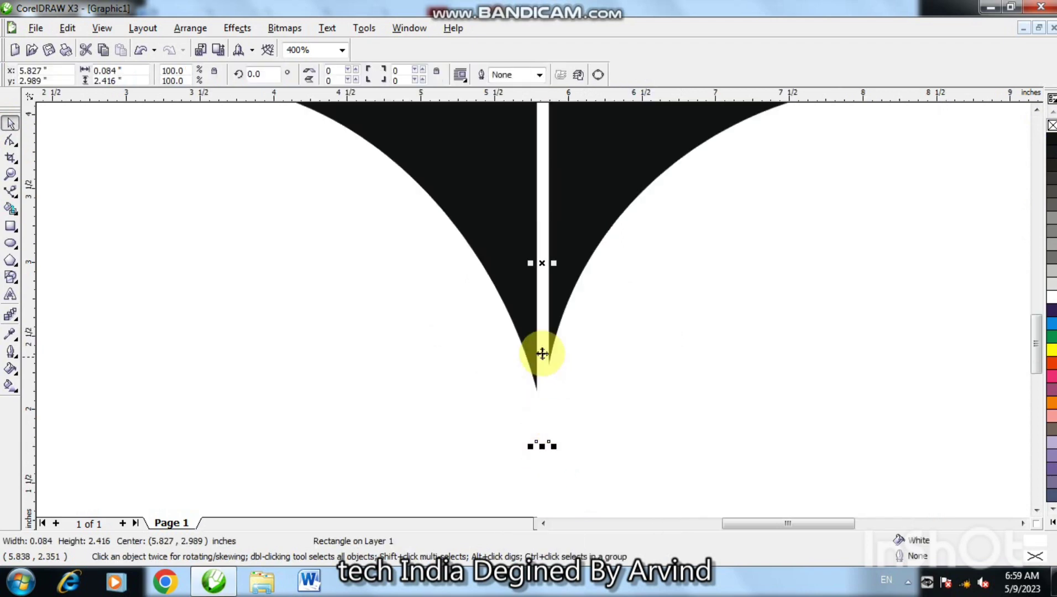
click(546, 355)
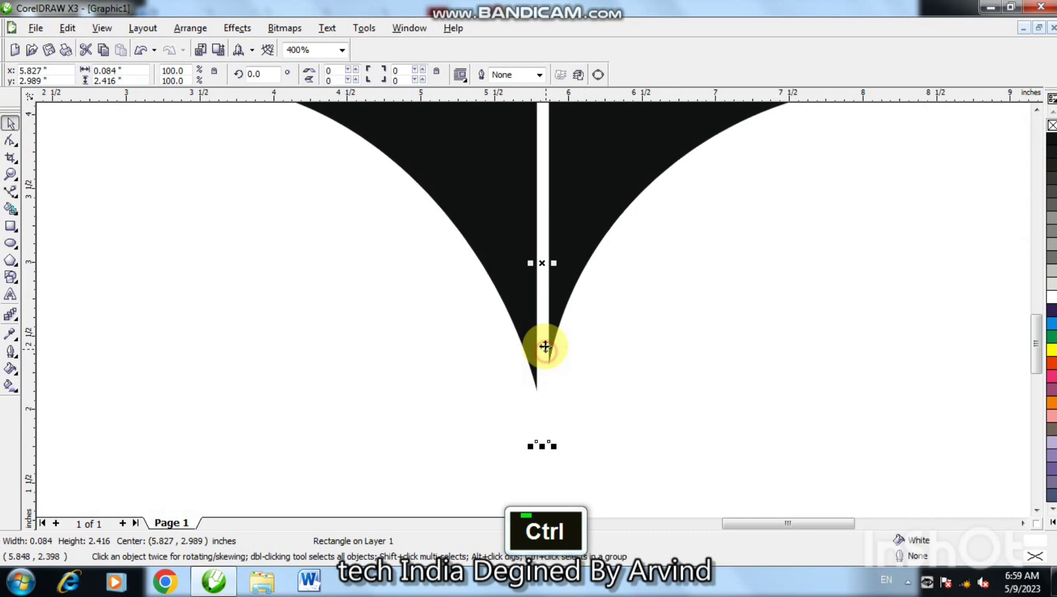
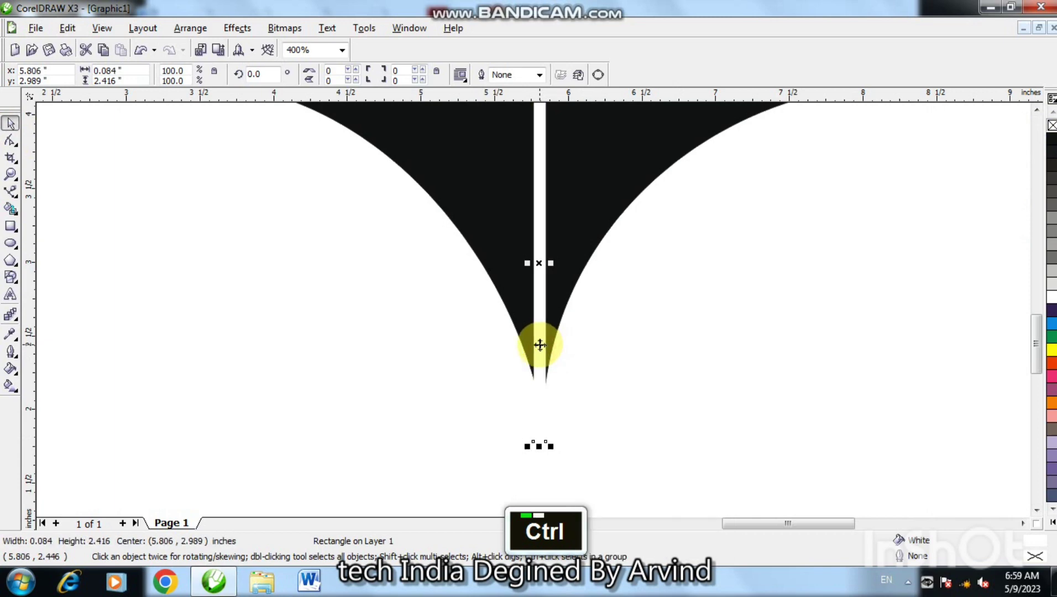
key(F4)
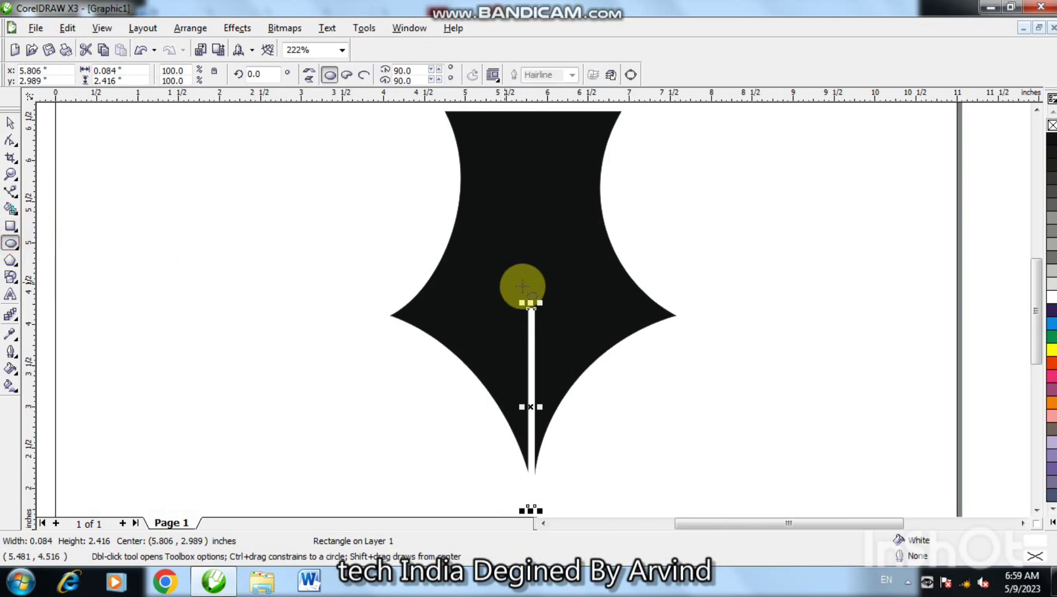
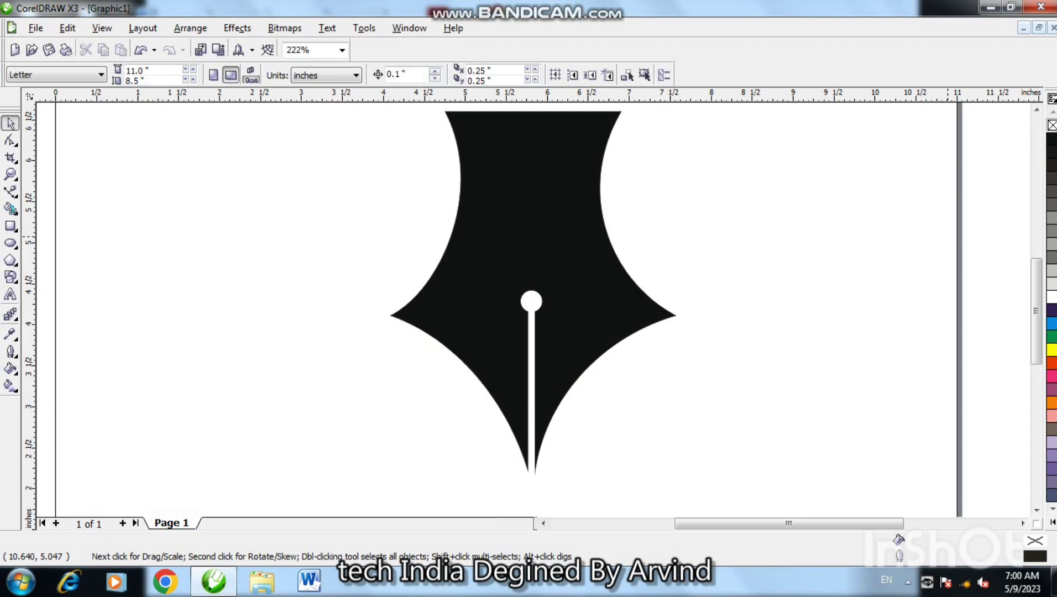
Finish the small polygon, convert it to curves and delete its unneeded nodes.
double_click(1041, 113)
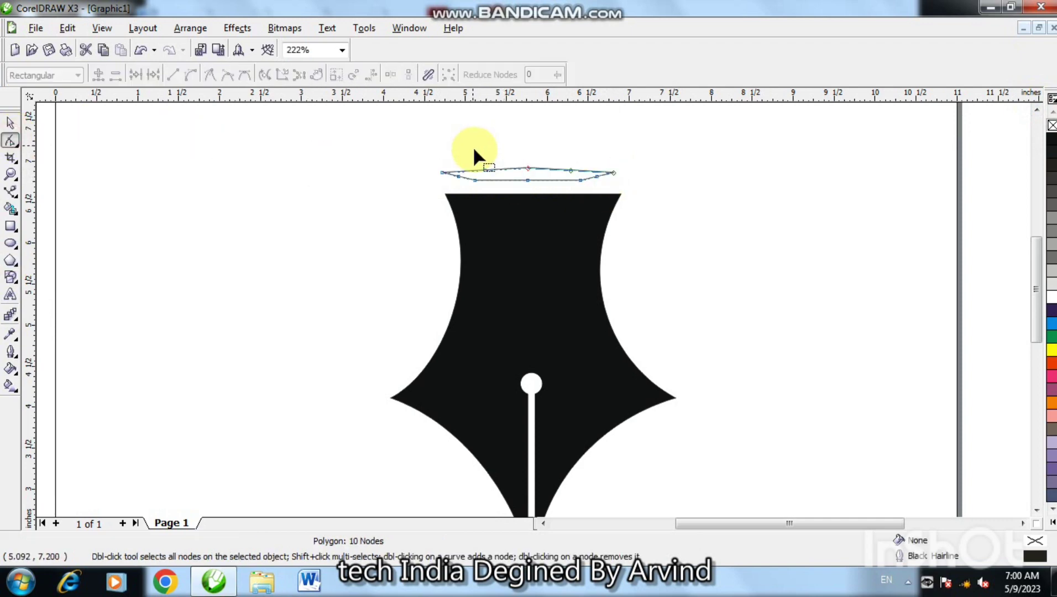
key(ctrl+q)
double_click(491, 178)
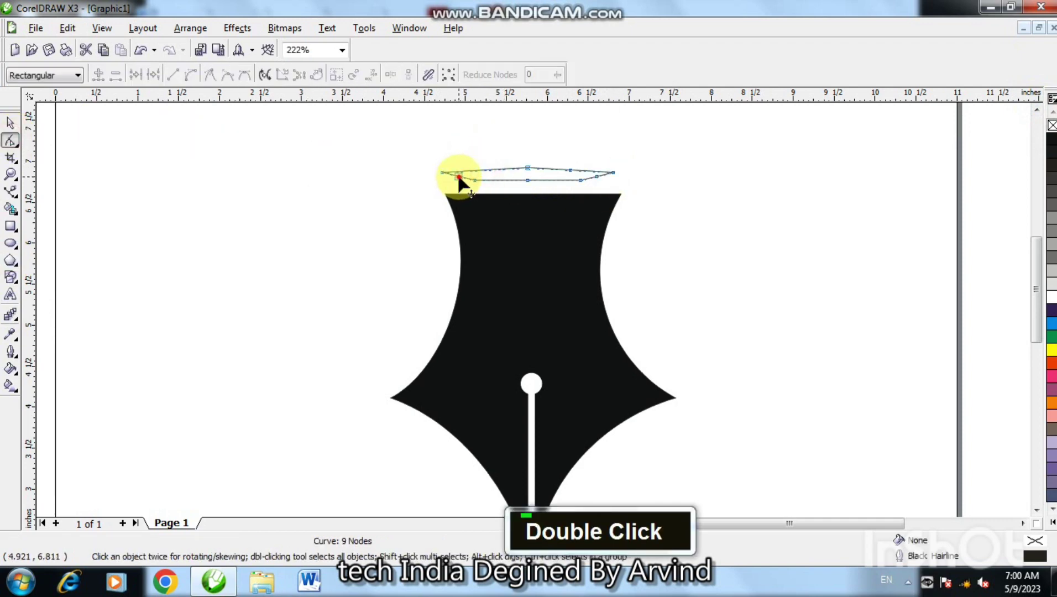
double_click(567, 176)
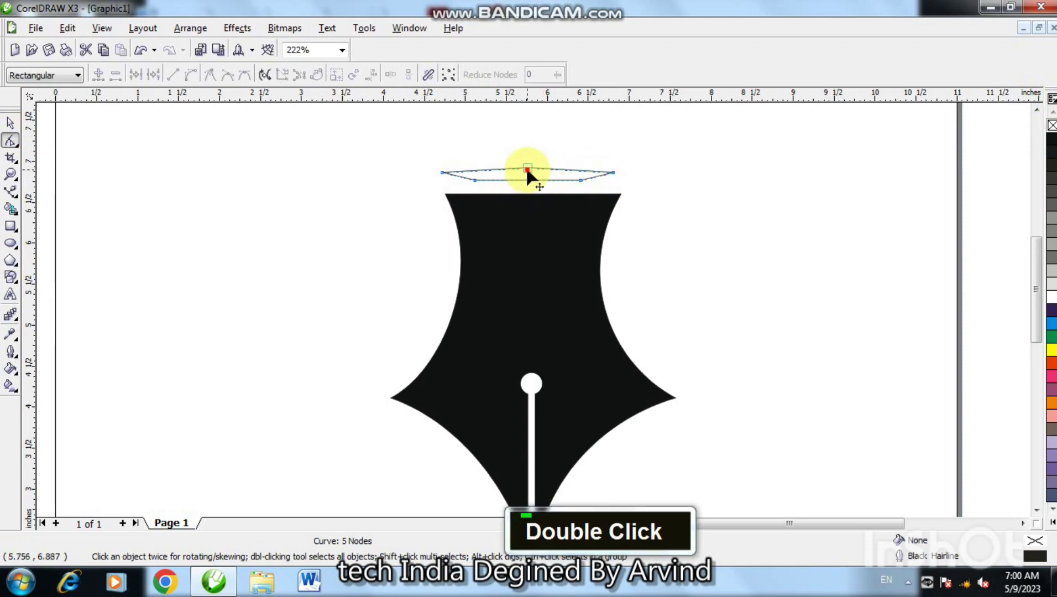
key(Up)
key(Up)
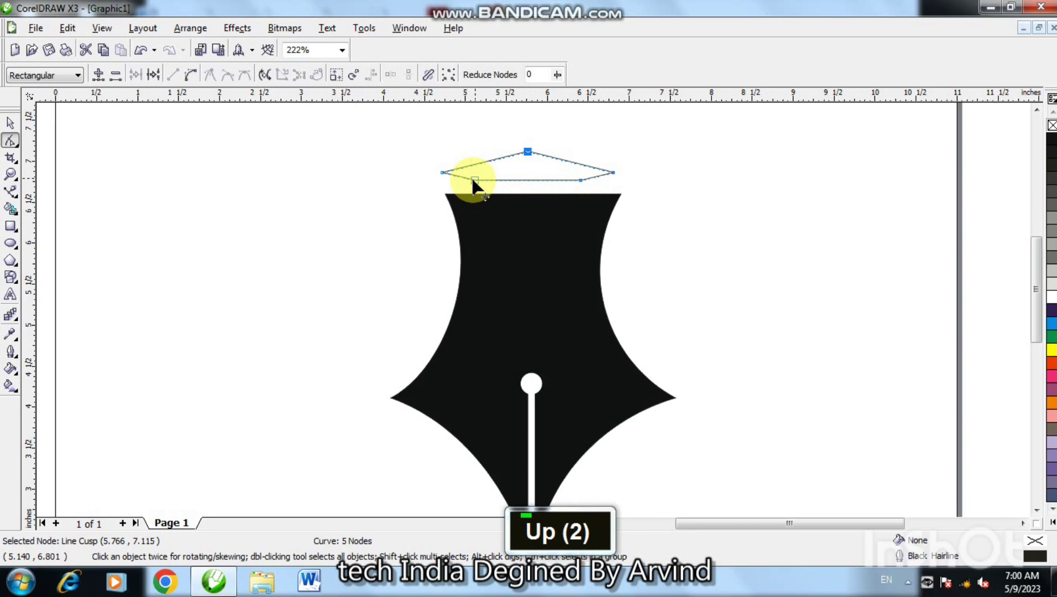
Raise the band's middle peak and adjust its corner nodes into a low roof shape.
key(Right)
key(Right)
right_click(488, 233)
right_click(490, 231)
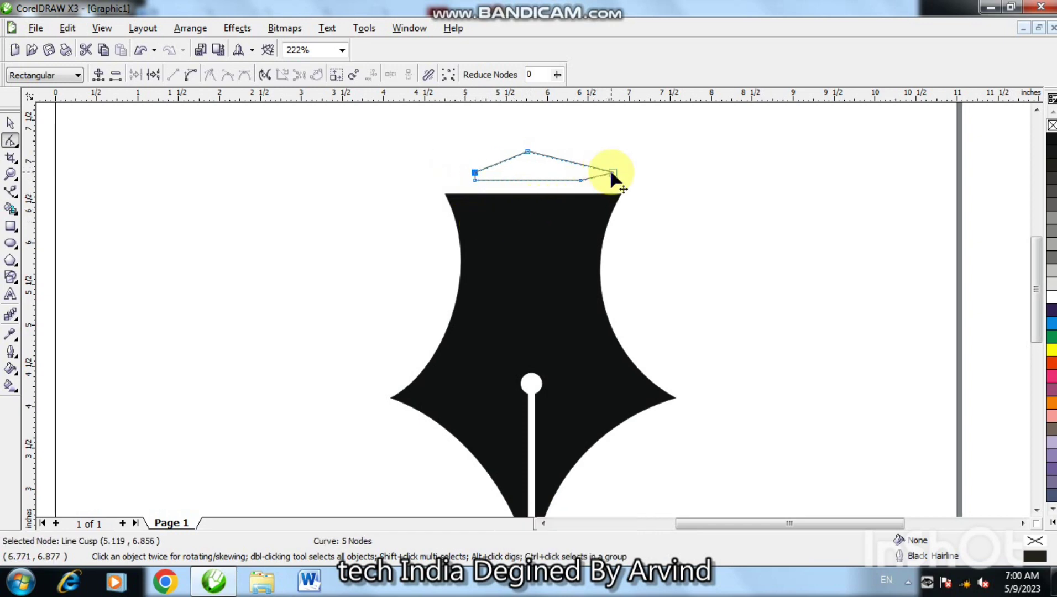
key(Left)
key(Left)
key(Left)
click(621, 214)
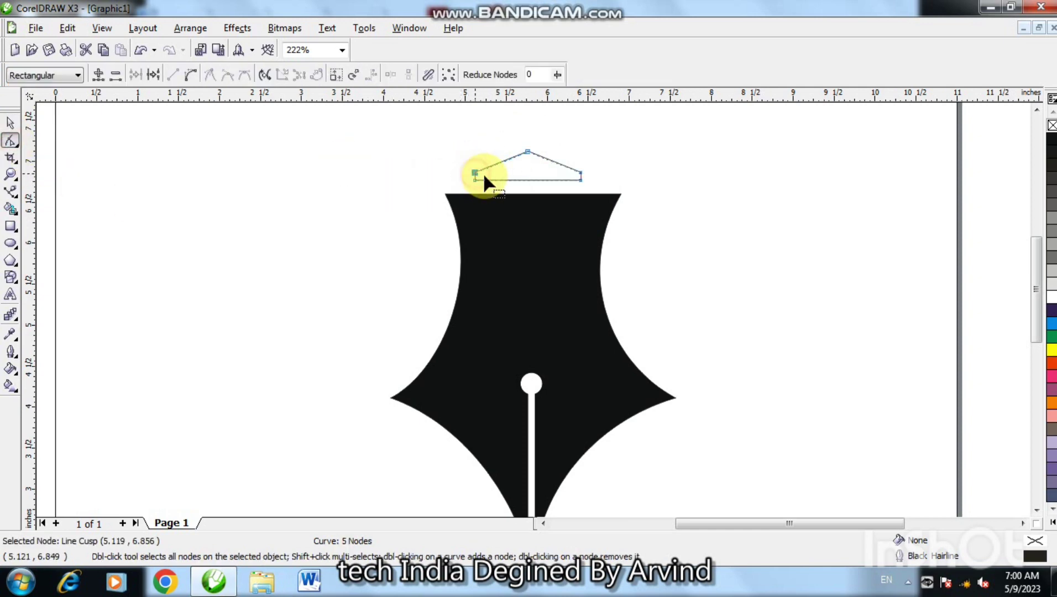
Select the whole peaked band and nudge it down onto the nib's flat top.
click(587, 181)
click(585, 181)
key(ctrl+Up)
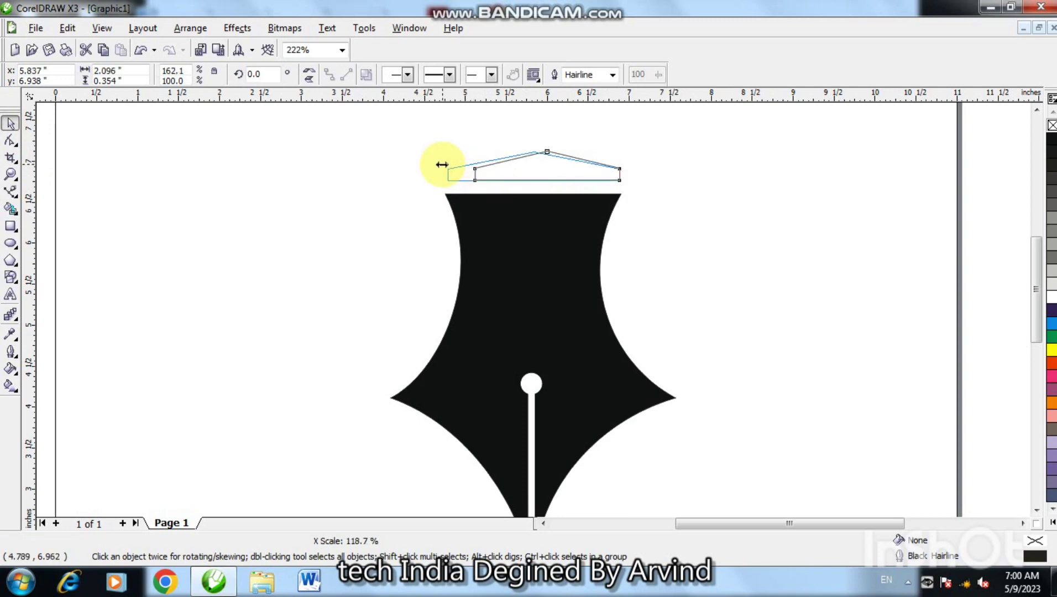
key(ctrl+Down)
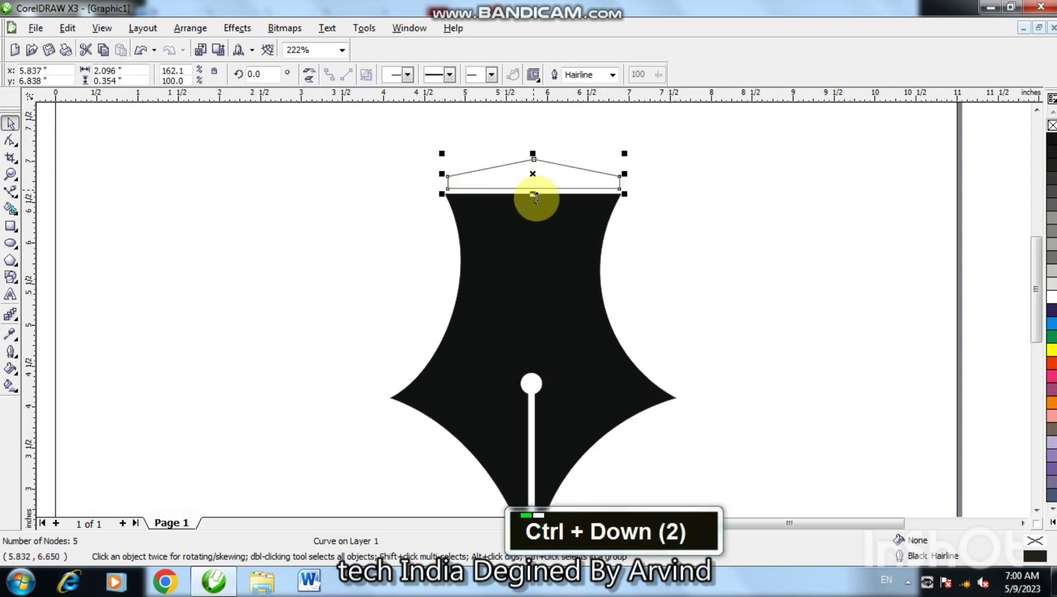
key(F2)
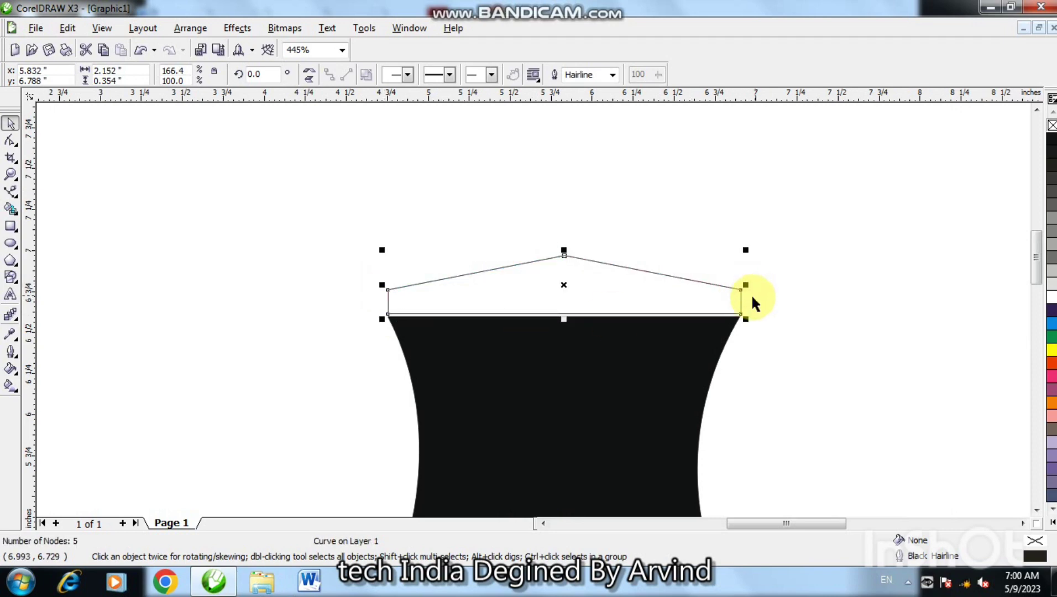
Duplicate the band above itself, widen its corners and add a bottom middle node.
key(ctrl+Up)
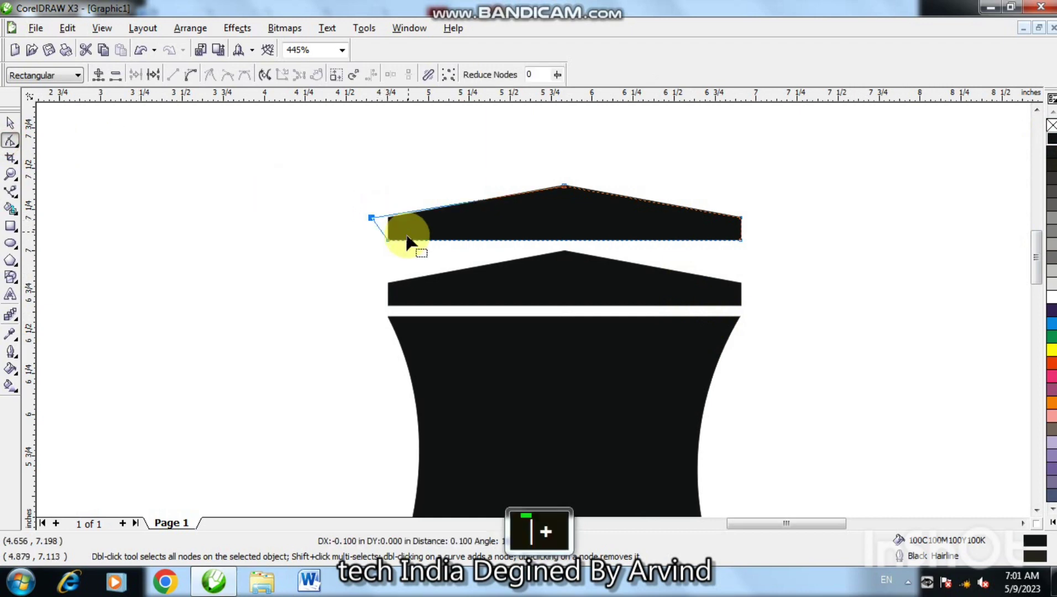
click(414, 263)
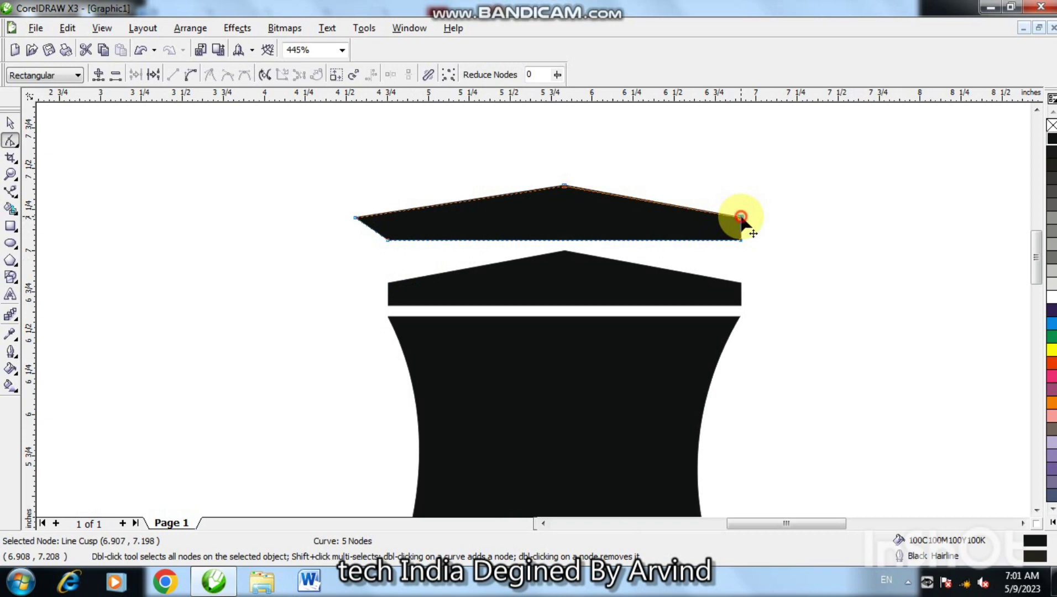
right_click(747, 224)
right_click(744, 239)
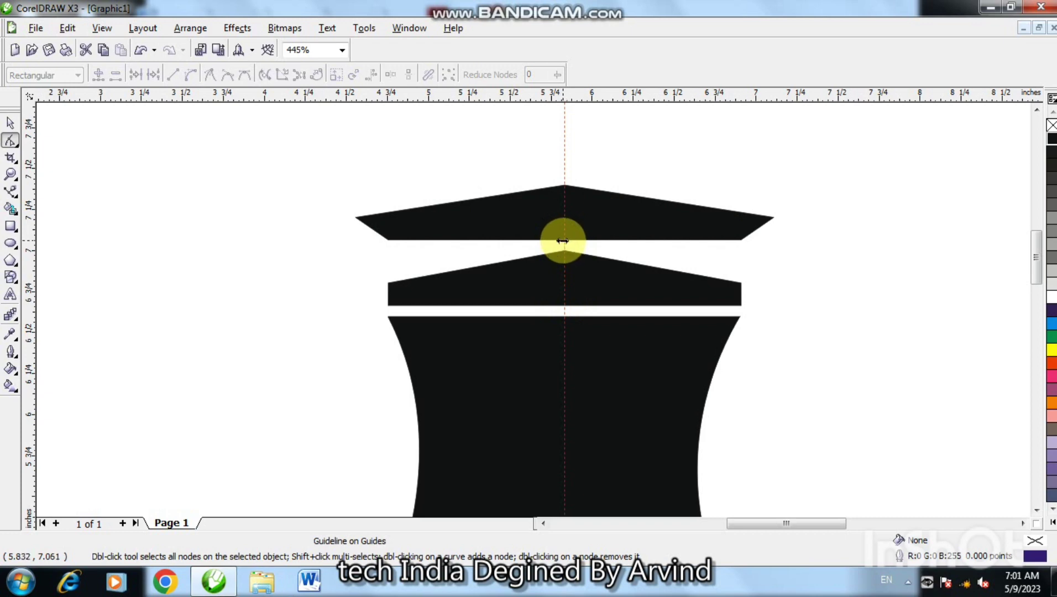
double_click(570, 248)
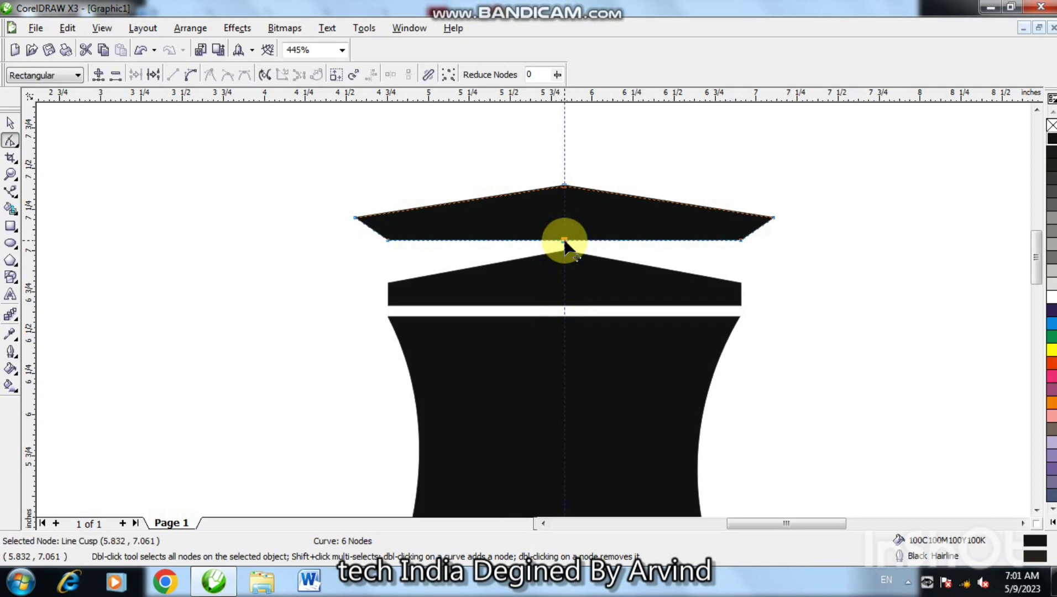
Push the copy's new bottom middle node upward into a chevron.
key(Up)
key(Up)
key(Up)
key(Down)
key(Down)
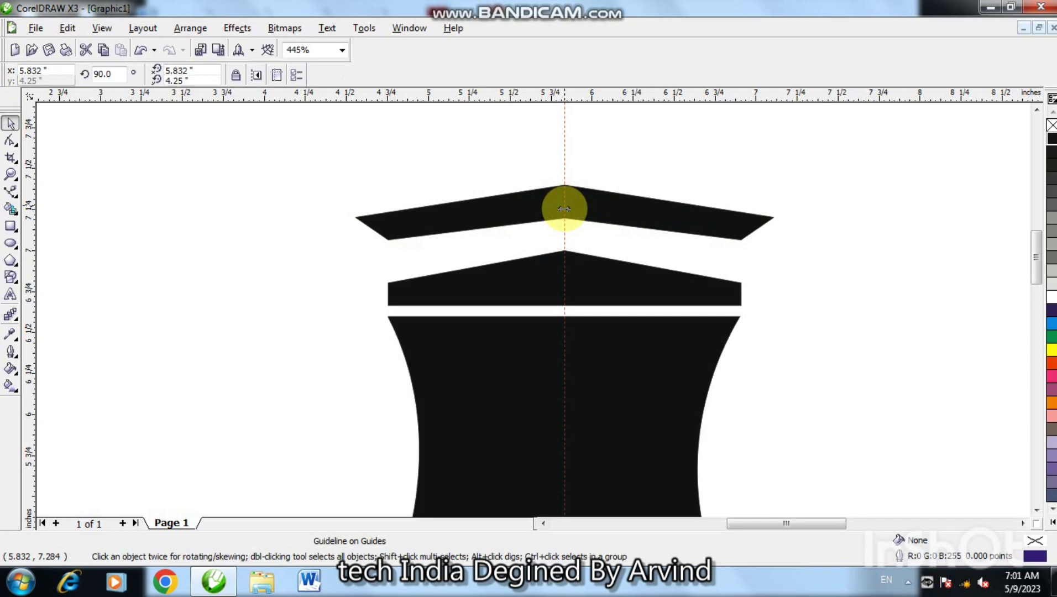
key(Delete)
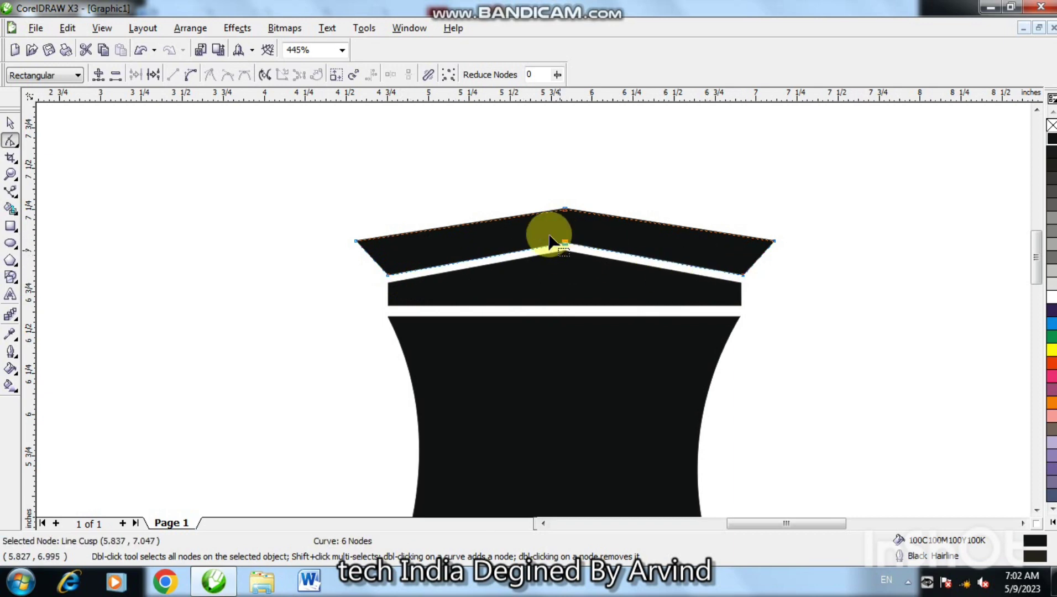
Raise the cap's top peak and extend its left tip to overhang the band.
key(Up)
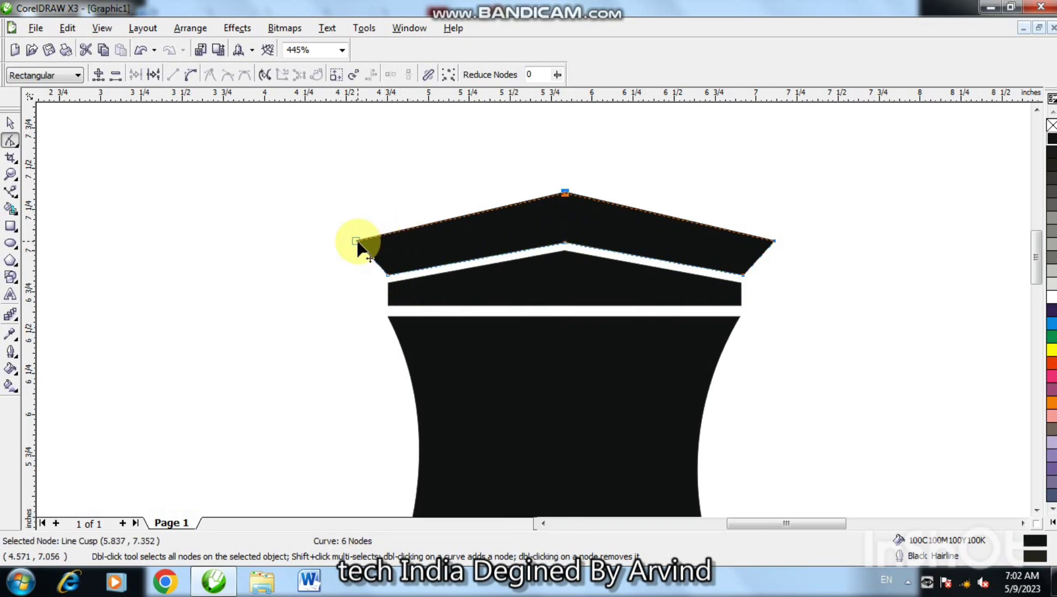
key(Up)
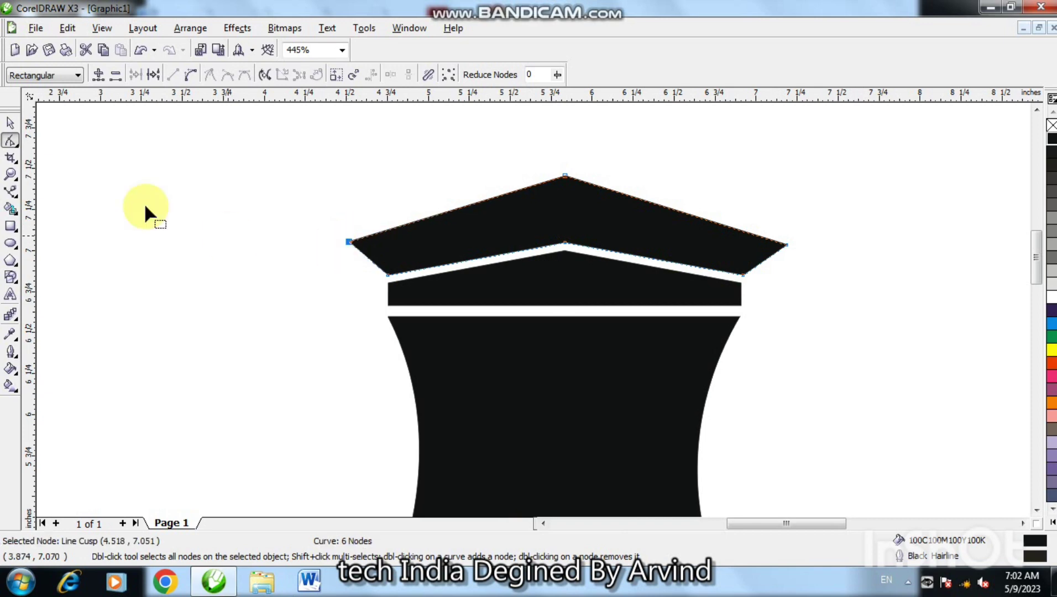
double_click(129, 336)
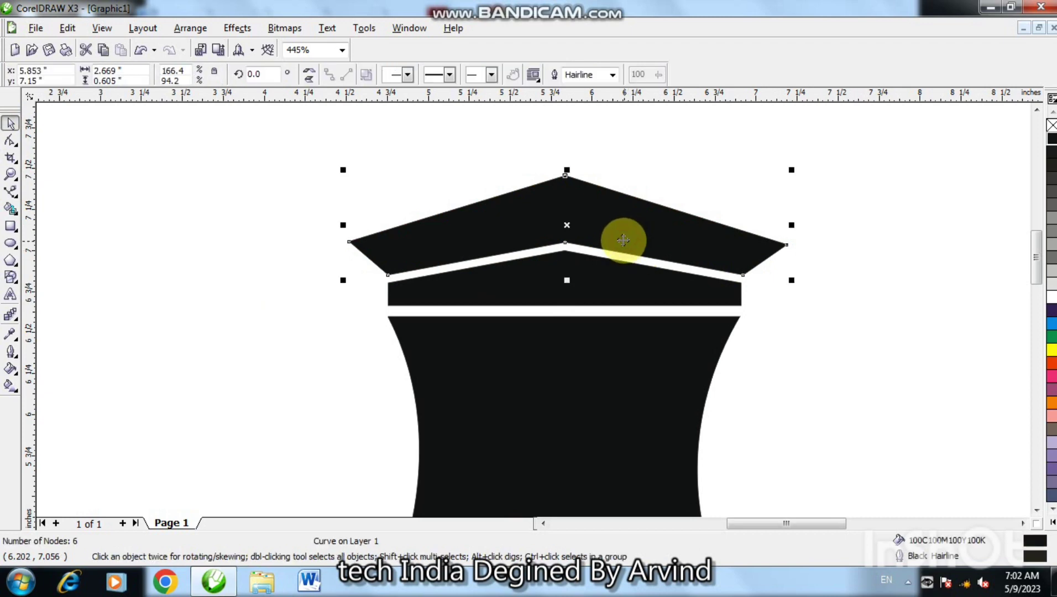
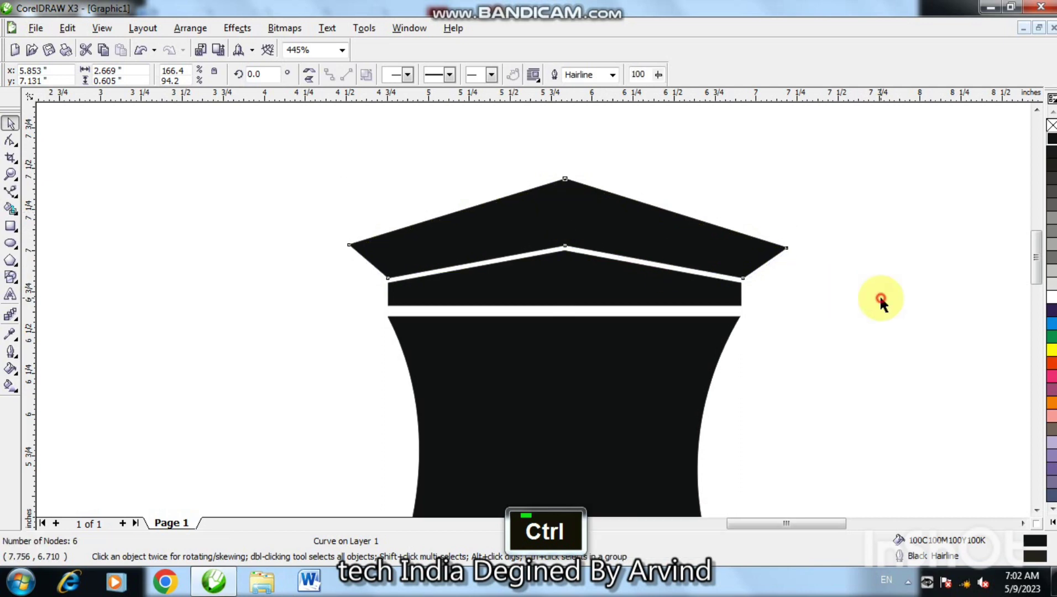
Zoom out and back in on the graduation cap to place a vertical guideline beside it.
key(F4)
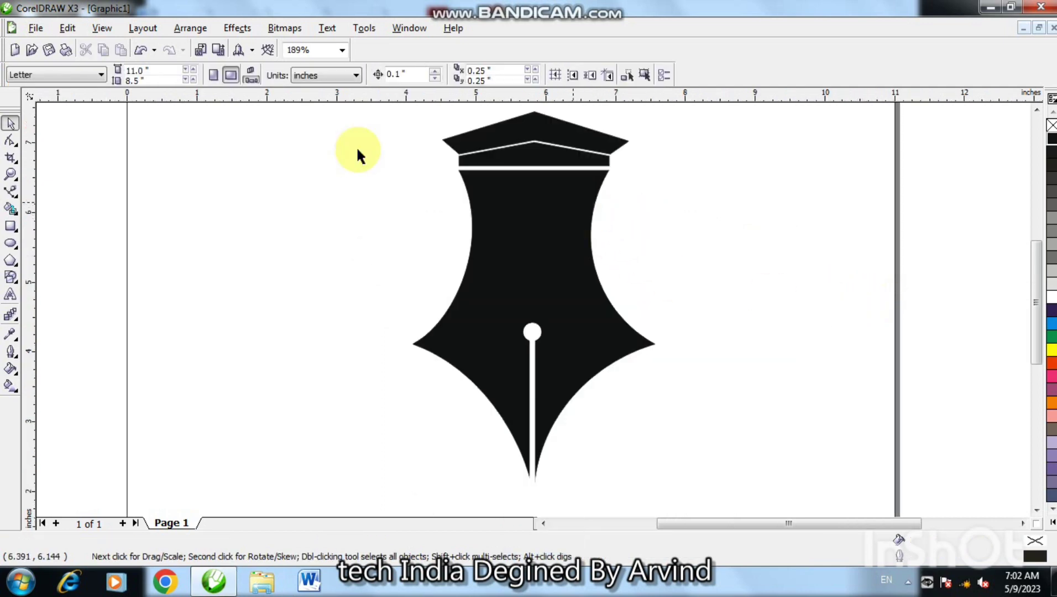
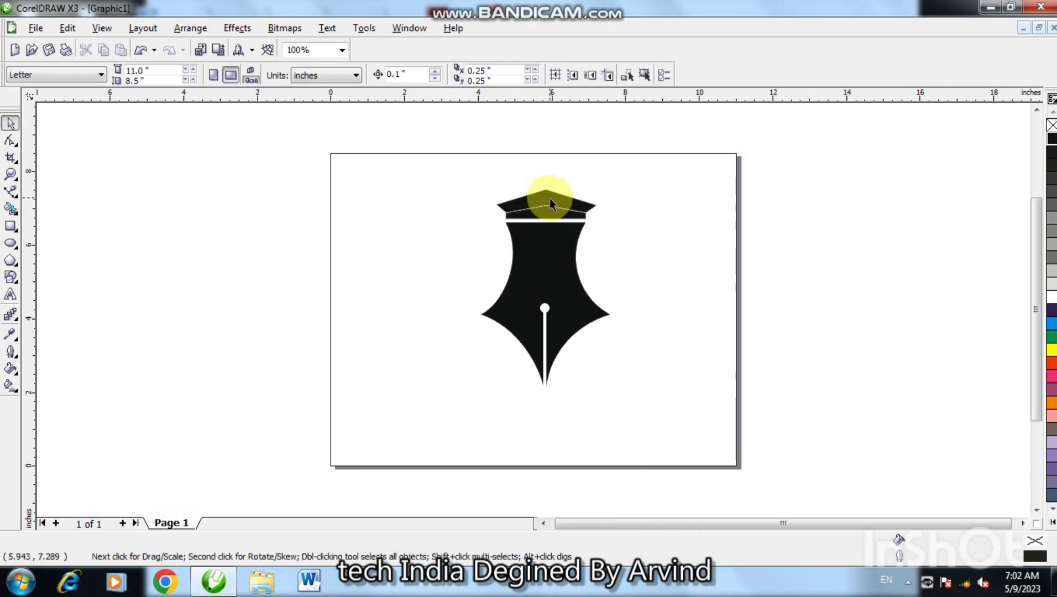
key(F2)
key(F2)
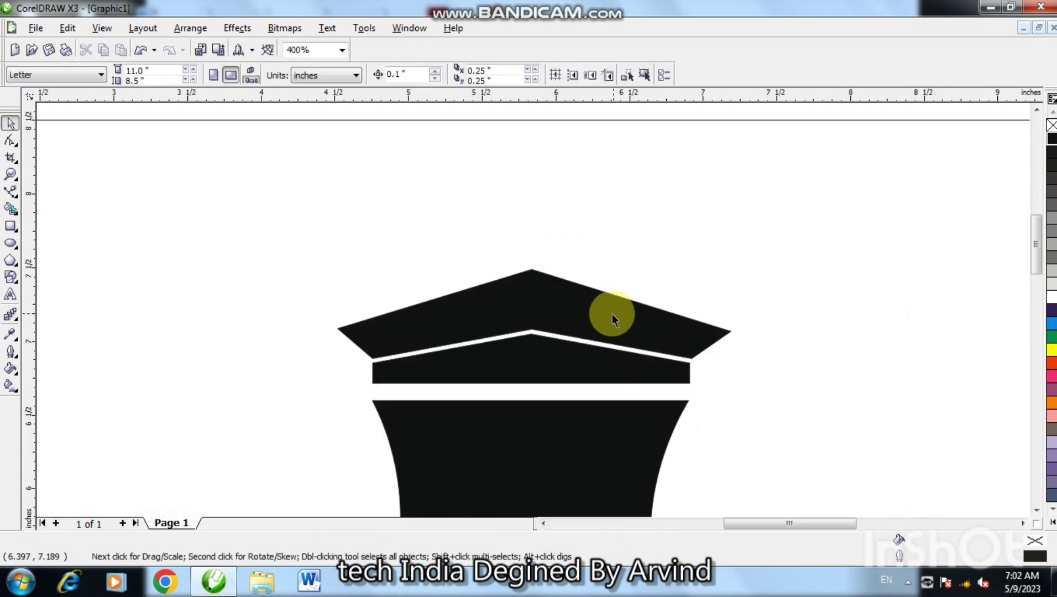
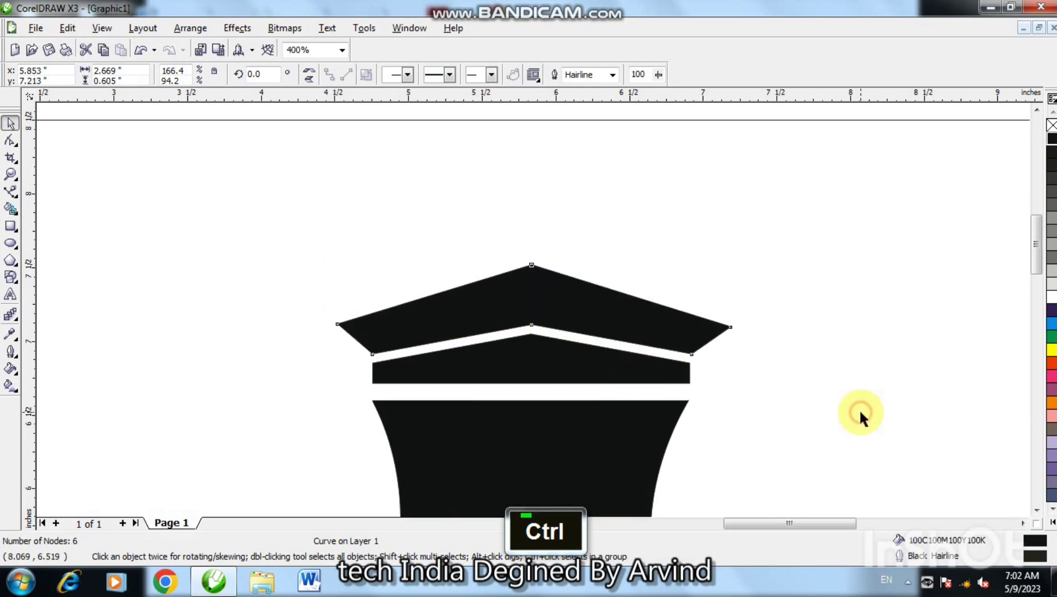
key(F4)
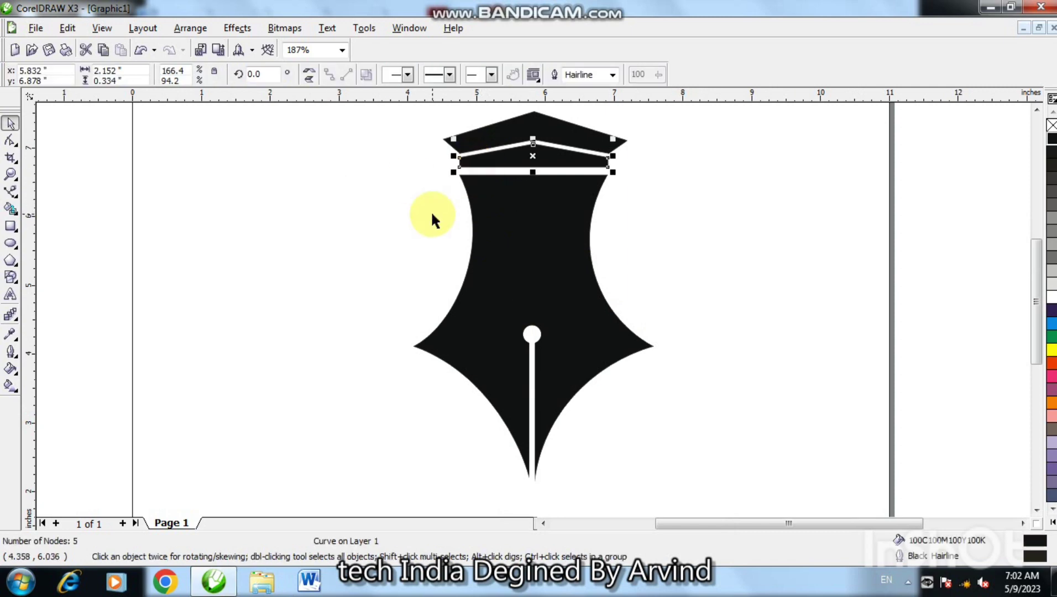
Draw a thin black cord and a round black bead hanging from the cap's left corner.
key(F2)
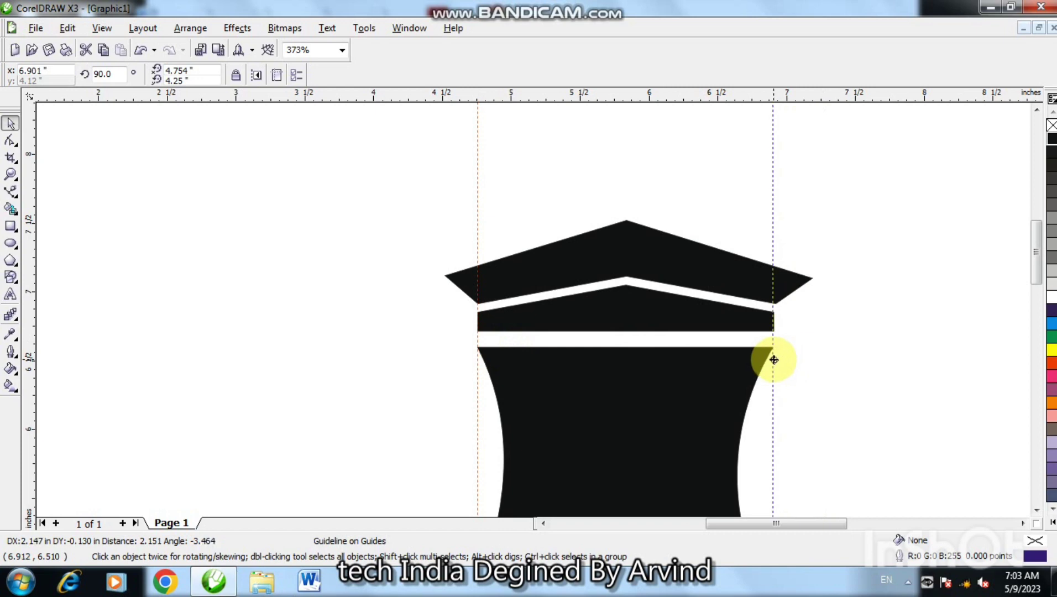
key(Delete)
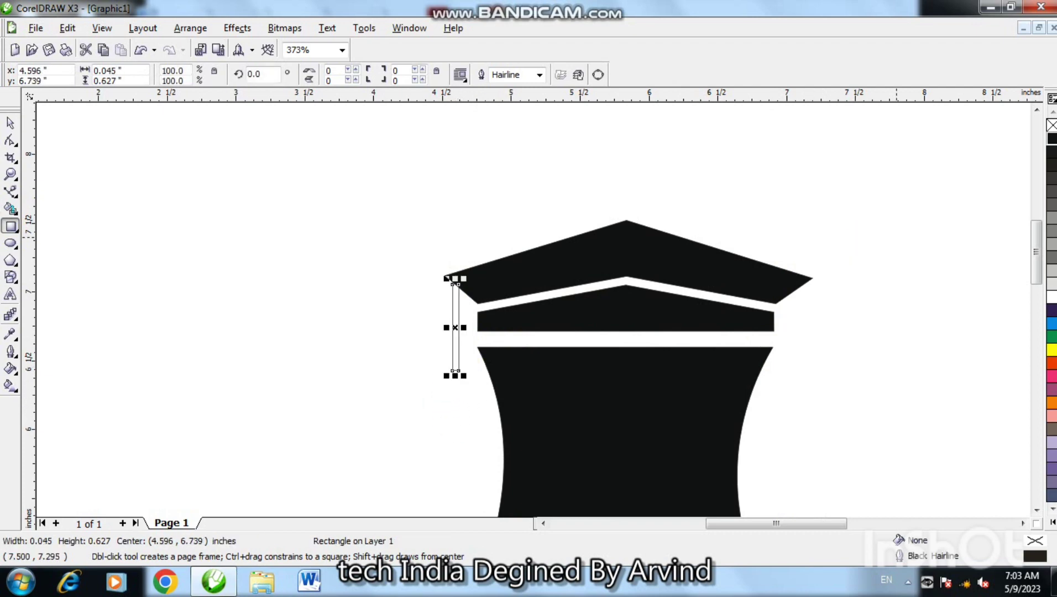
key(ctrl+Up)
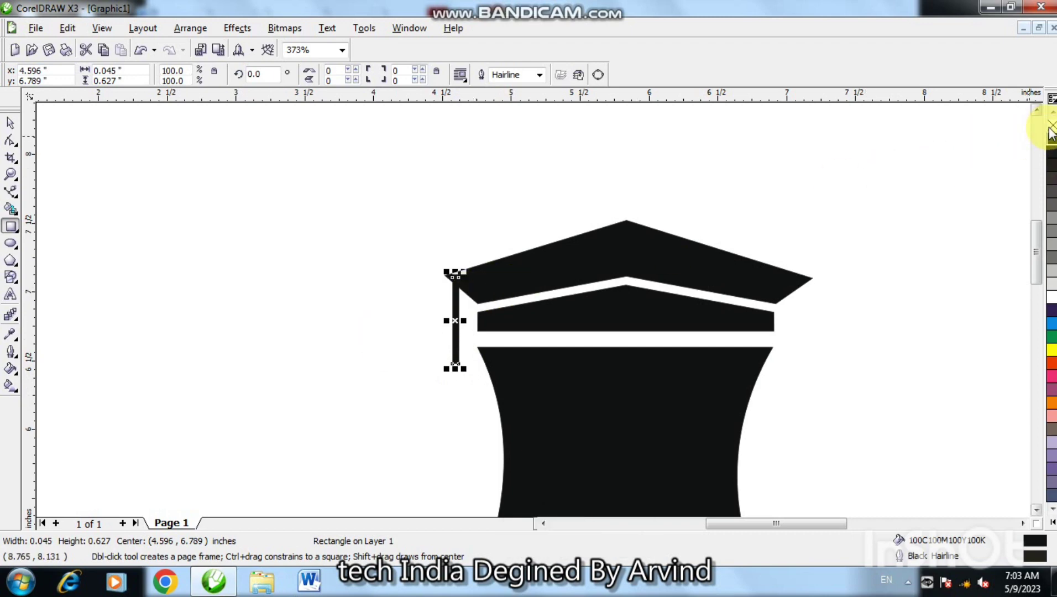
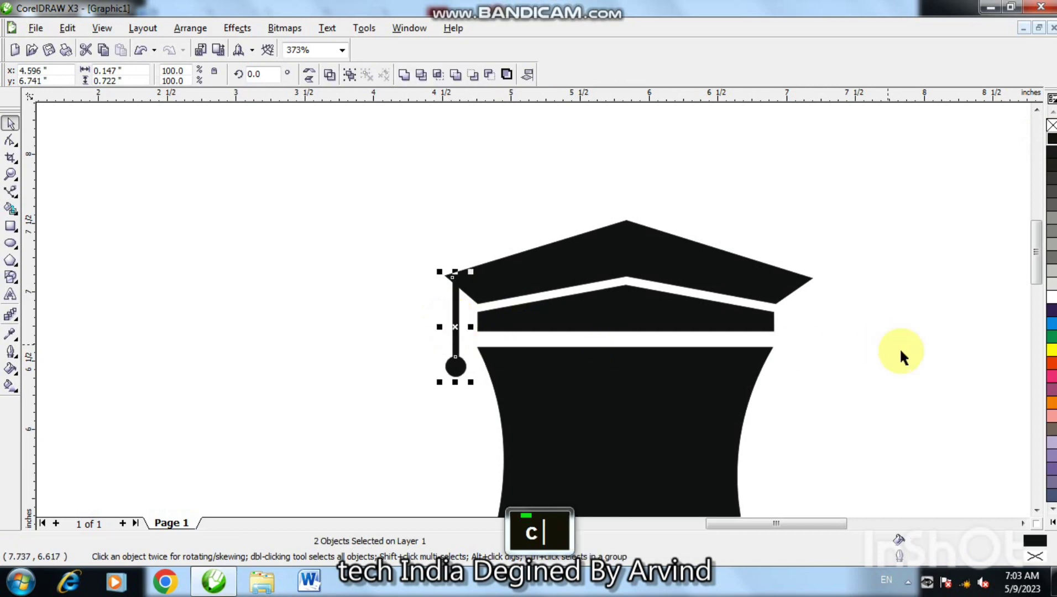
Draw a large thin-outlined ellipse around the logo and nudge it upward.
key(F4)
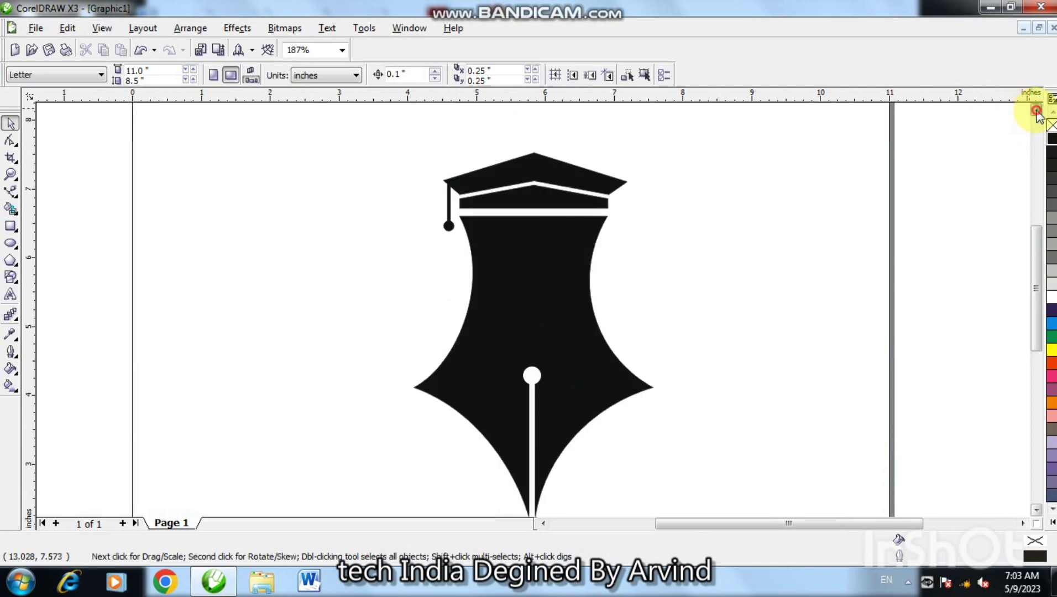
key(F3)
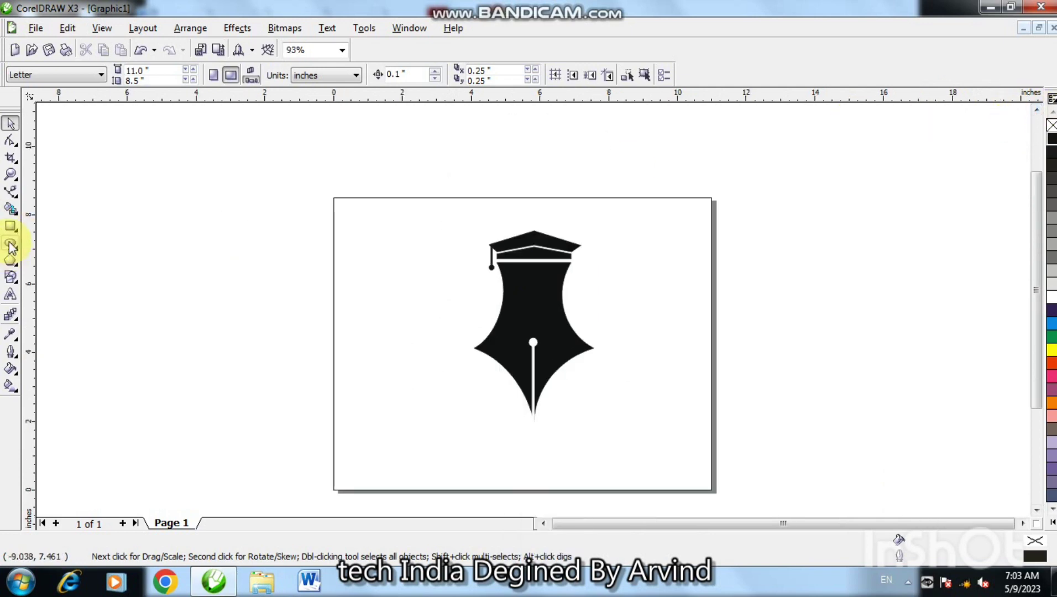
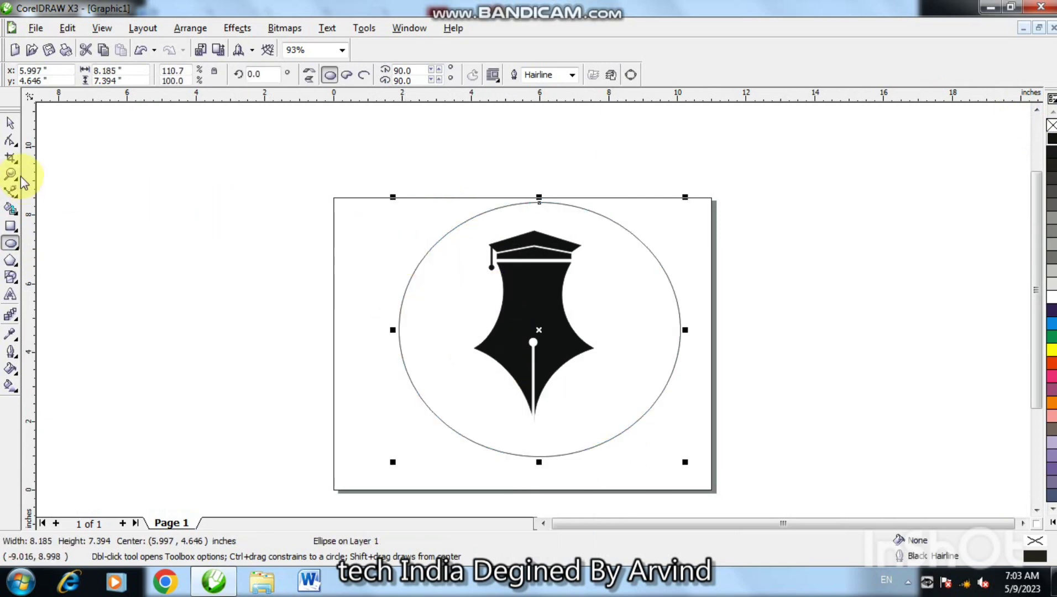
key(Up)
key(Up)
key(Up)
key(Up)
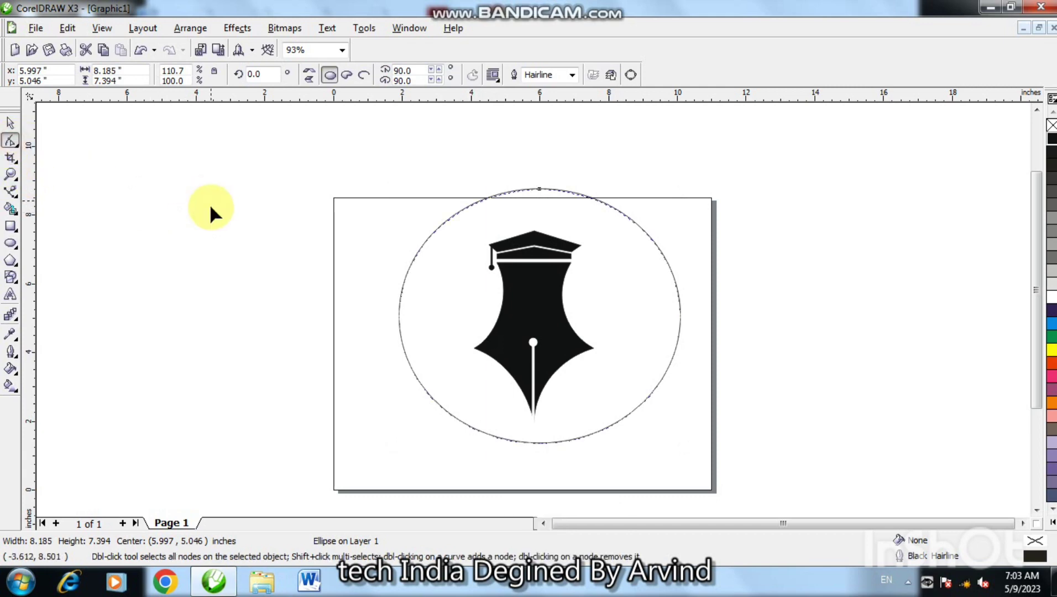
Convert the ellipse to curves, add break nodes and cut away its right half.
key(ctrl+q)
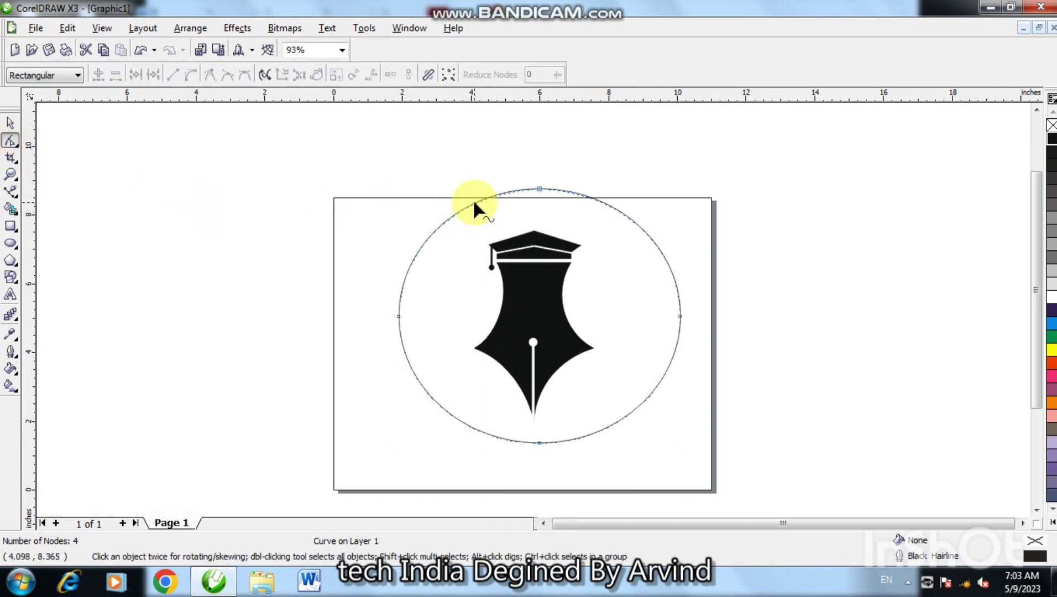
double_click(476, 212)
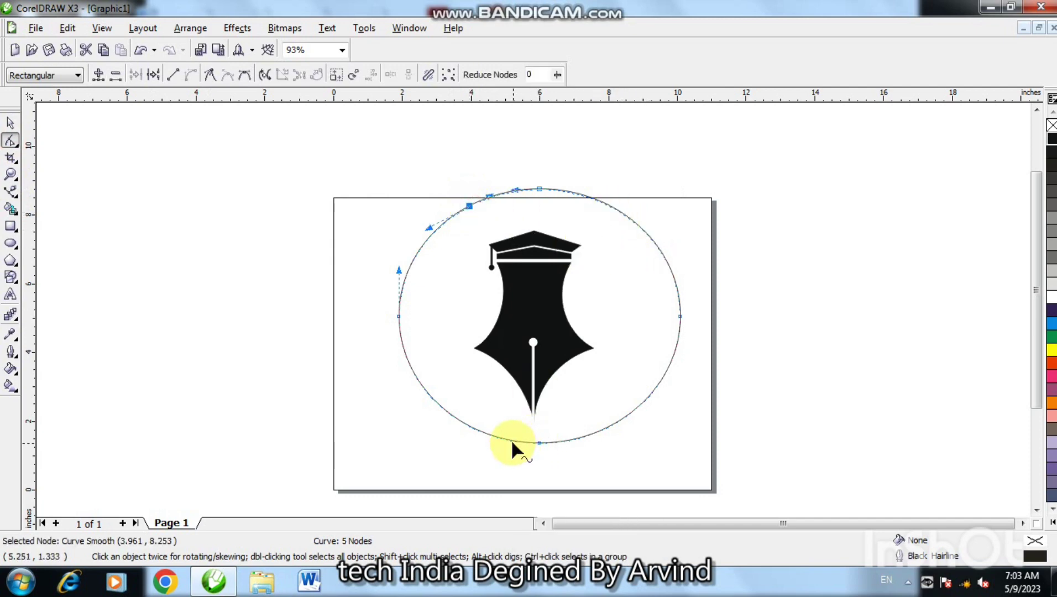
double_click(521, 448)
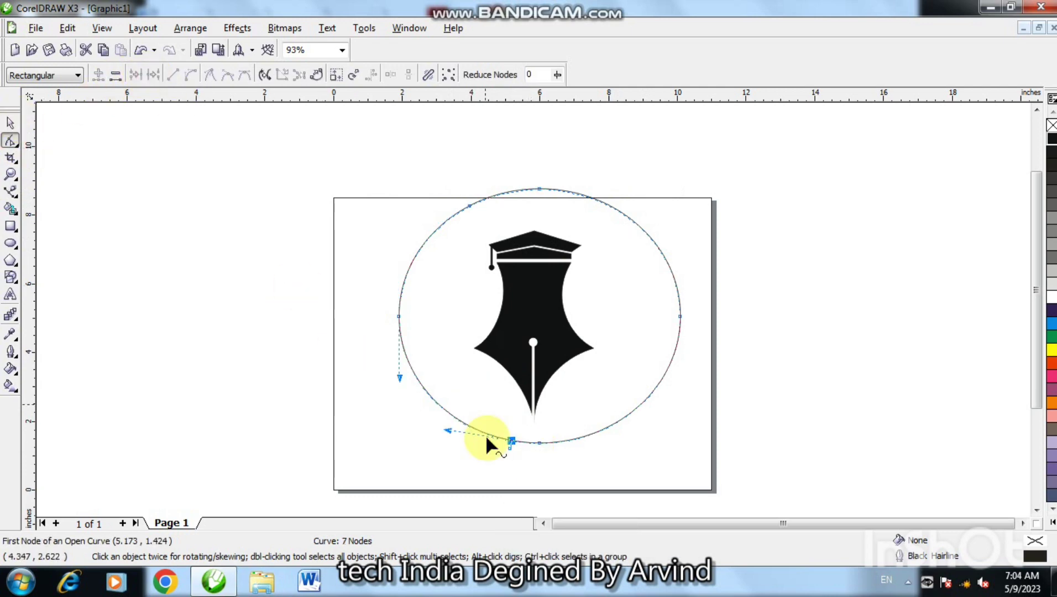
double_click(516, 457)
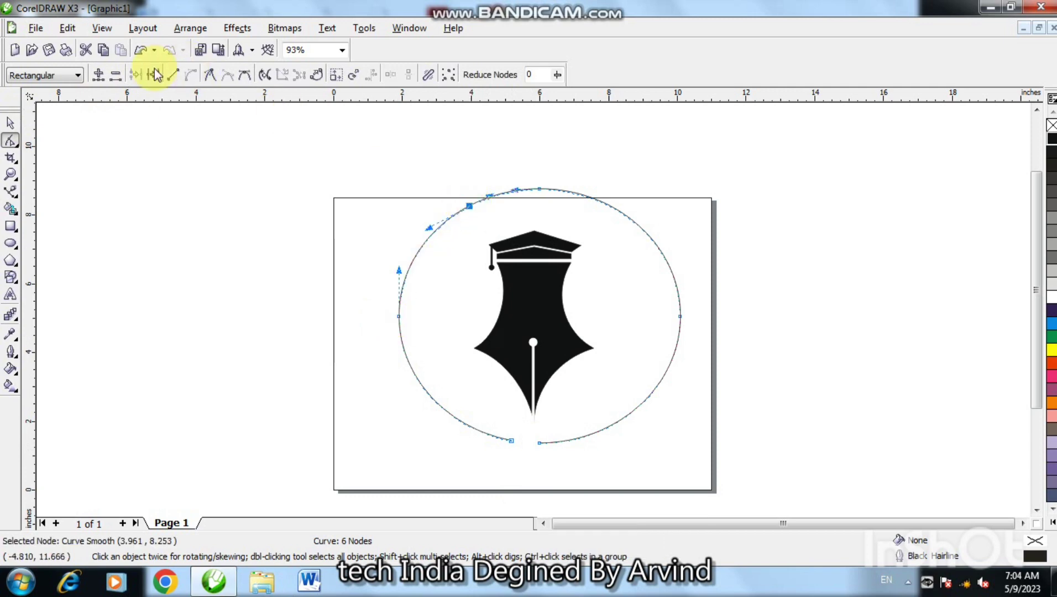
double_click(470, 202)
double_click(546, 199)
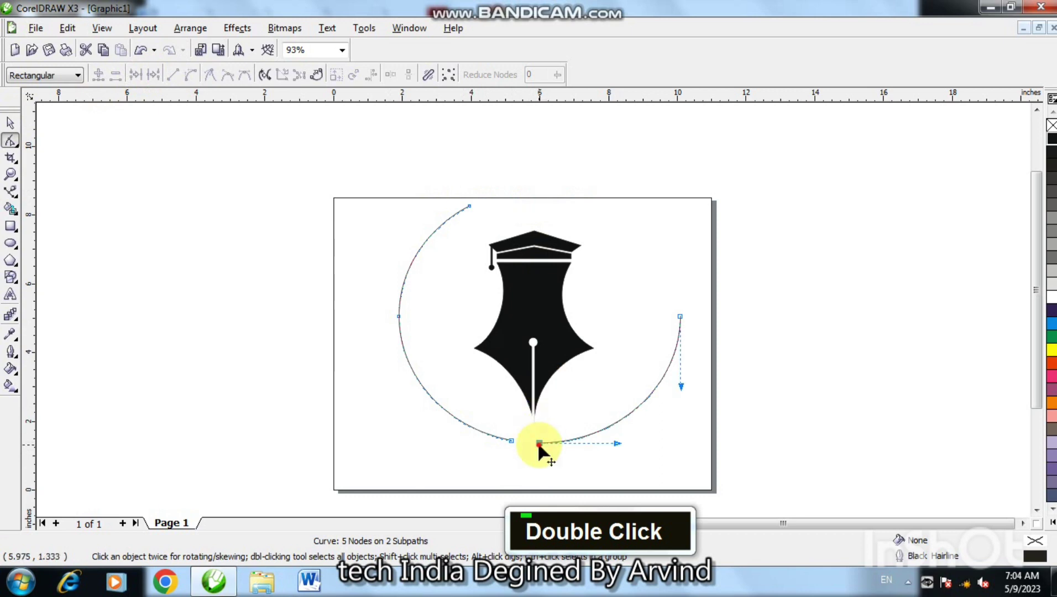
double_click(543, 454)
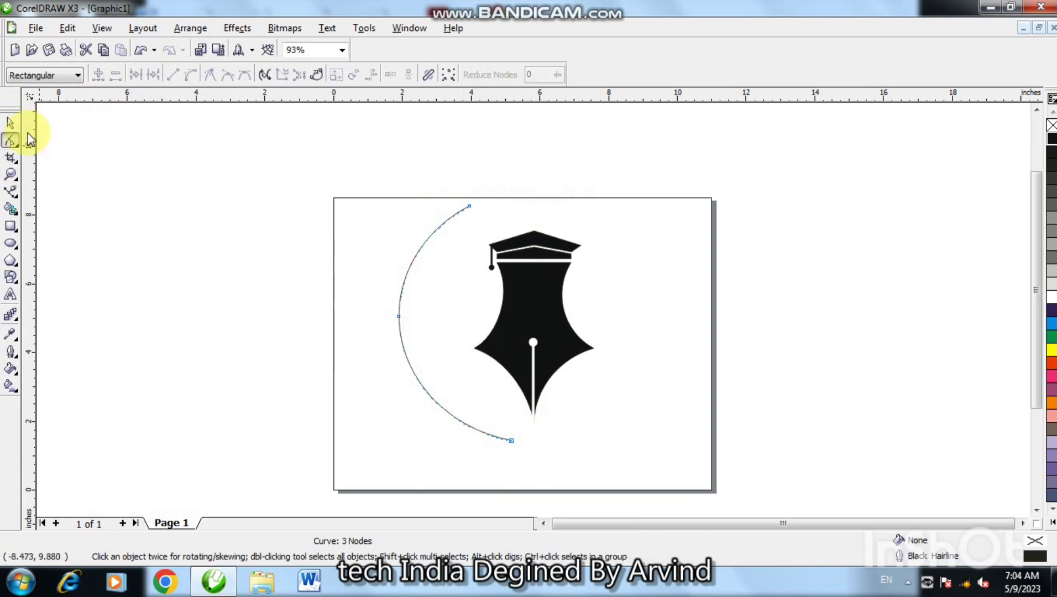
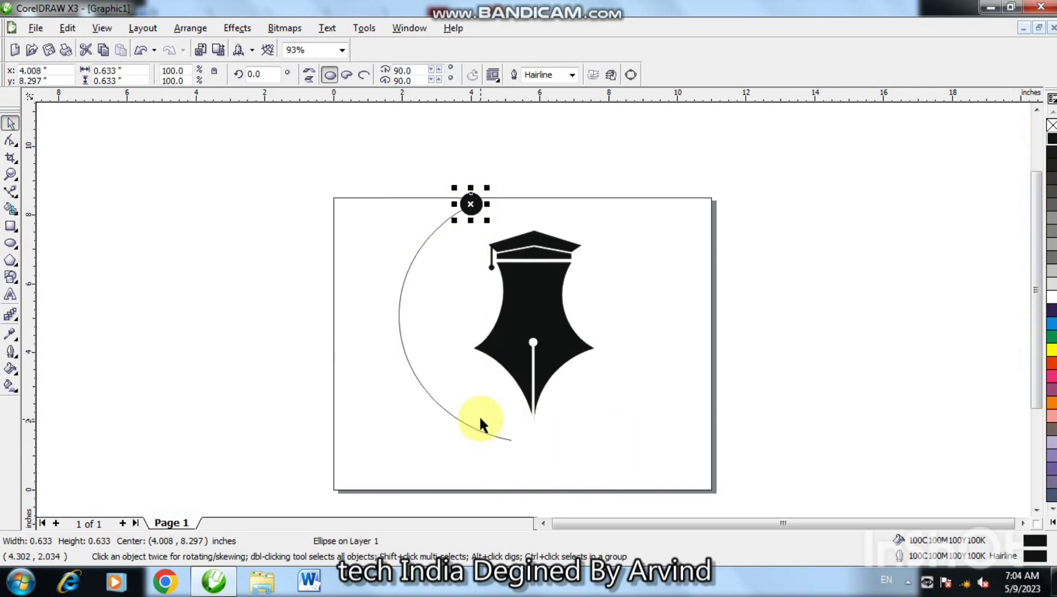
Blend the black circles along the left arc and set the number of dots.
key(|)
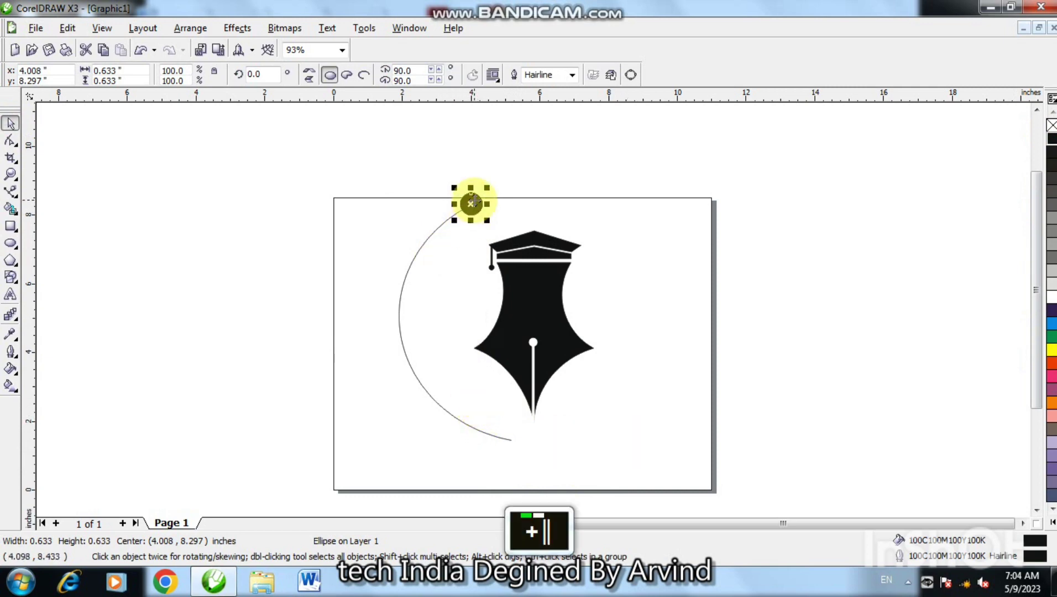
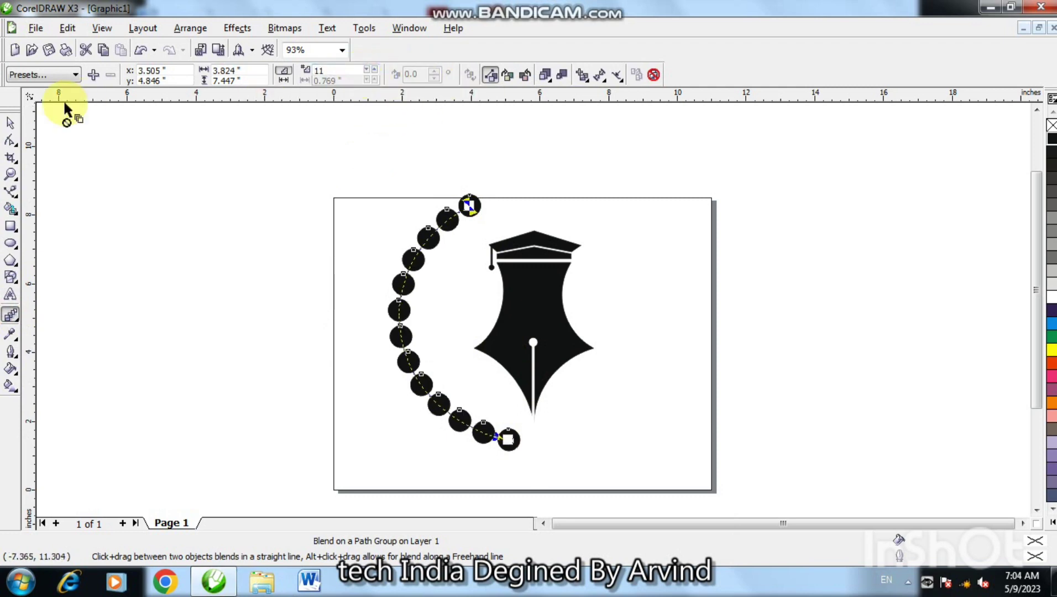
double_click(113, 197)
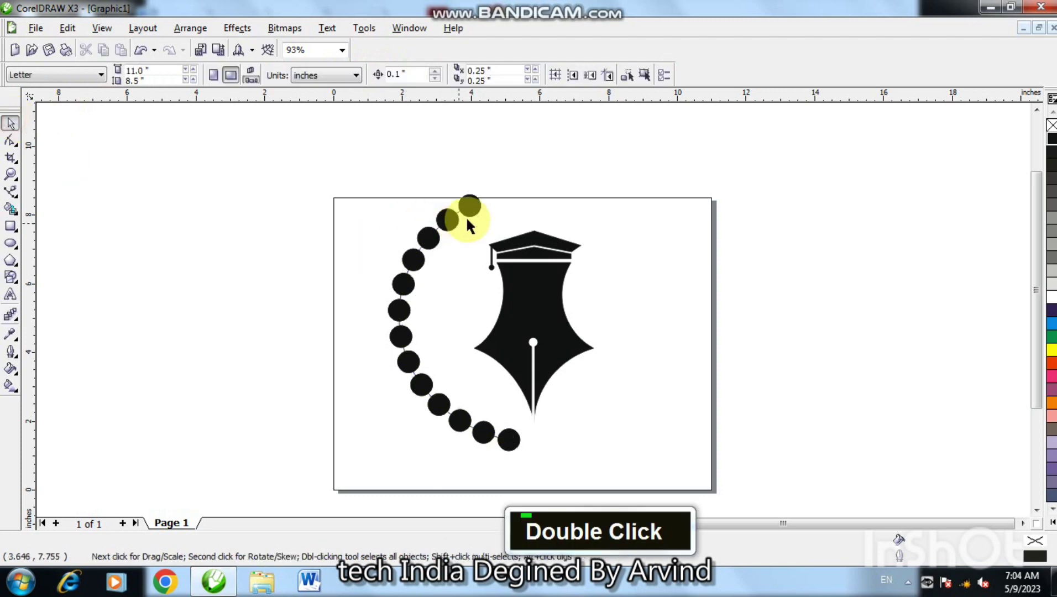
key(ctrl+z)
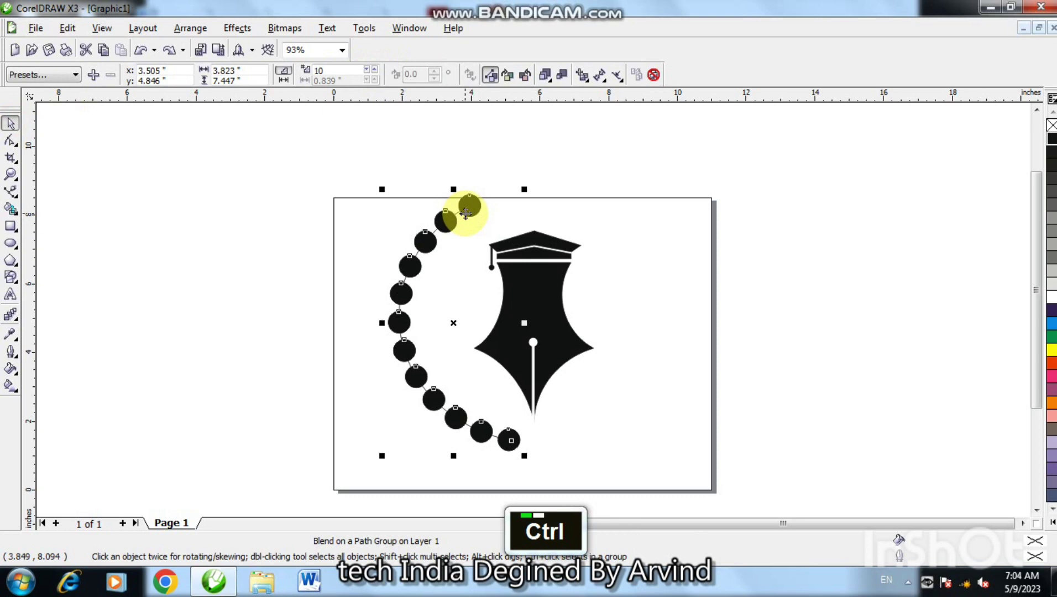
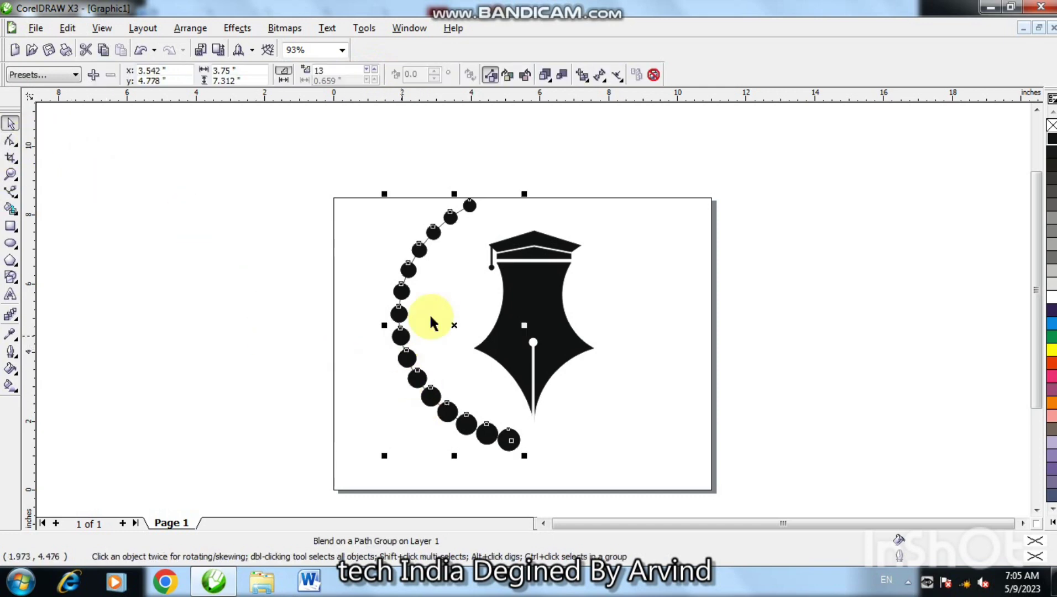
key(F12)
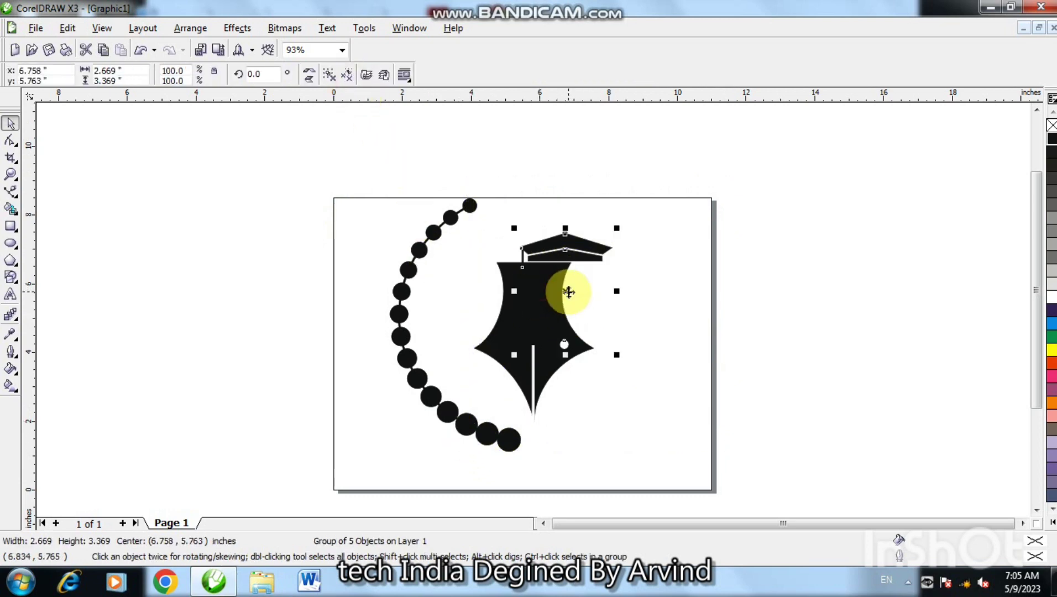
Undo the test moves and group the nib, cap and tassel into one object.
key(ctrl+z)
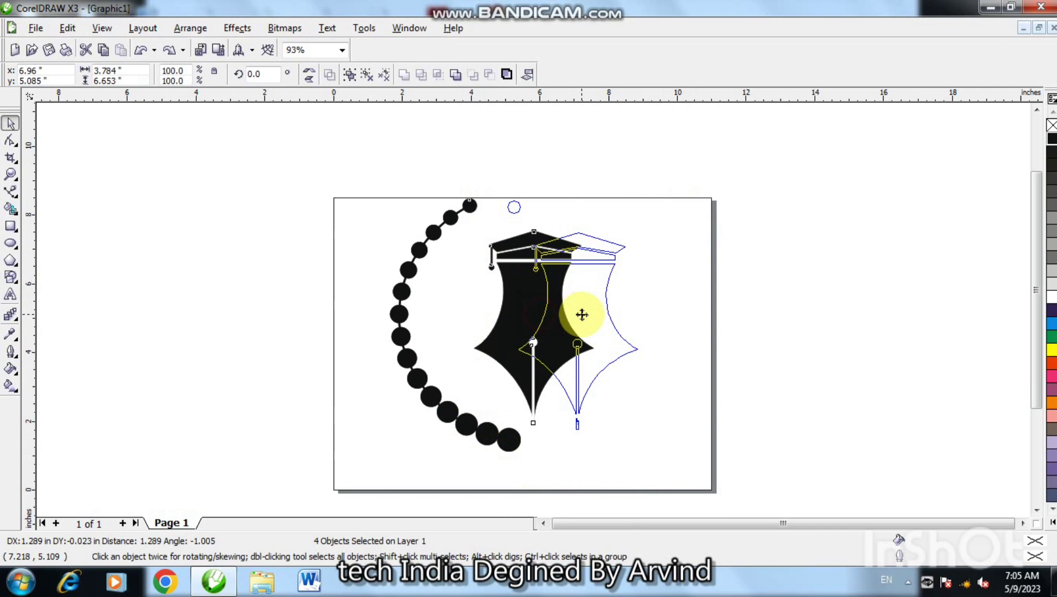
key(ctrl+z)
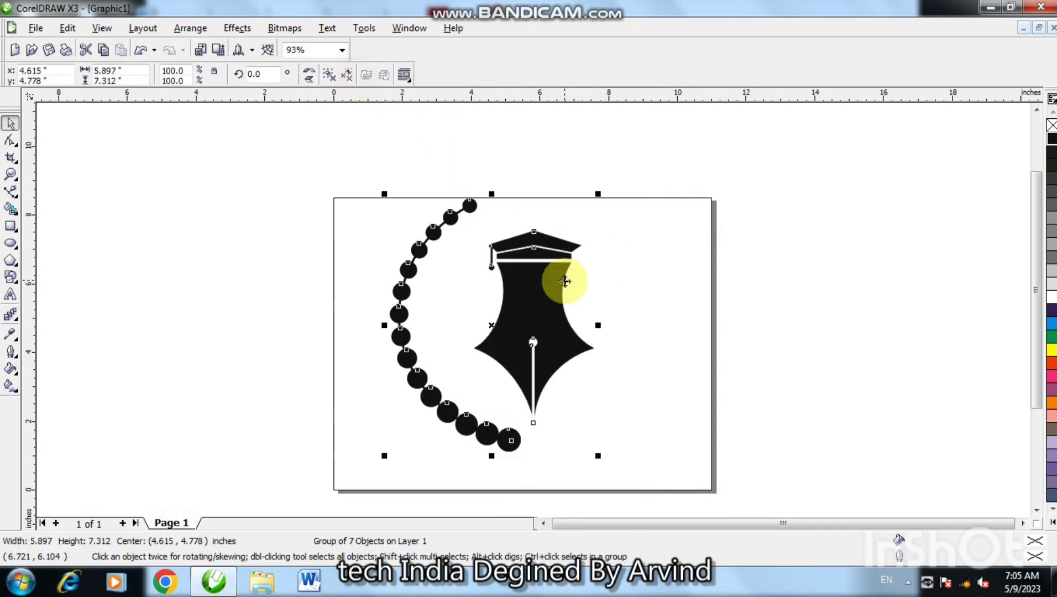
key(ctrl+z)
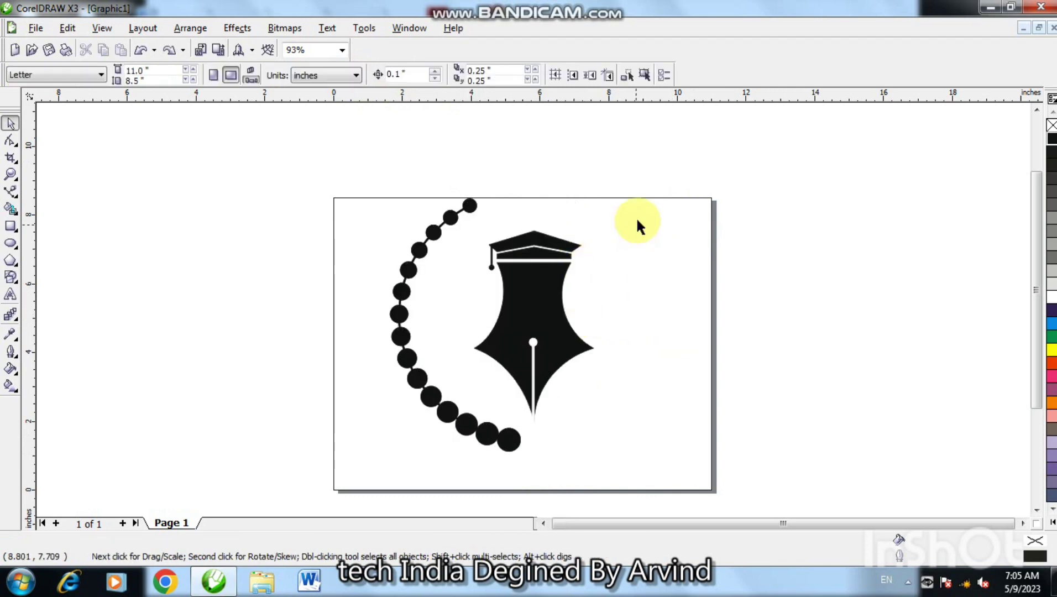
key(ctrl+z)
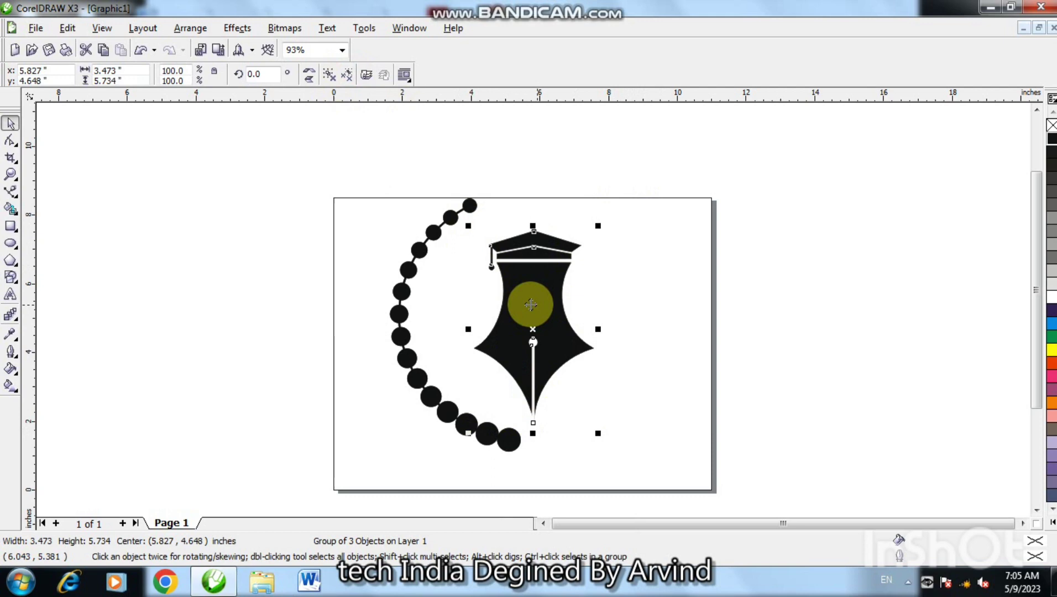
Fill the mirrored right bead arc black and raise its blend steps from 13 to 19.
key(ctrl+z)
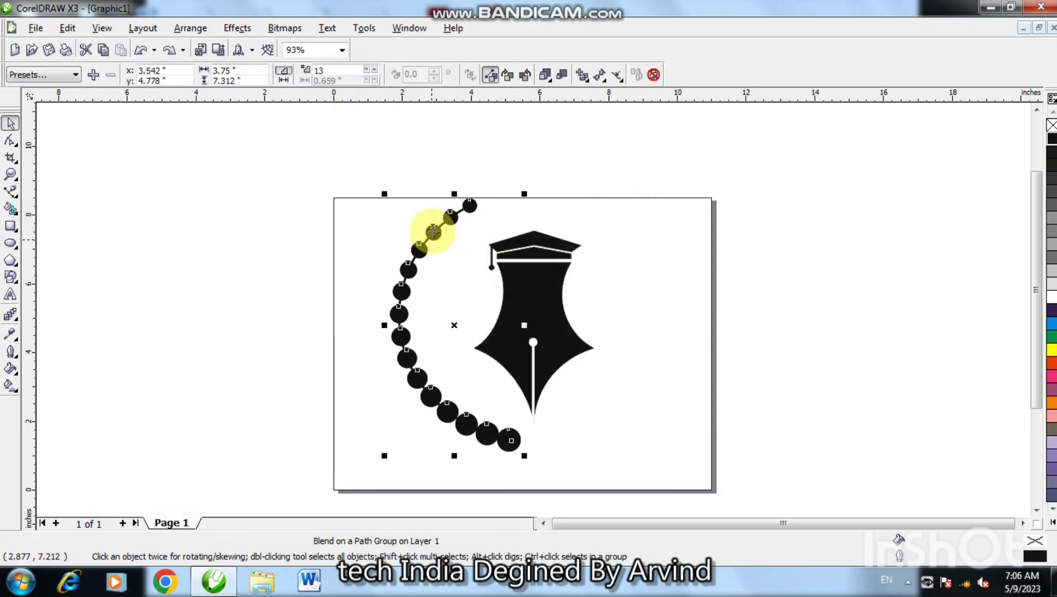
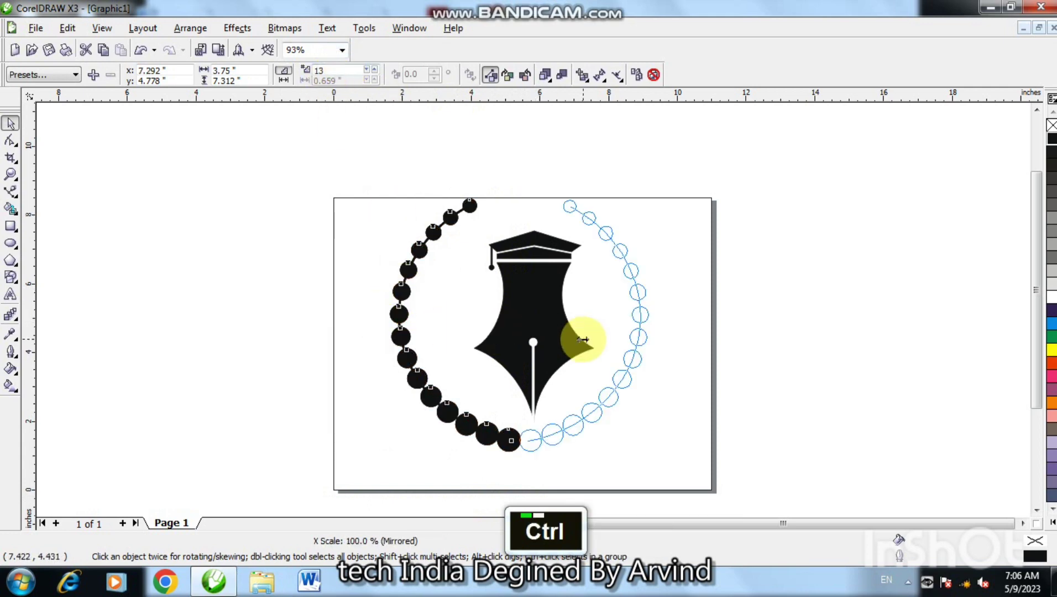
key(Right)
key(Right)
key(Right)
key(Right)
key(Right)
key(Right)
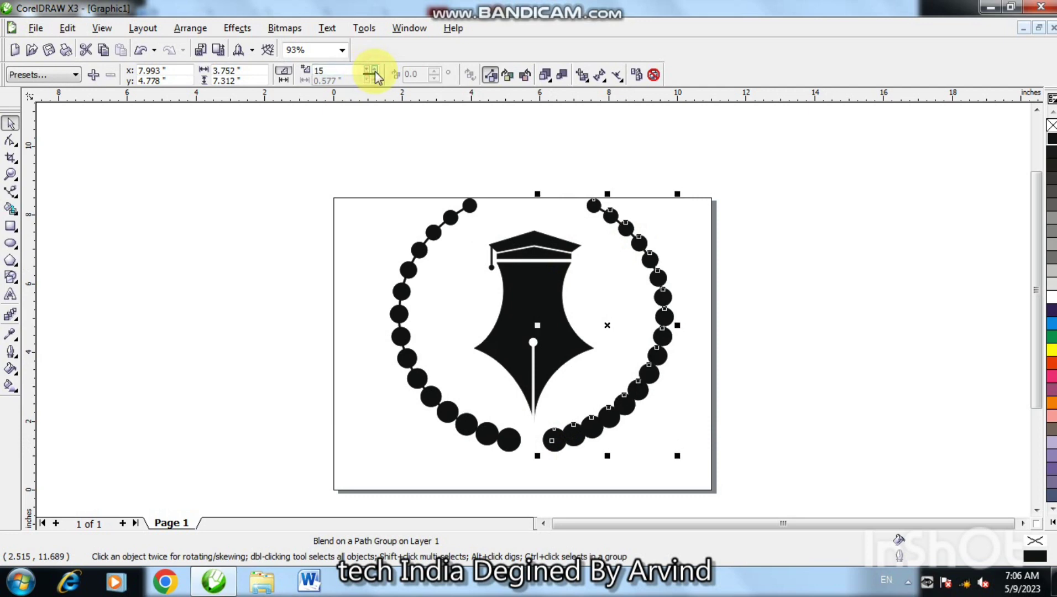
Set a new bead count on the left arc's blend, undoing the stray change.
double_click(380, 76)
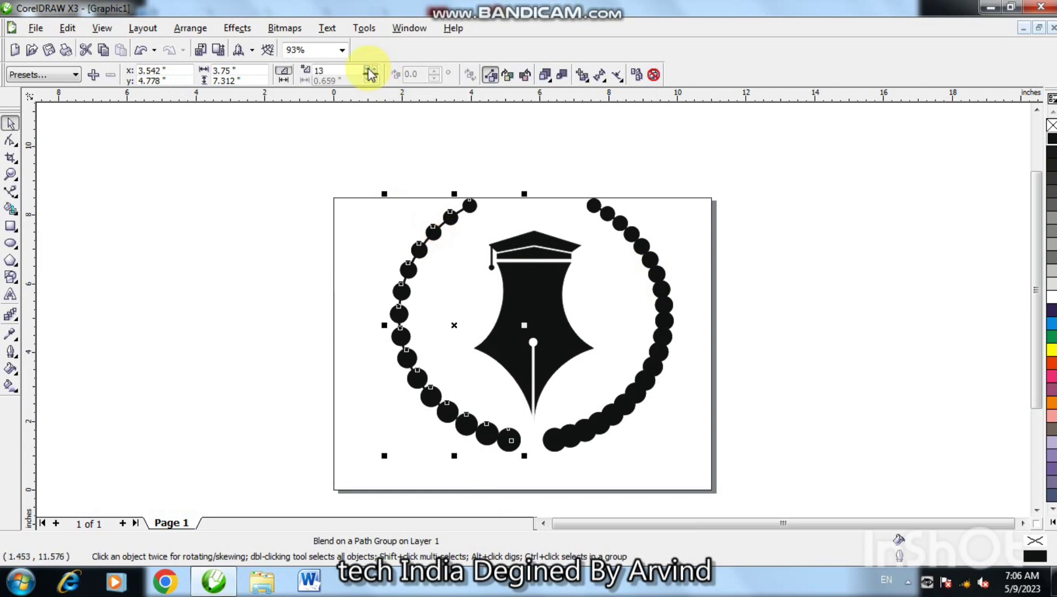
double_click(381, 74)
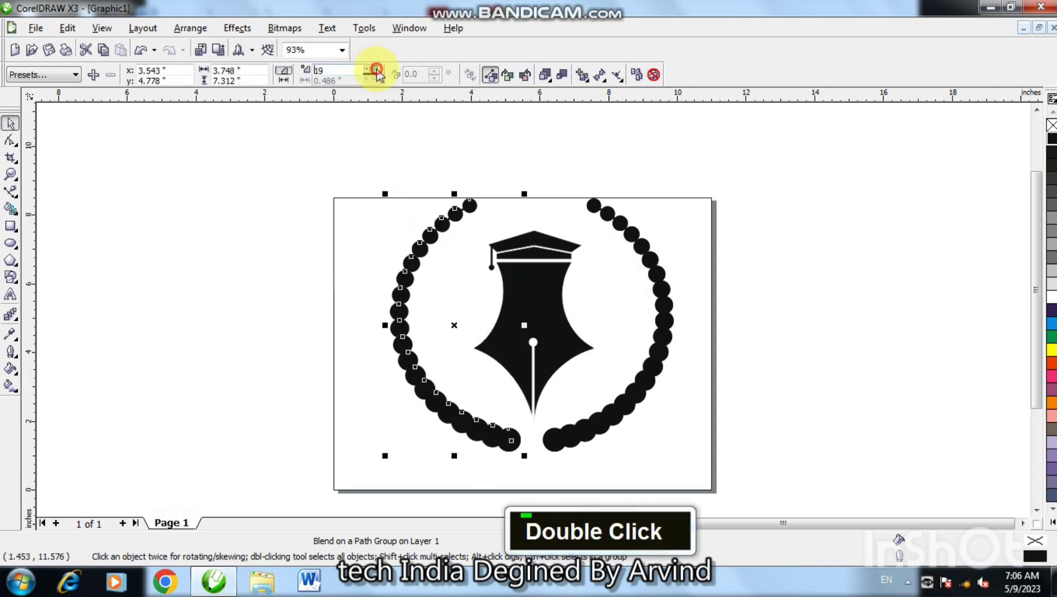
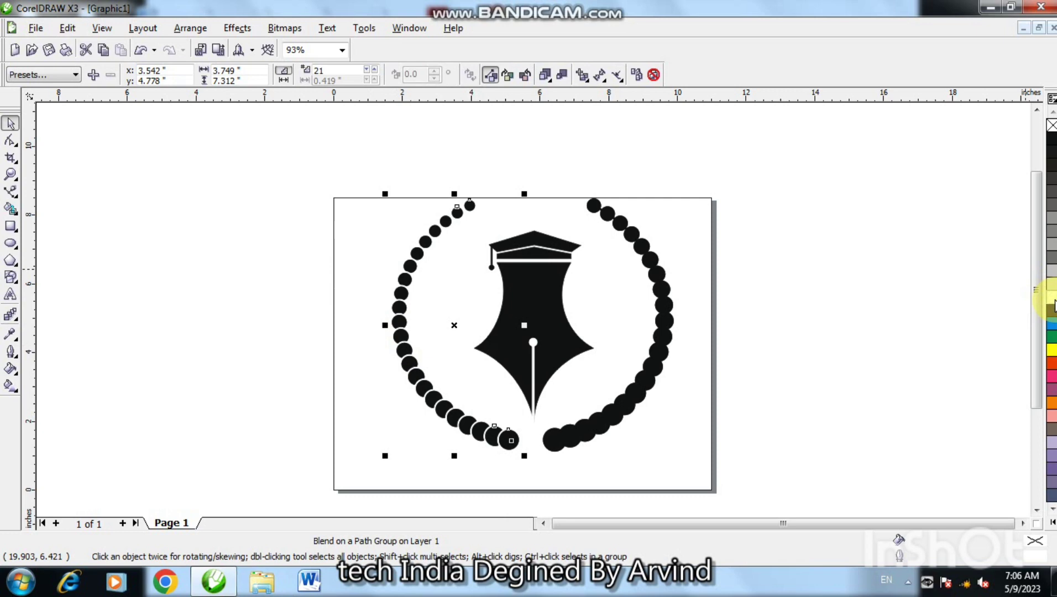
key(F12)
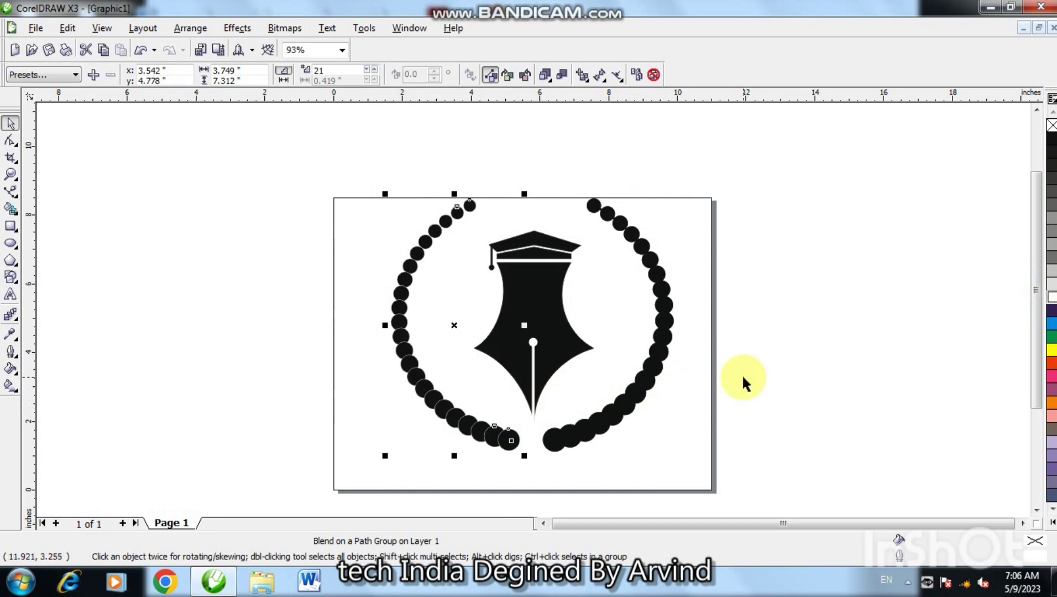
key(ctrl+z)
key(ctrl+z)
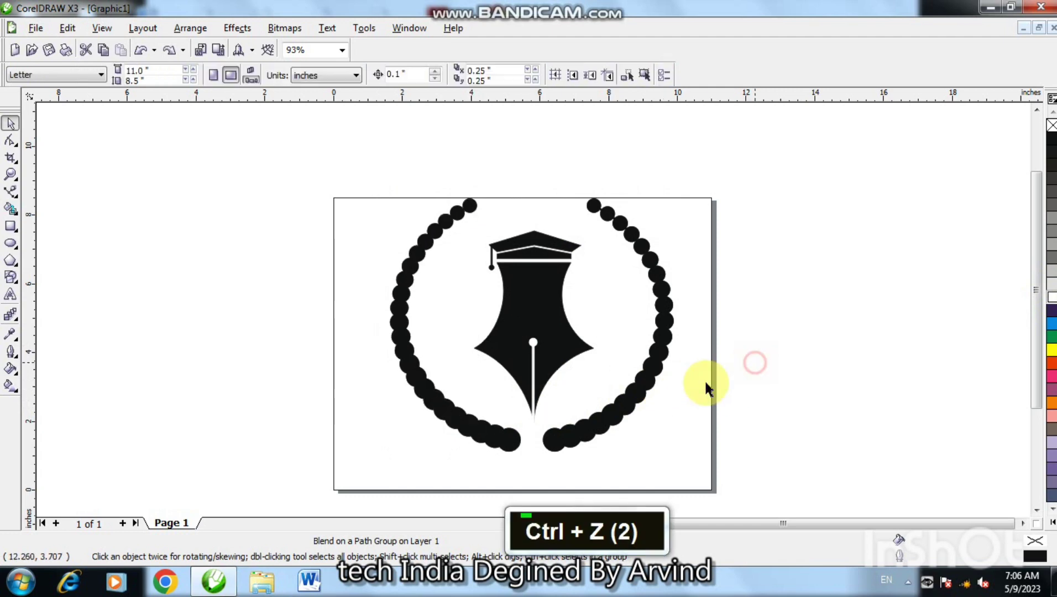
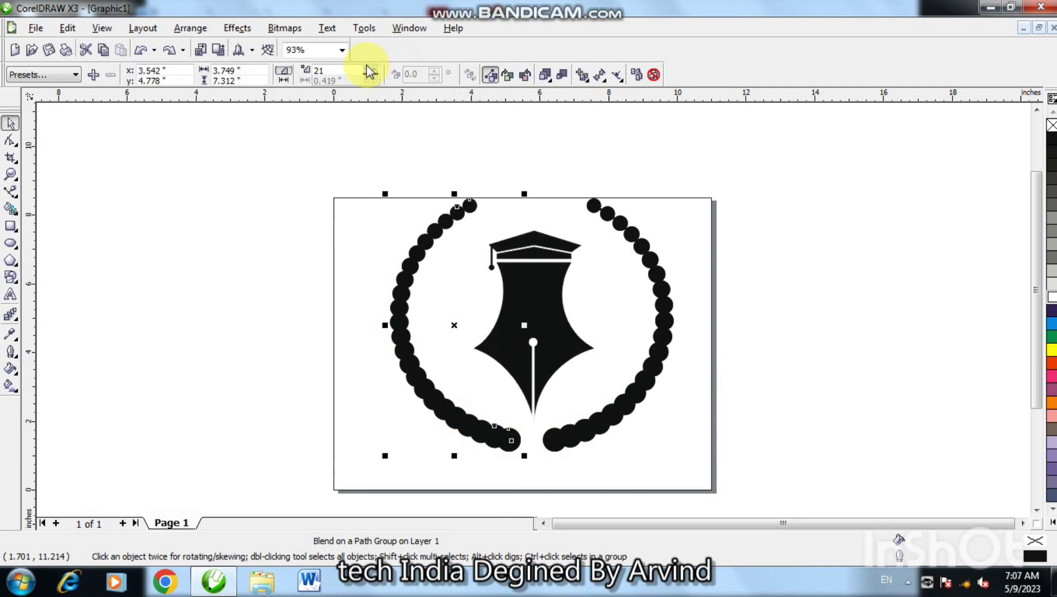
Readjust both blends so the arcs hold about ten evenly spaced beads each.
double_click(371, 70)
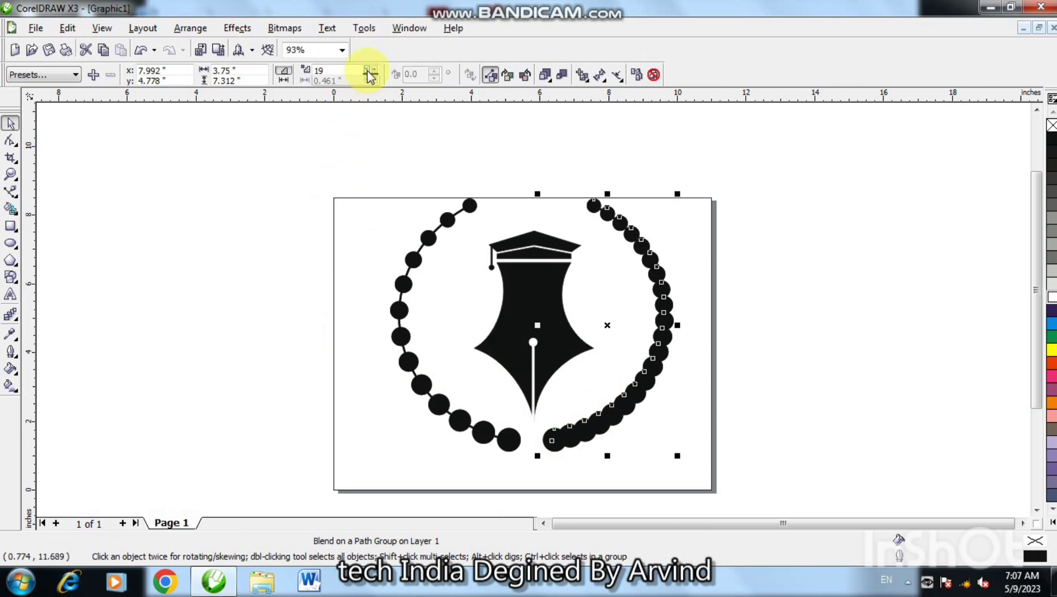
double_click(371, 75)
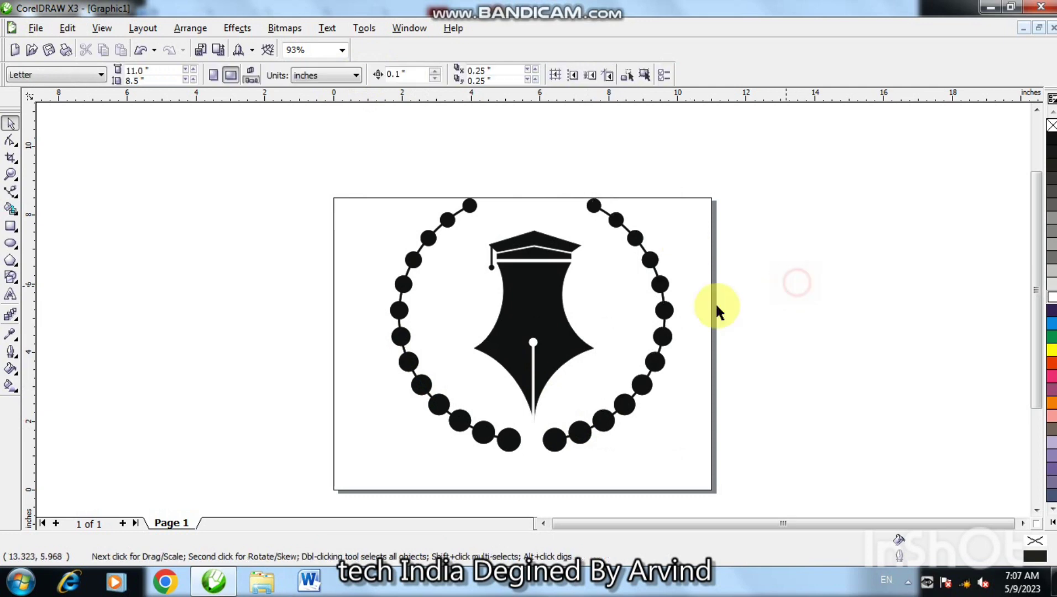
Duplicate the small white circle onto the centres of the upper beads of the left arc.
key(F2)
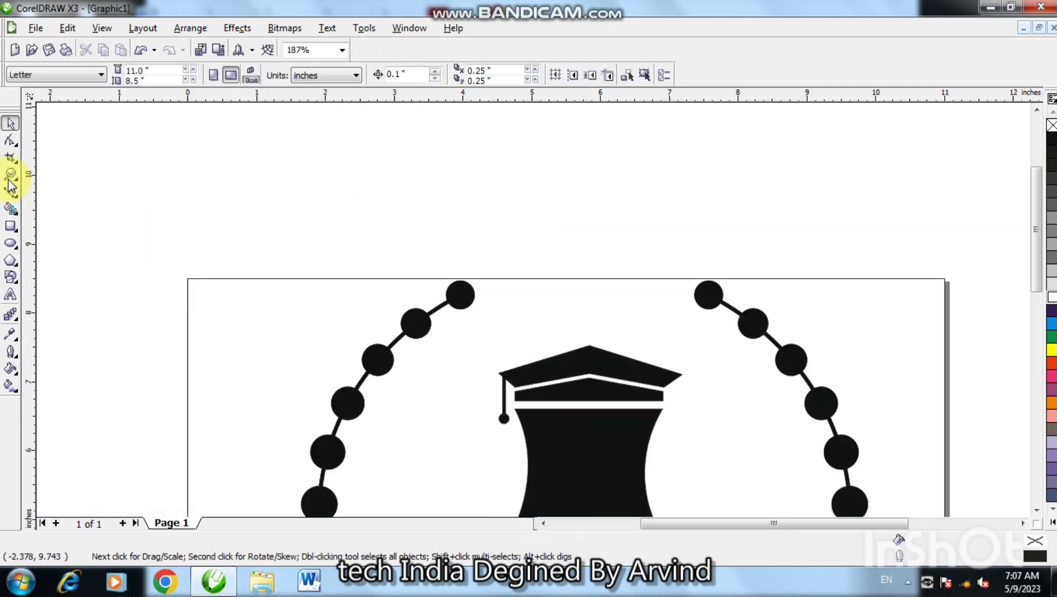
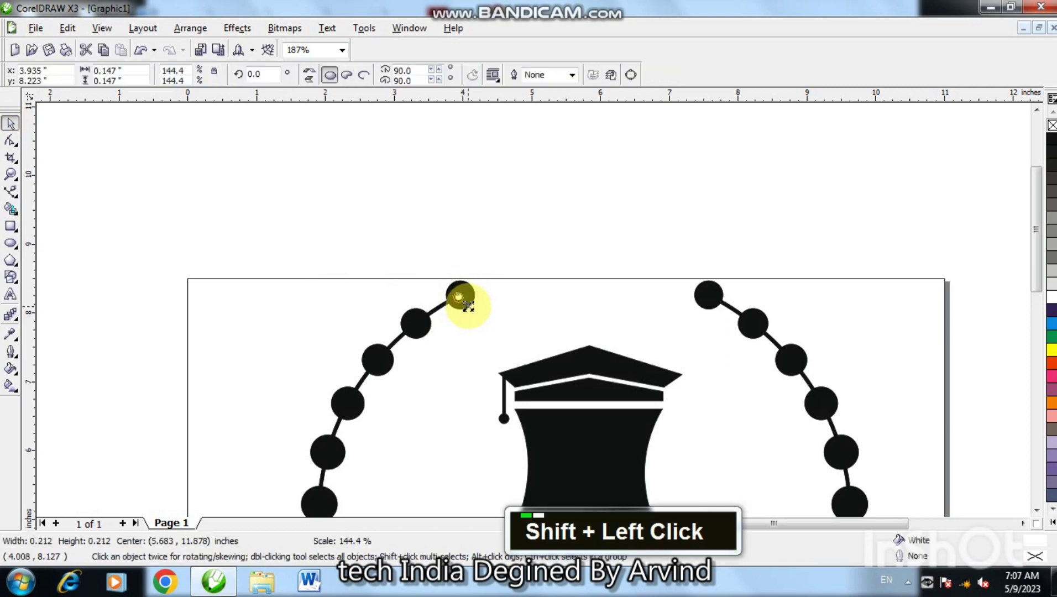
text(+)
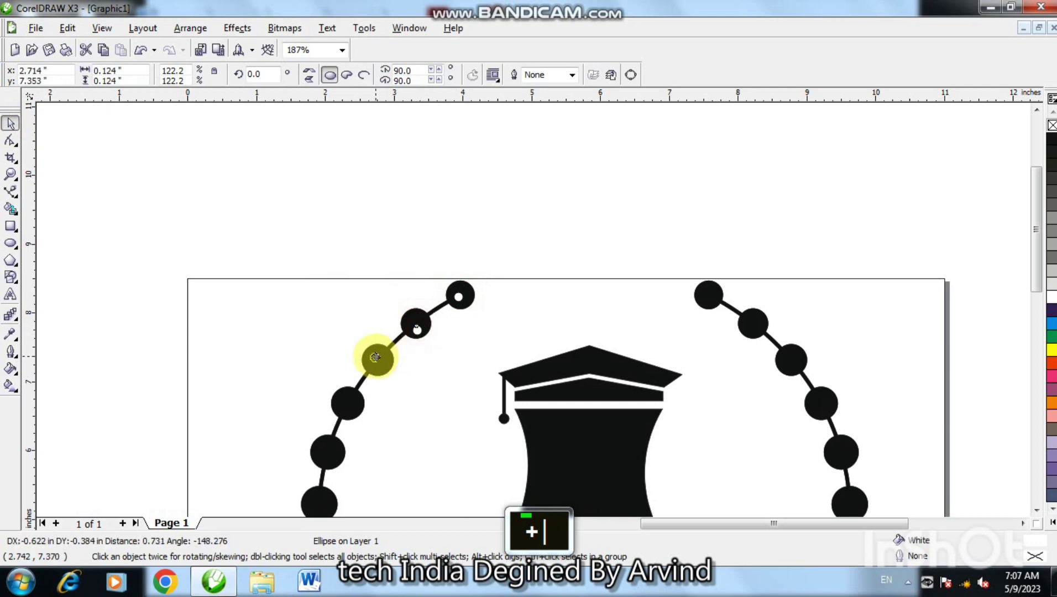
text(+)
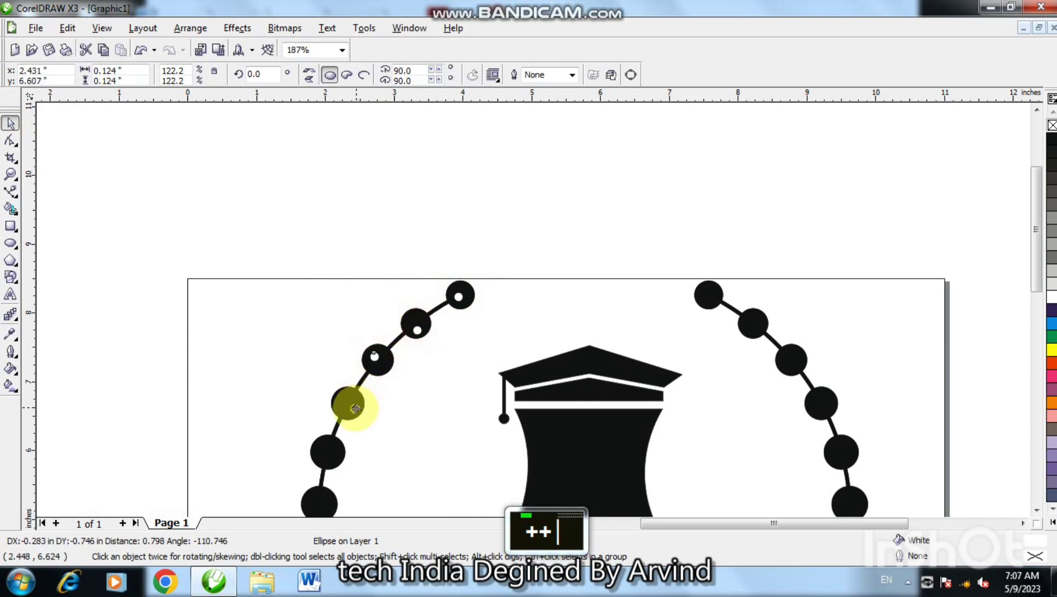
text(+)
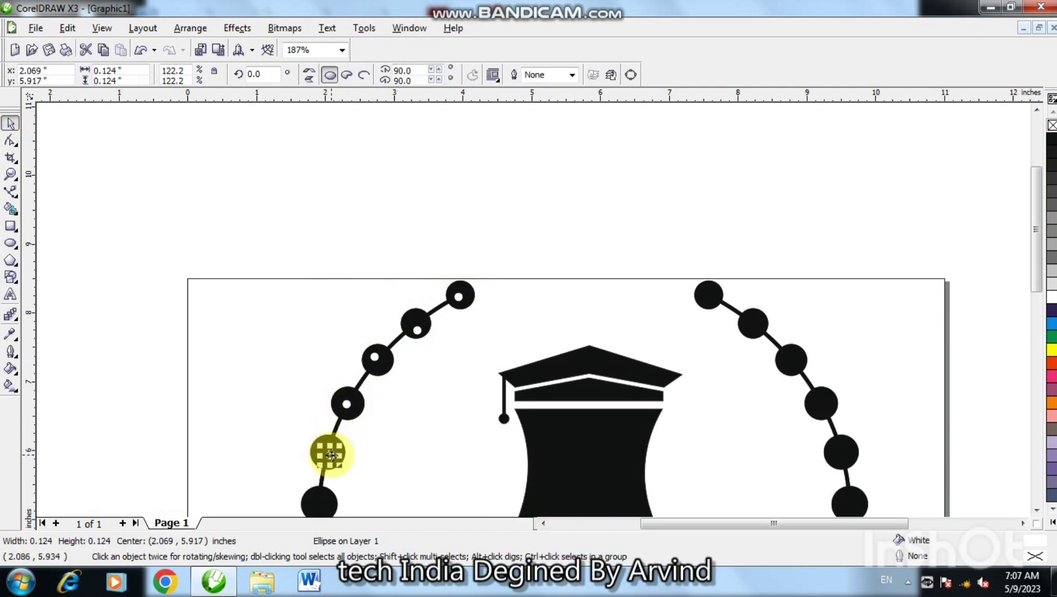
text(++++)
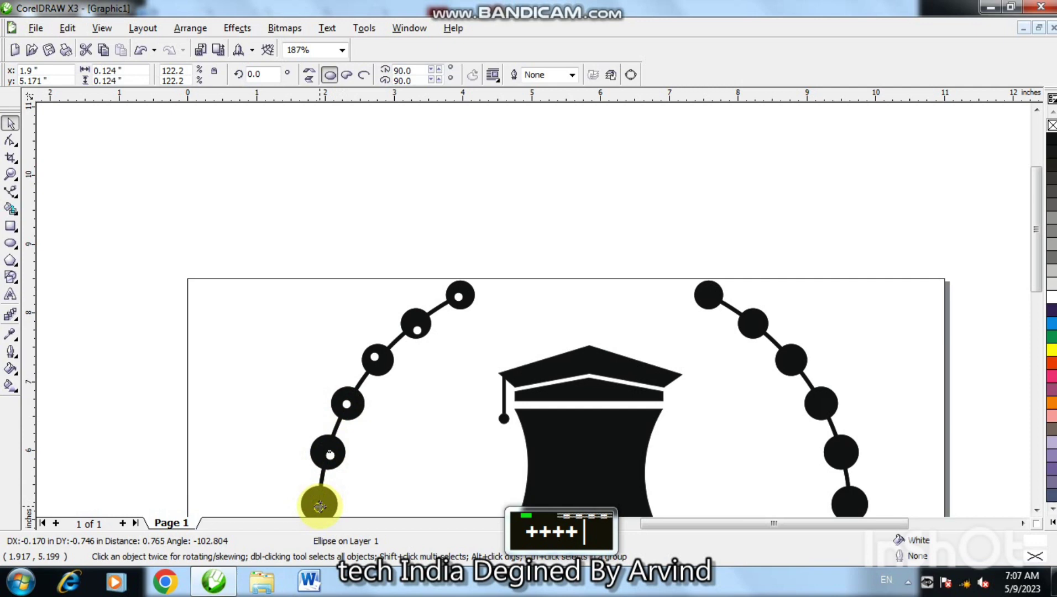
double_click(1037, 512)
key(|)
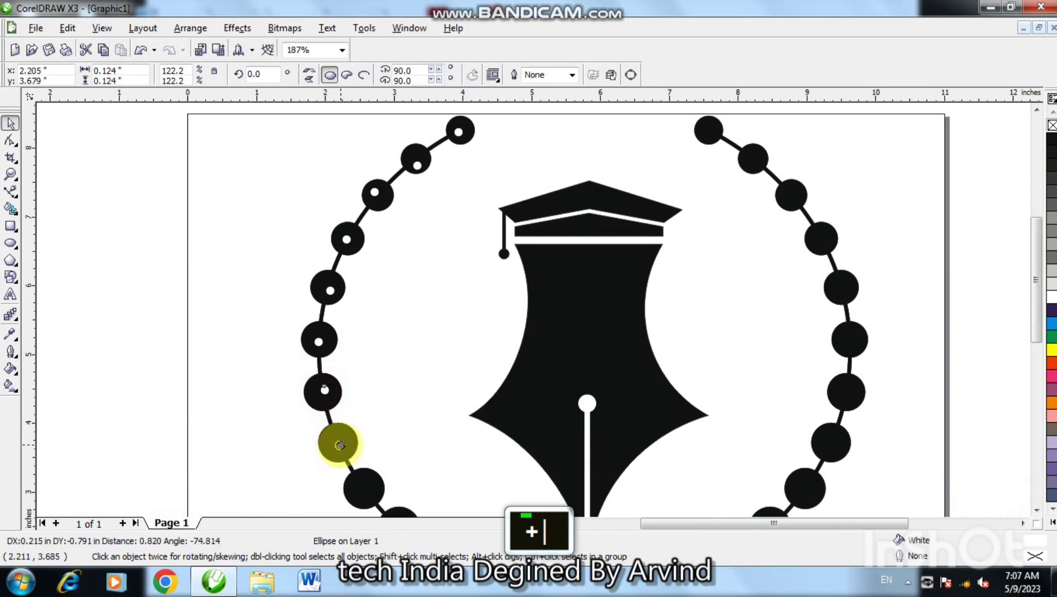
text(++)
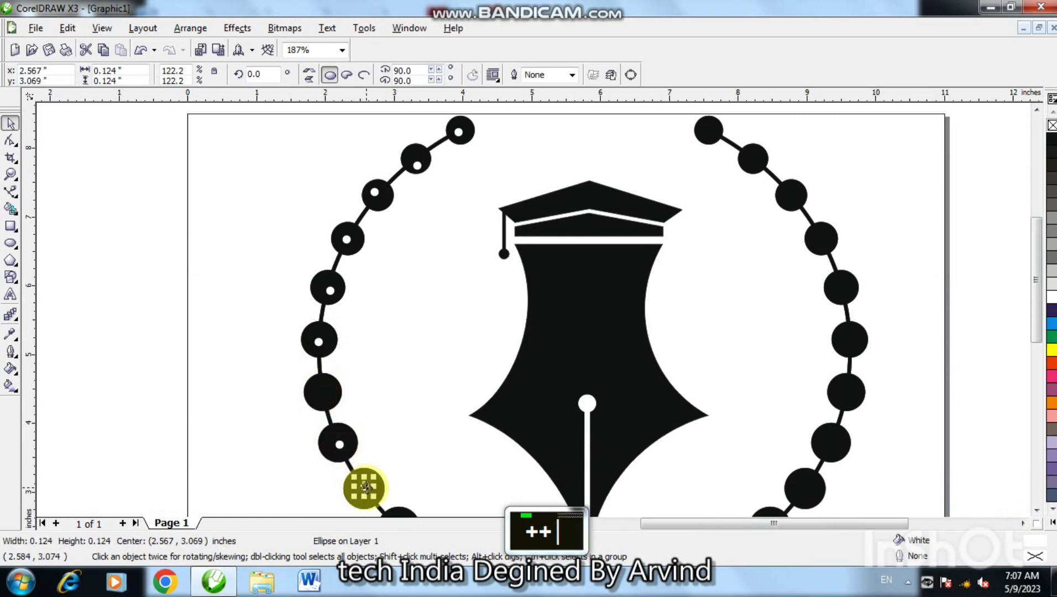
text(+++)
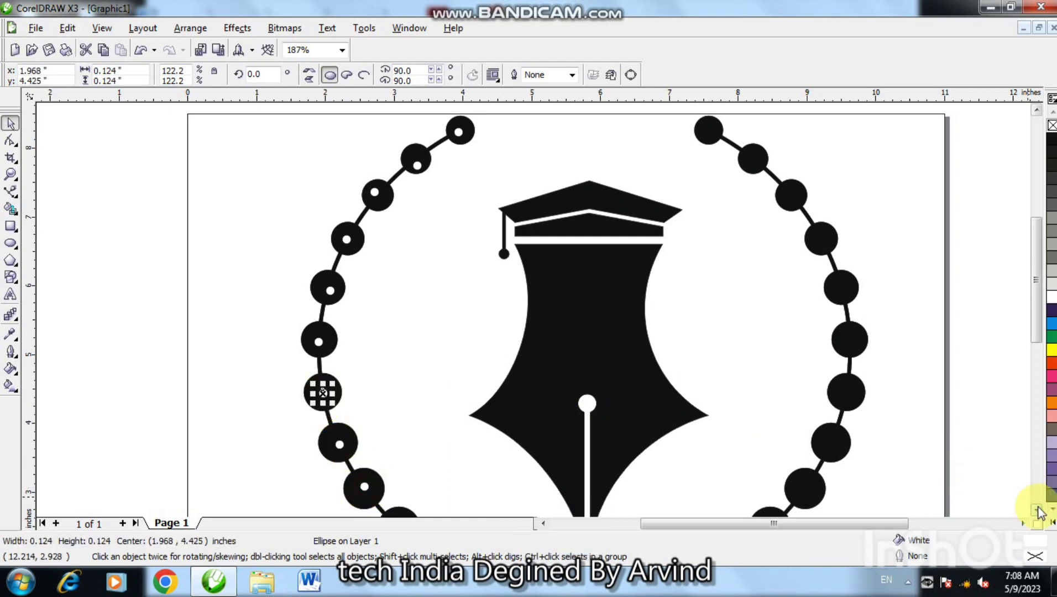
double_click(1042, 511)
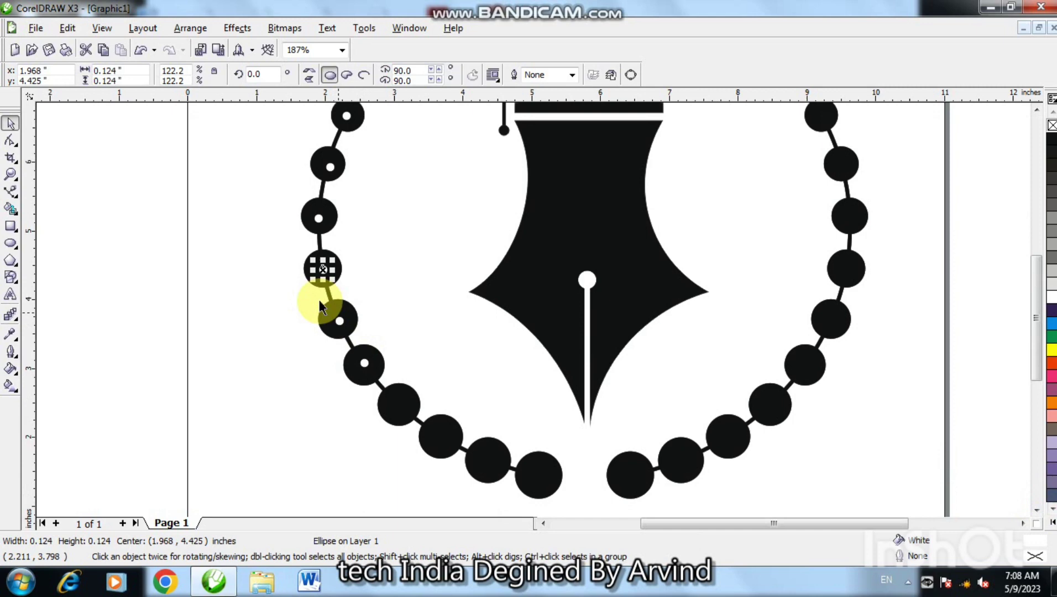
Place white centre dots on the remaining left-arc beads and view the whole page.
text(+)
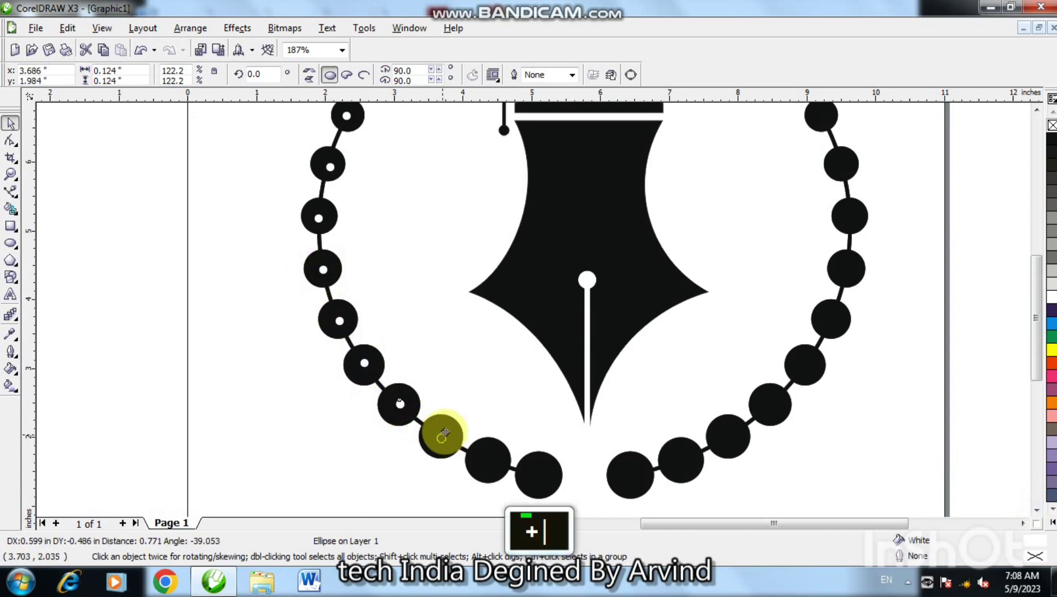
text(+)
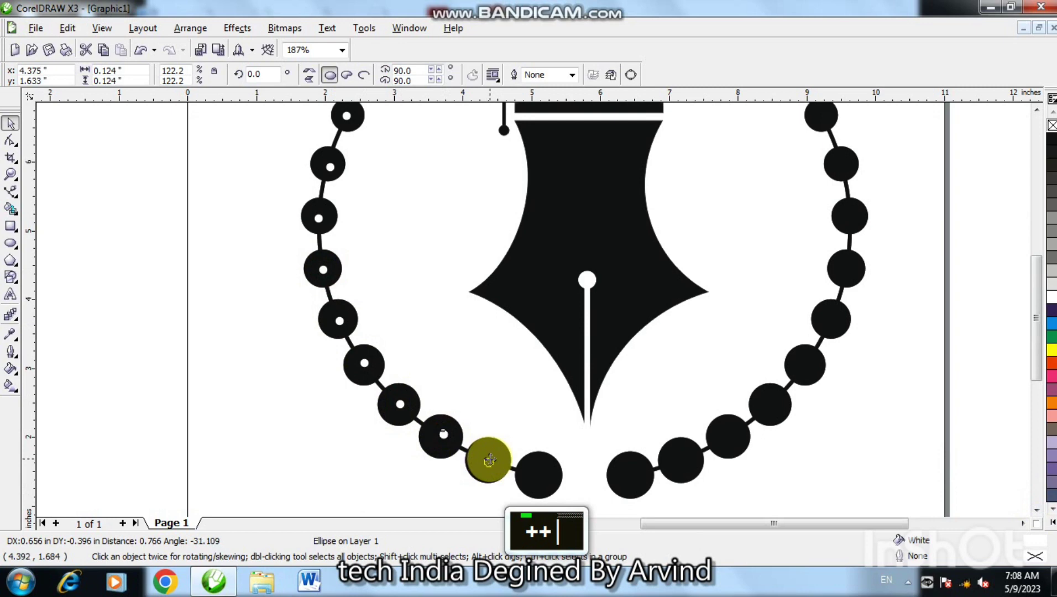
text(+)
text(+)
text(+)
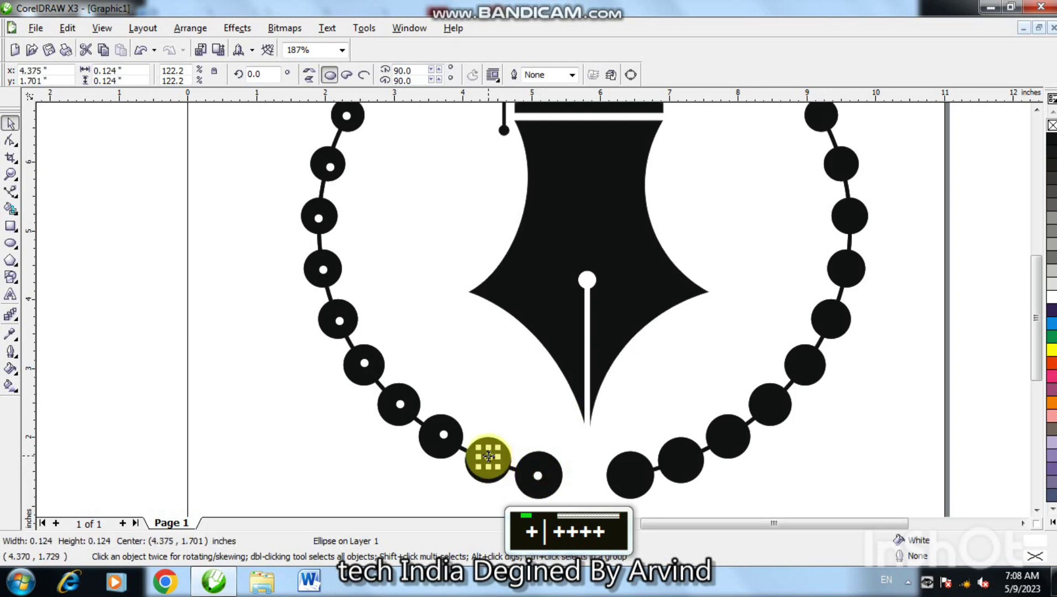
text(+)
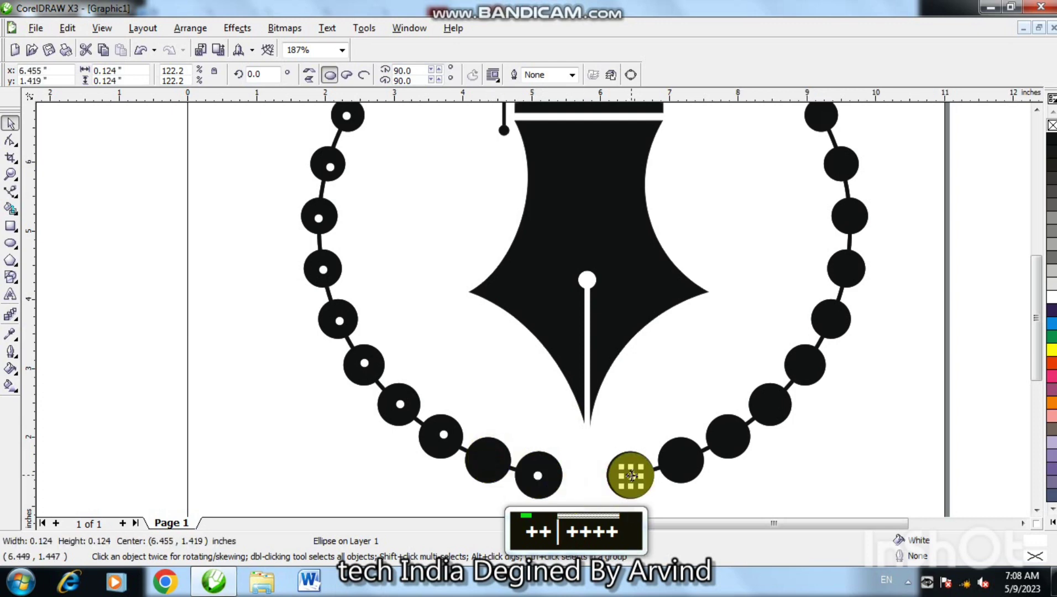
key(F3)
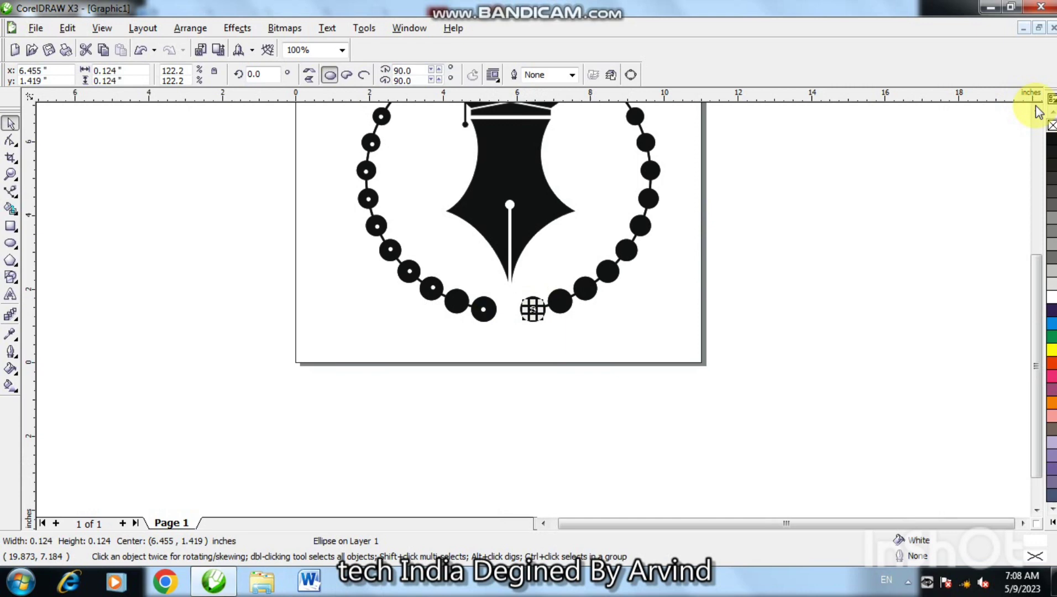
double_click(1041, 112)
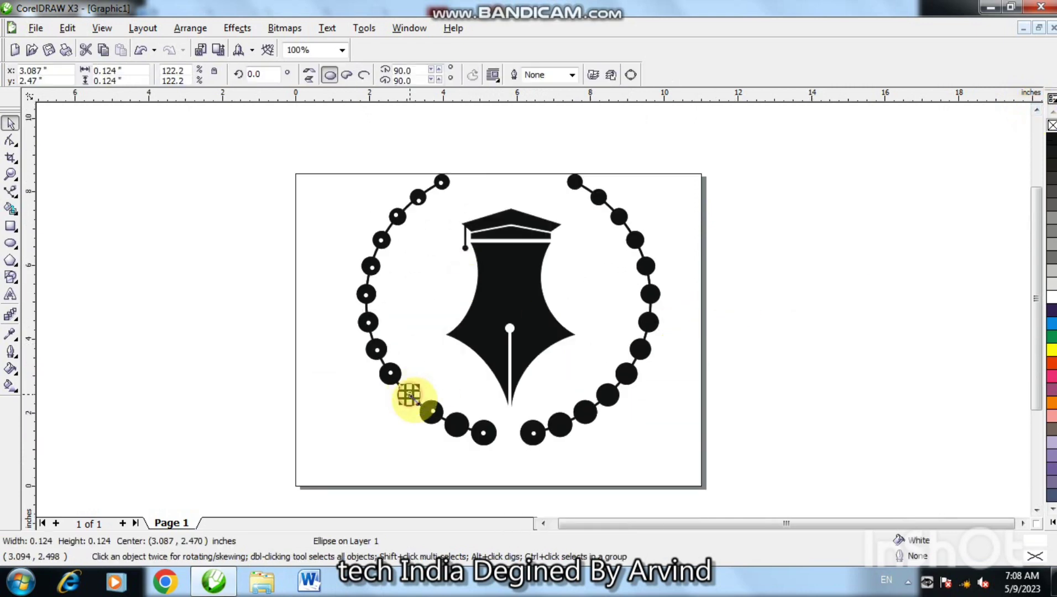
Add white centre dots to the lower-left beads and inspect the top bead's dot closely.
key(F2)
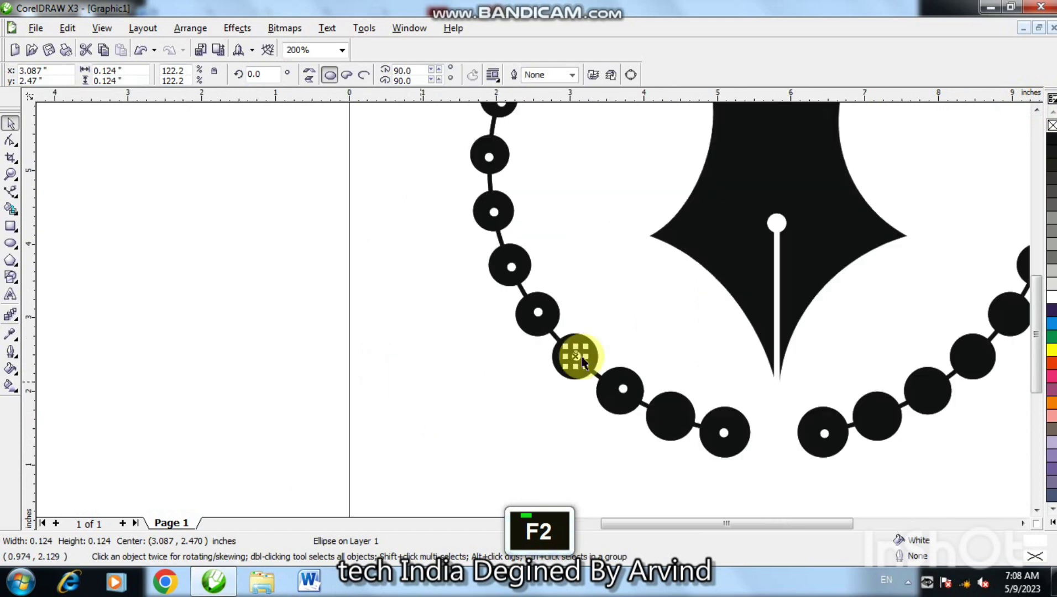
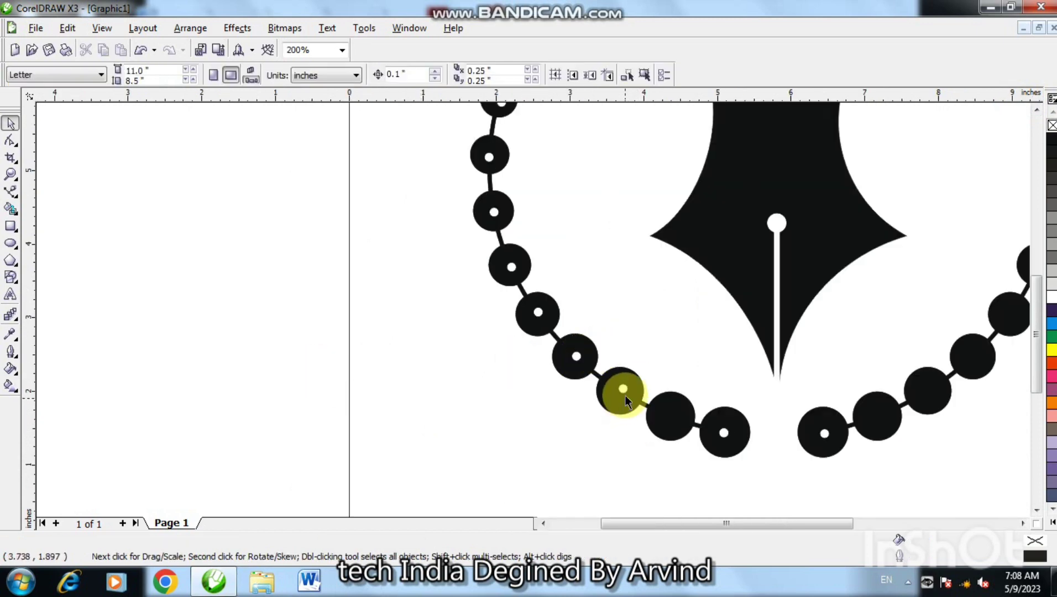
key(|)
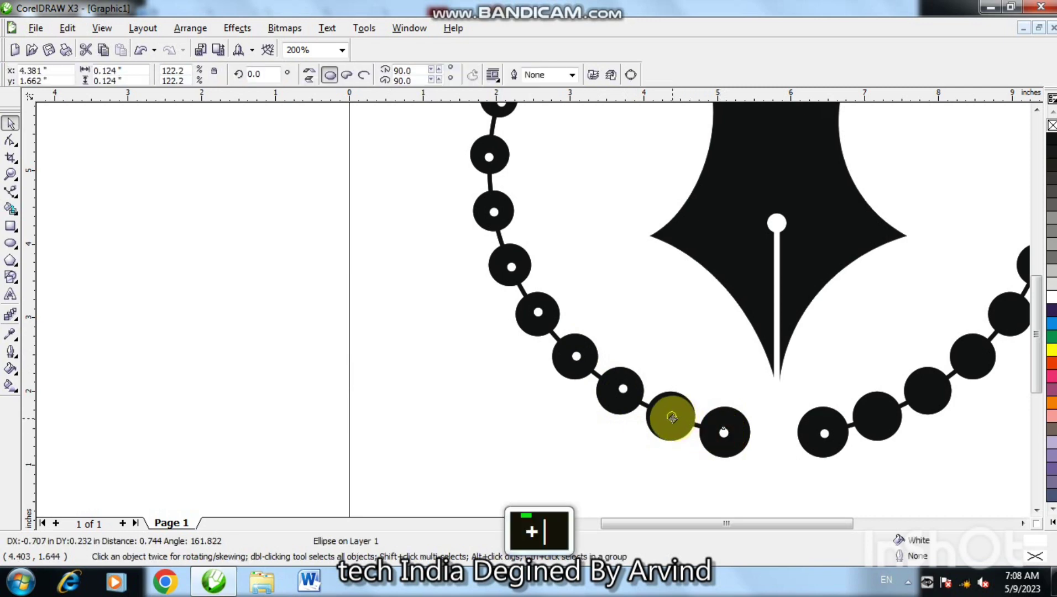
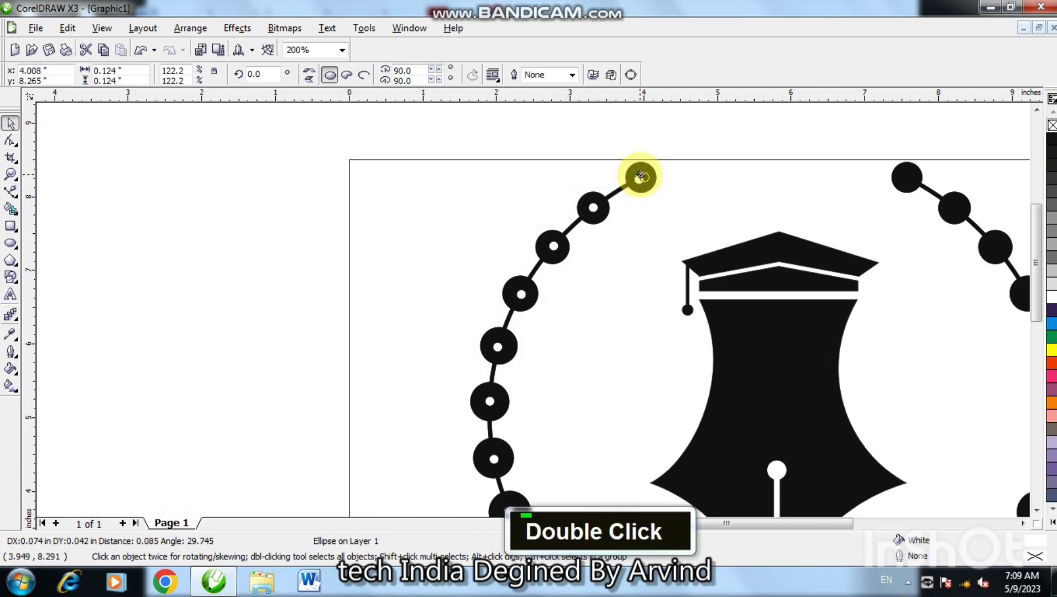
key(F3)
double_click(1044, 513)
key(F3)
key(F2)
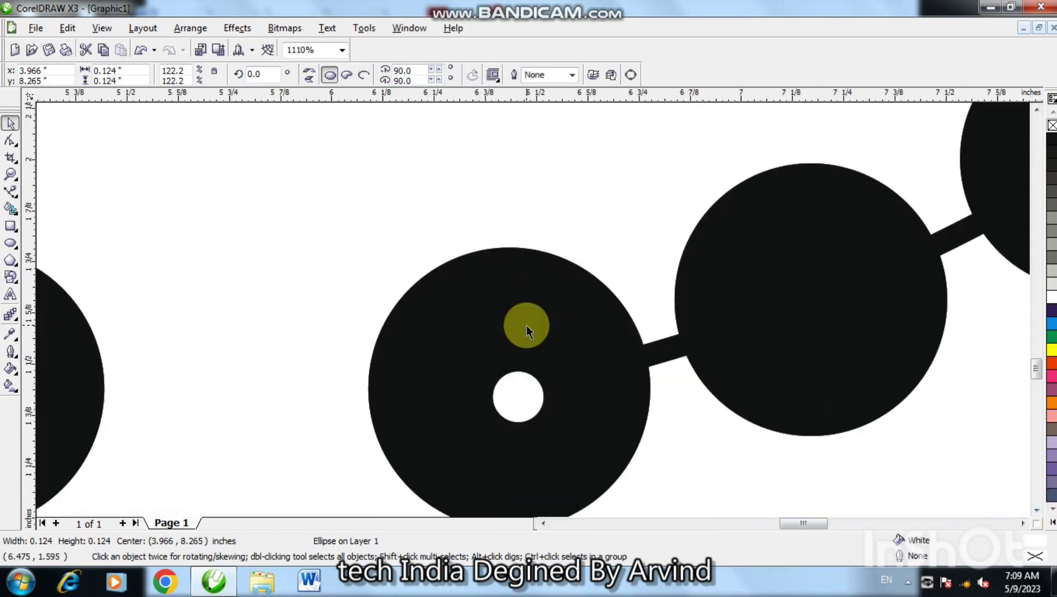
Duplicate the white dot onto the centres of the right arc's middle beads.
key(F4)
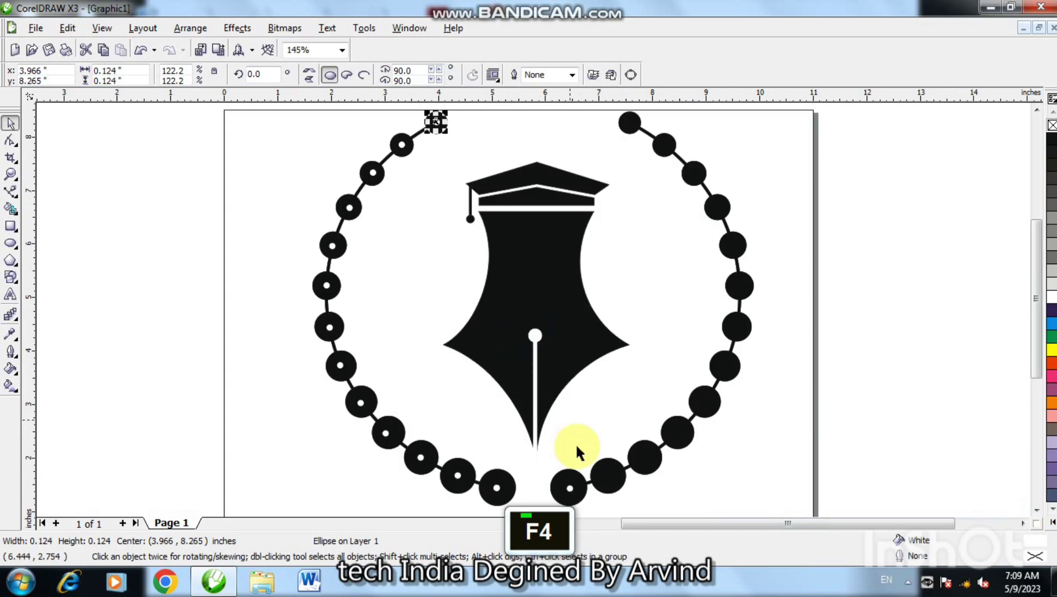
text(+)
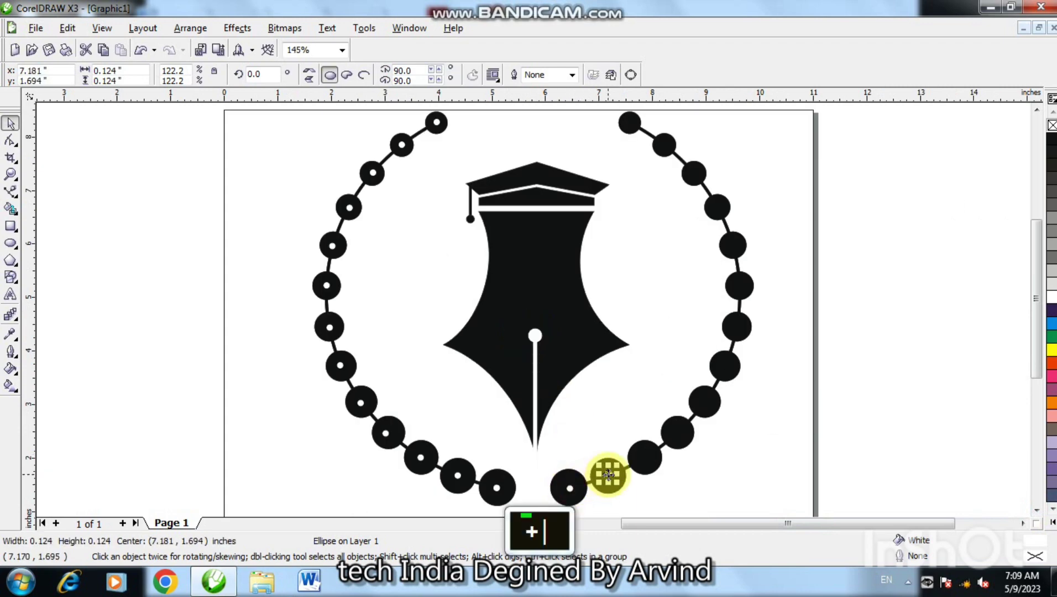
text(++)
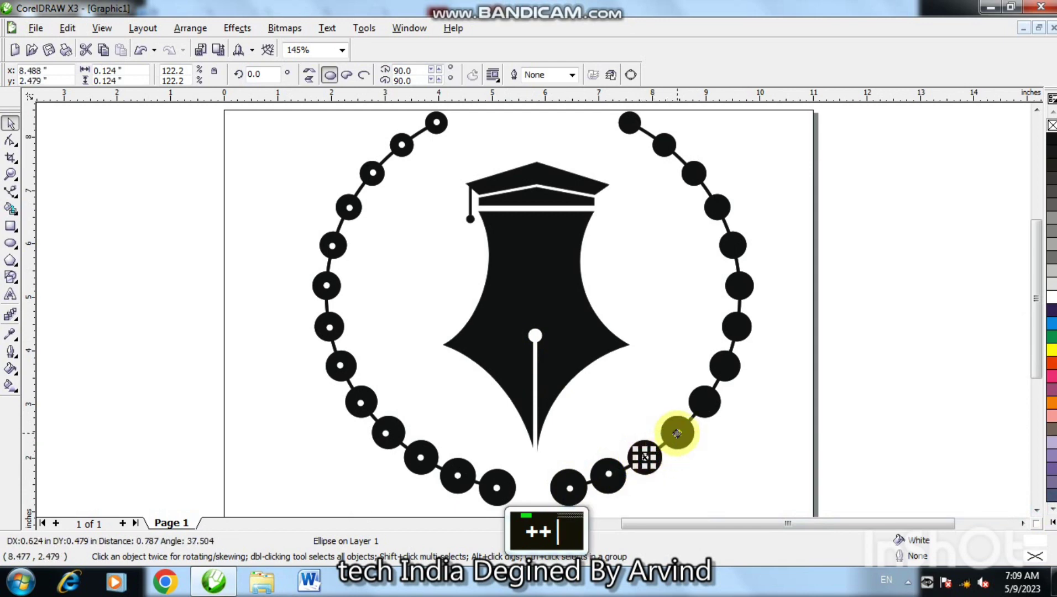
text(+)
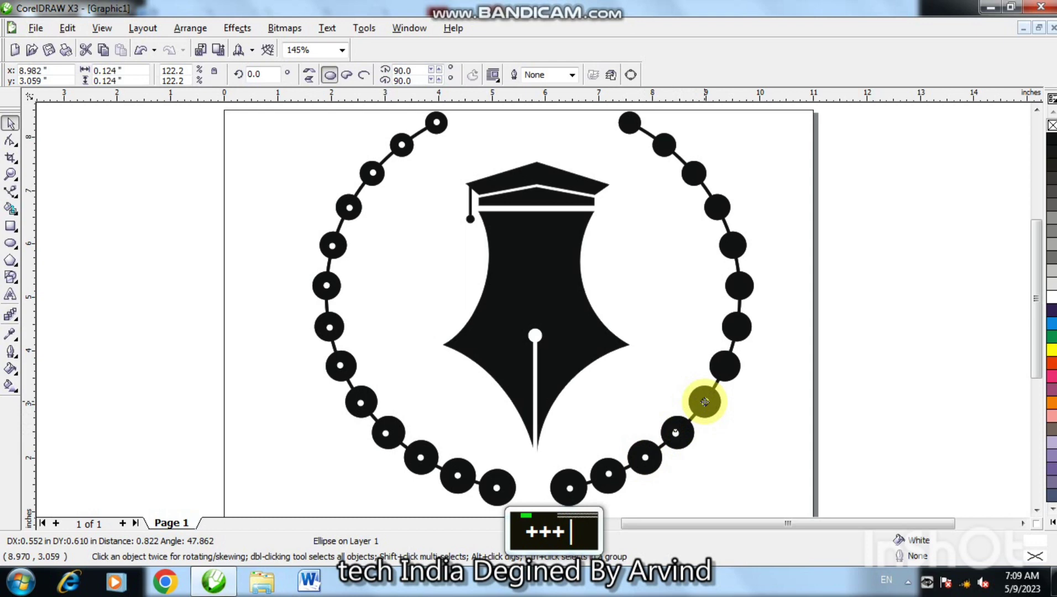
text(+)
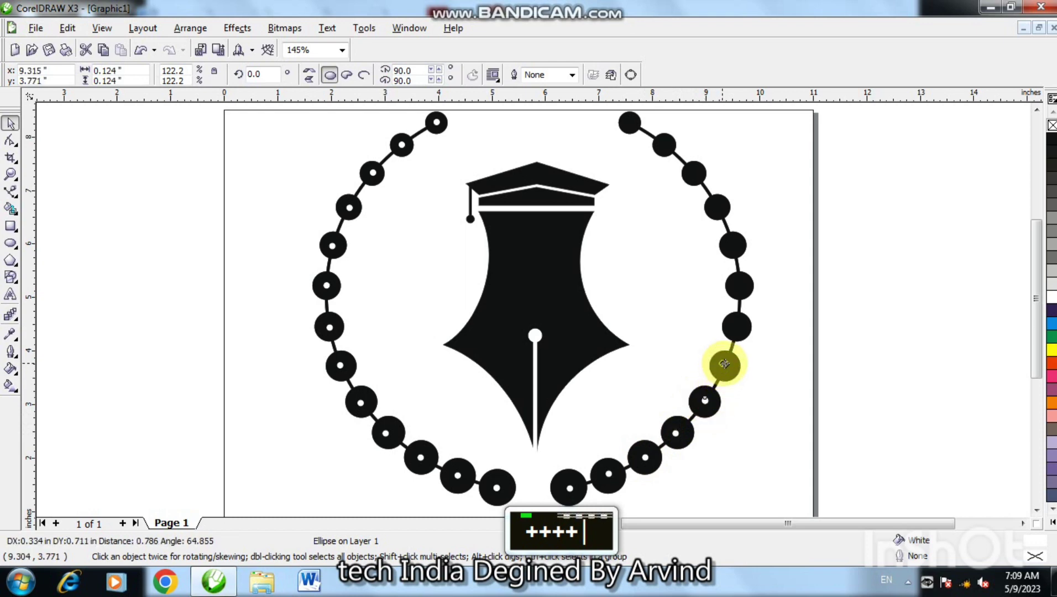
text(+)
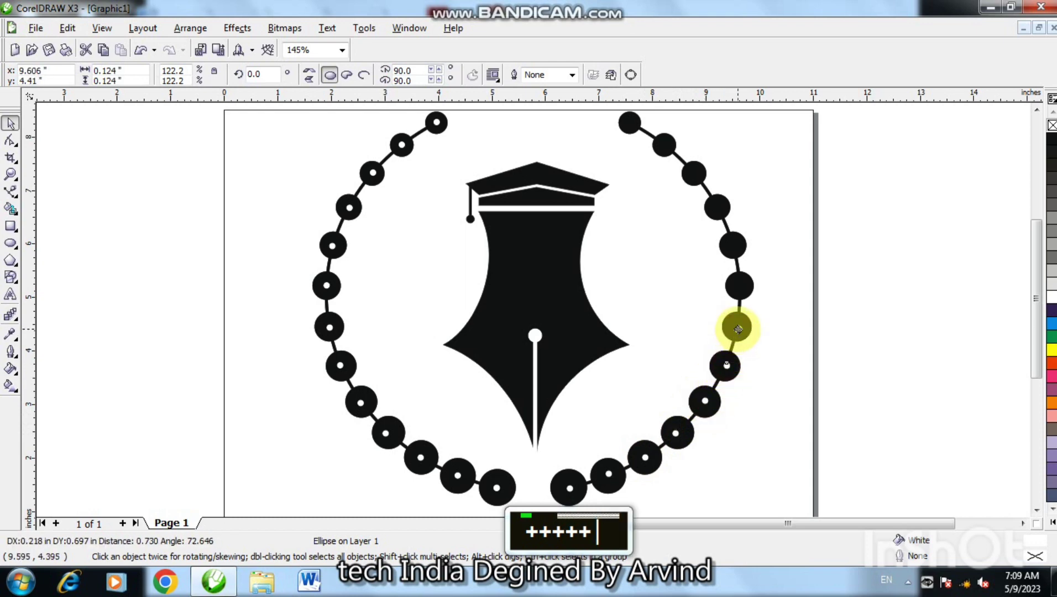
text(+)
Continue placing white centre dots down the right arc's lower beads.
text(+)
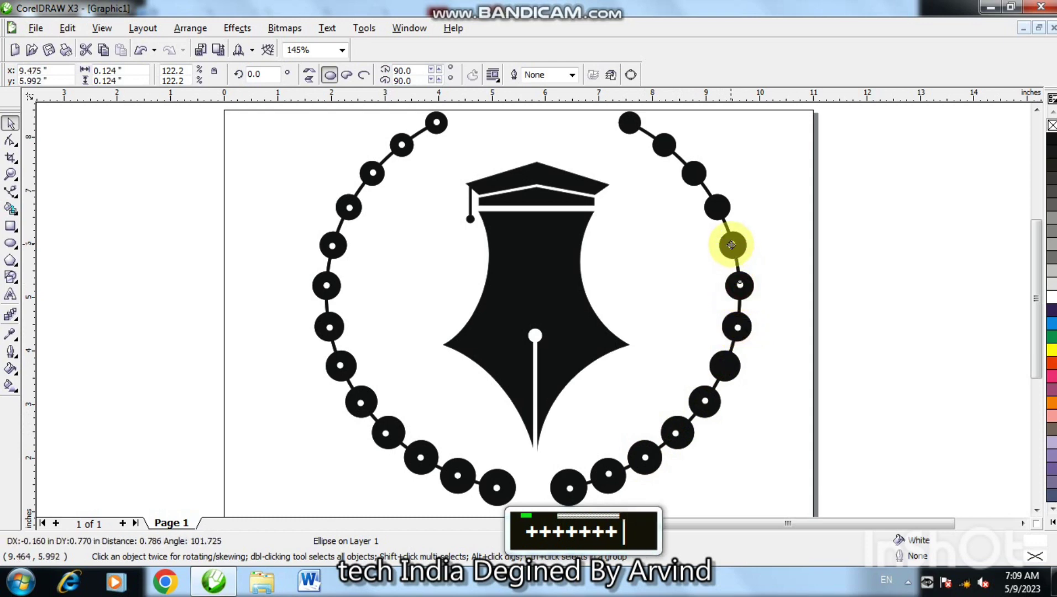
text(+)
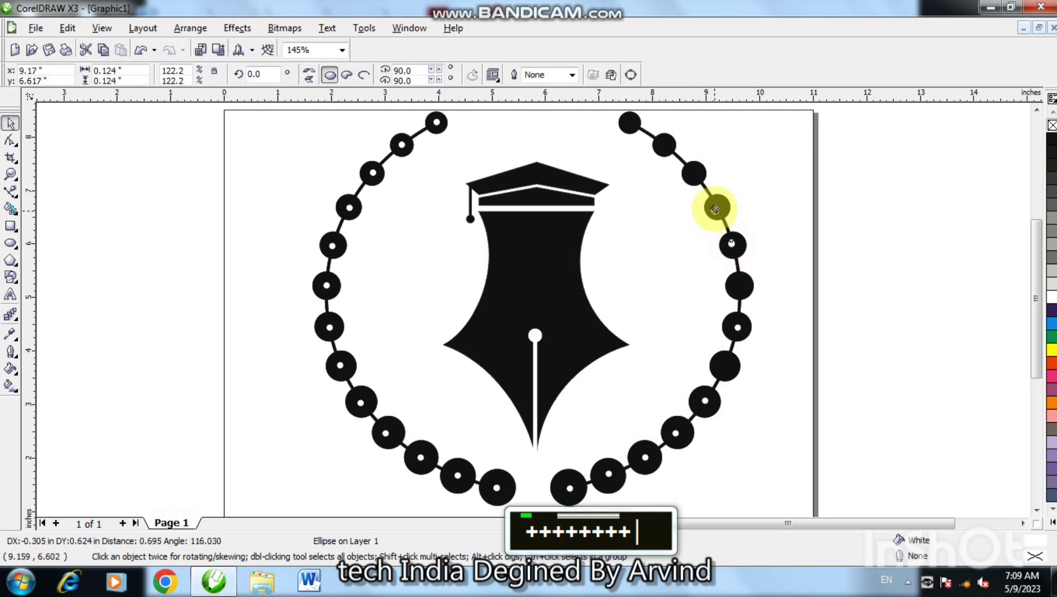
text(+)
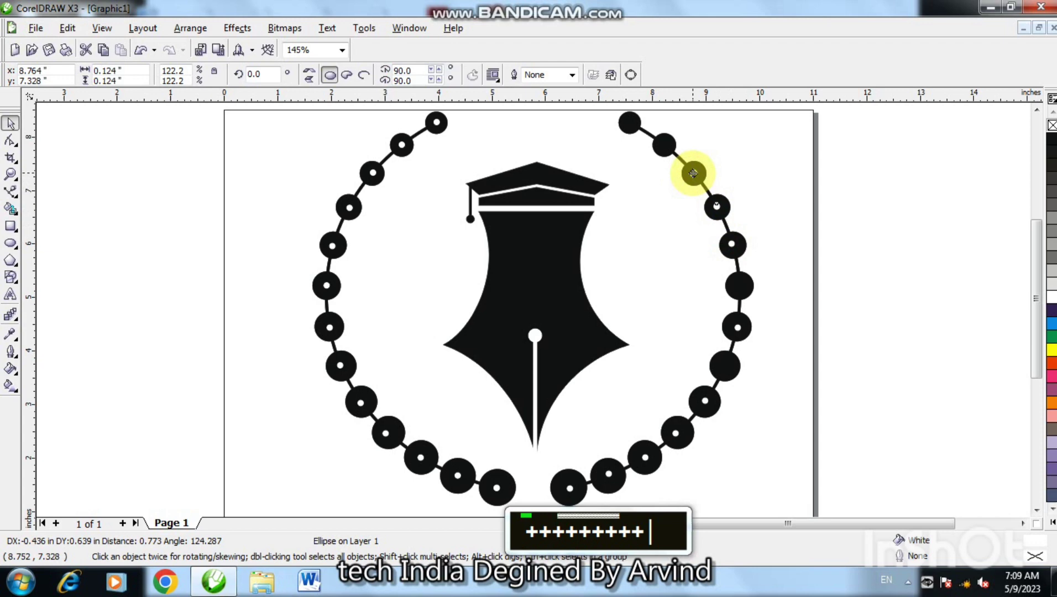
text(+)
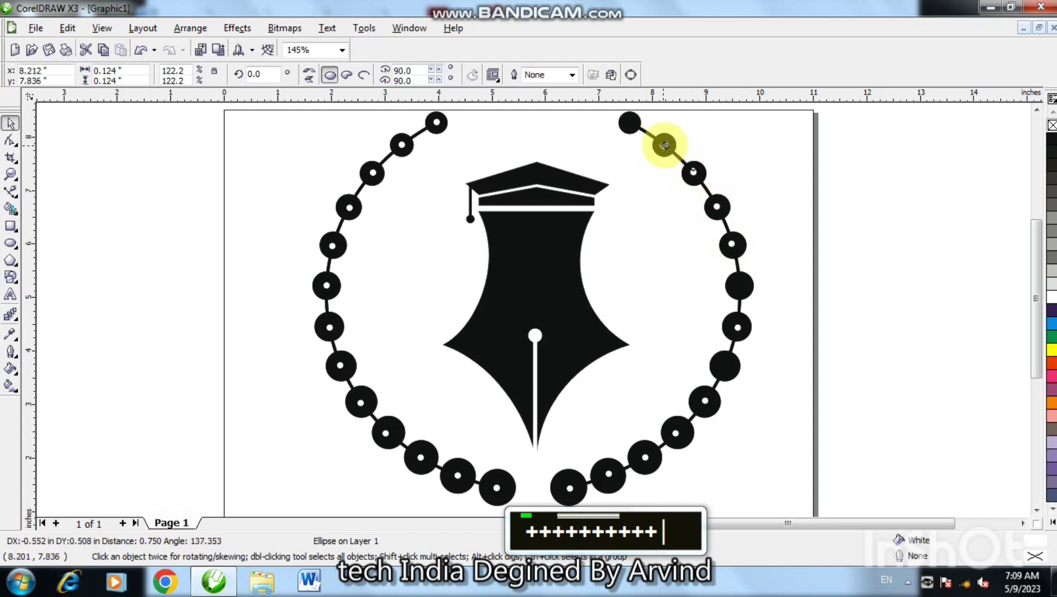
text(+)
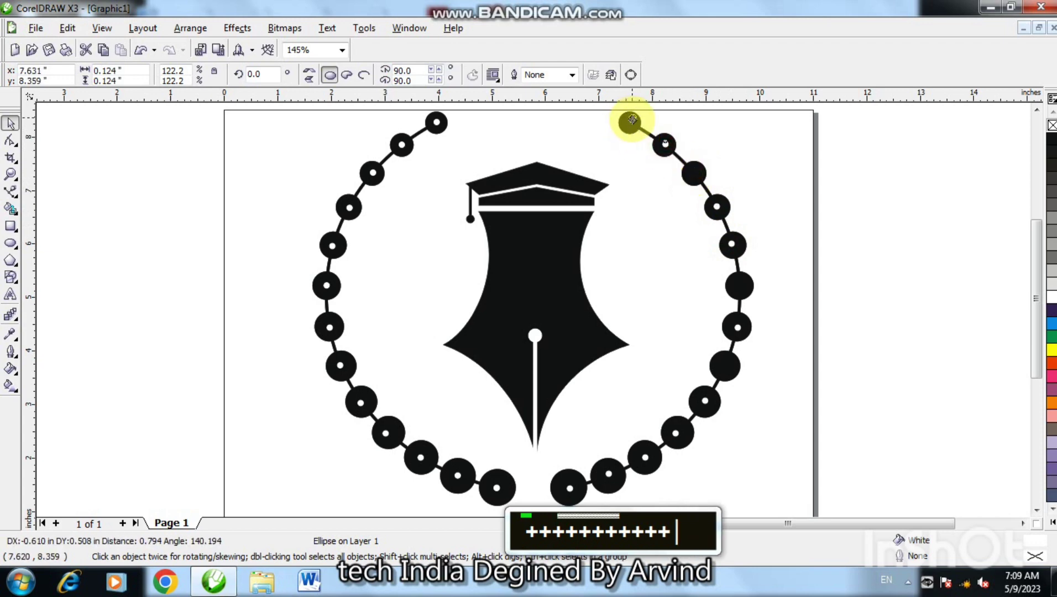
text(++)
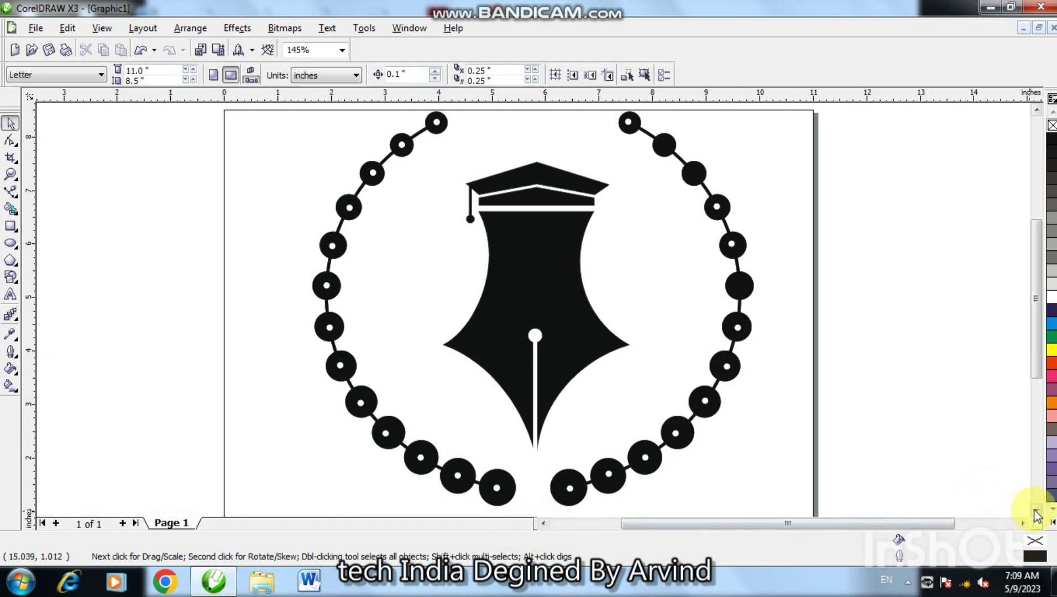
Add the word UNIVERSITY in capitals as text beneath the bead arcs.
double_click(1038, 514)
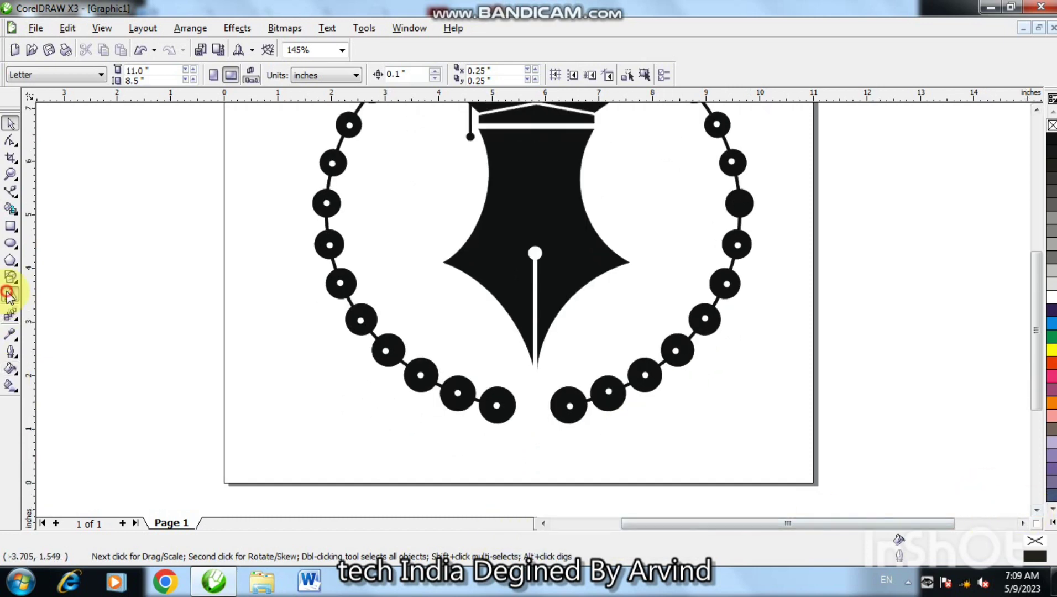
key(Caps_Lock)
text(univer)
text(sity)
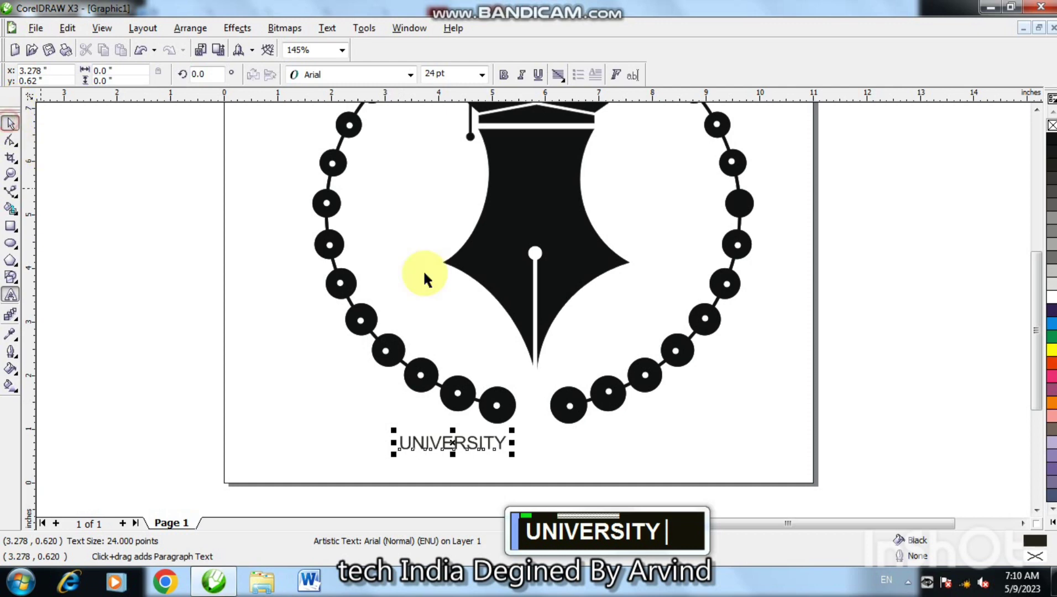
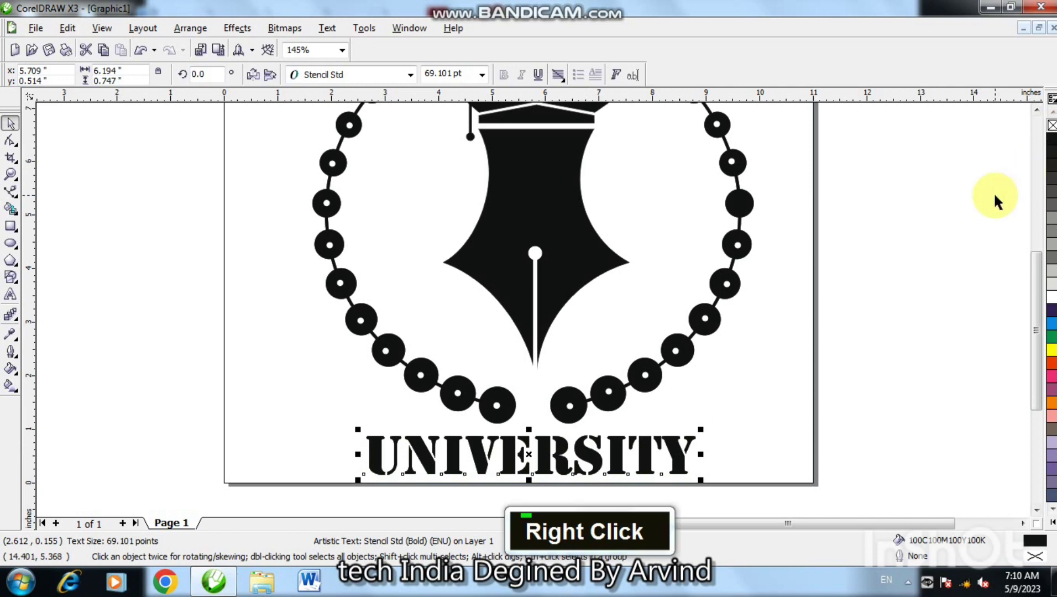
Shape a pentagon into a black star and make two smaller copies for the sides.
key(F4)
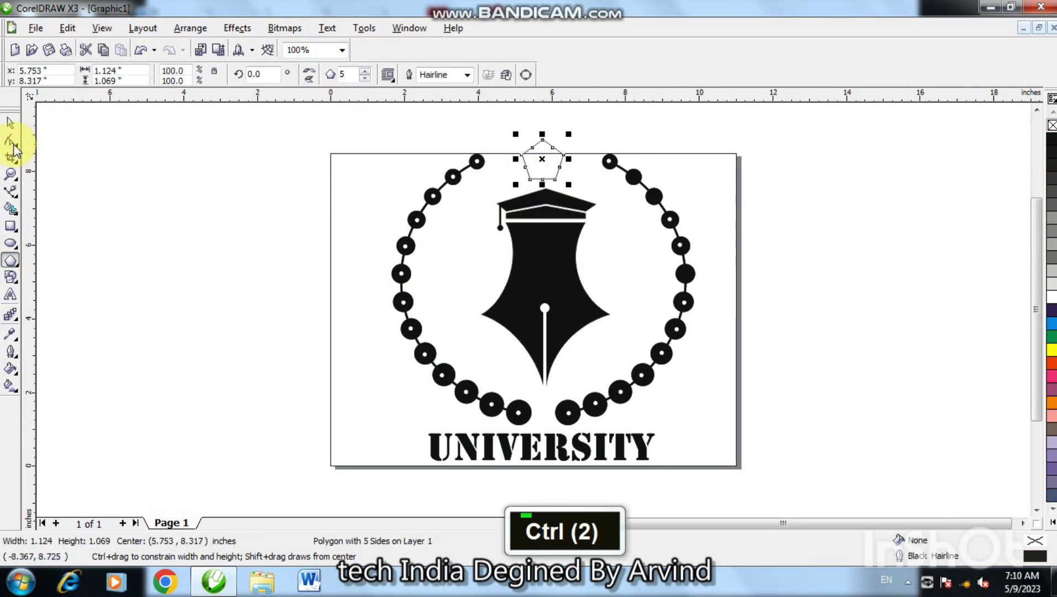
key(F2)
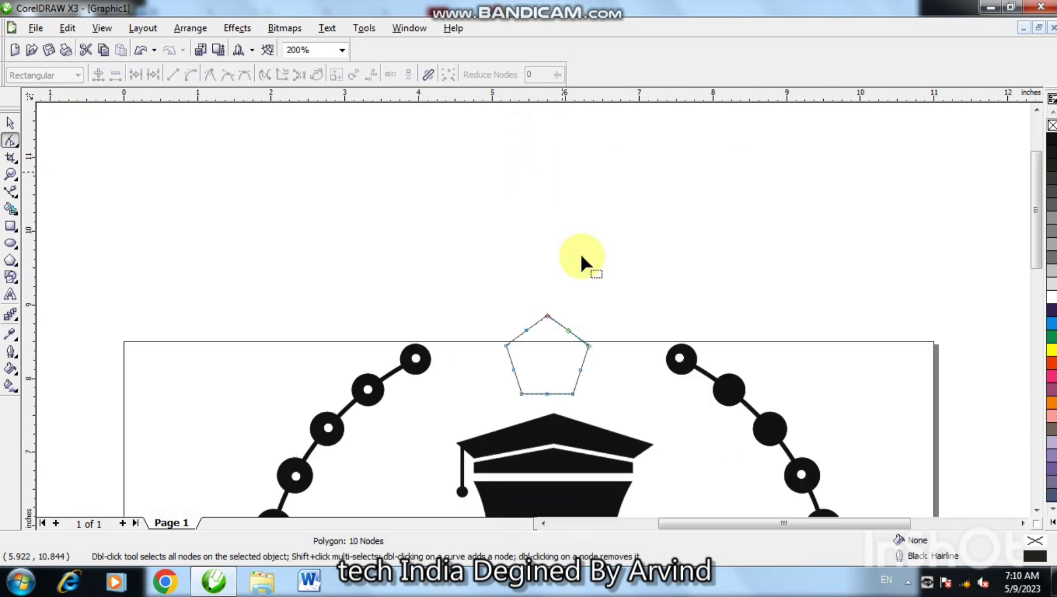
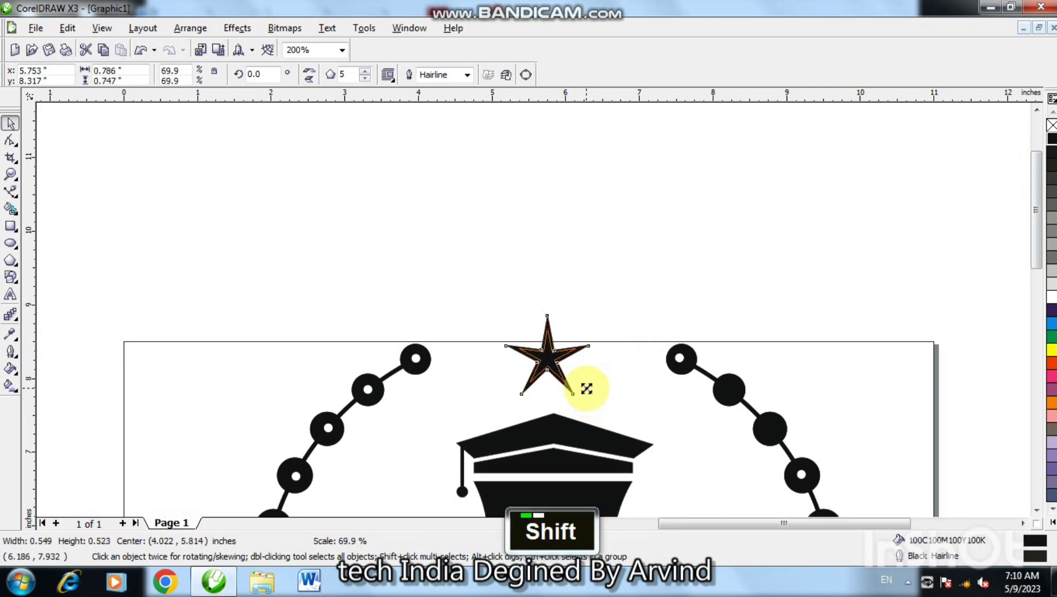
text(+)
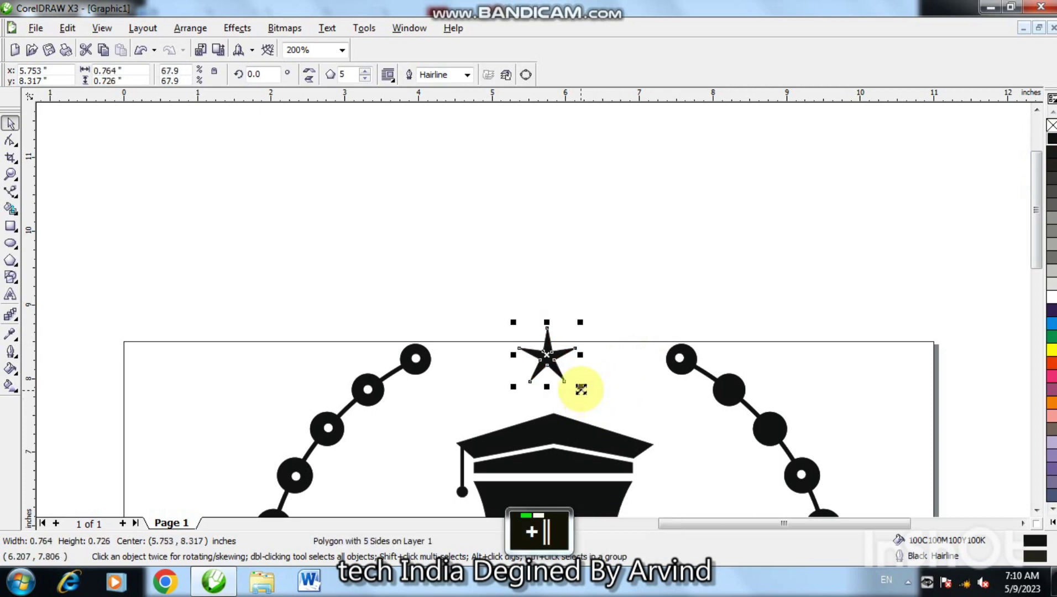
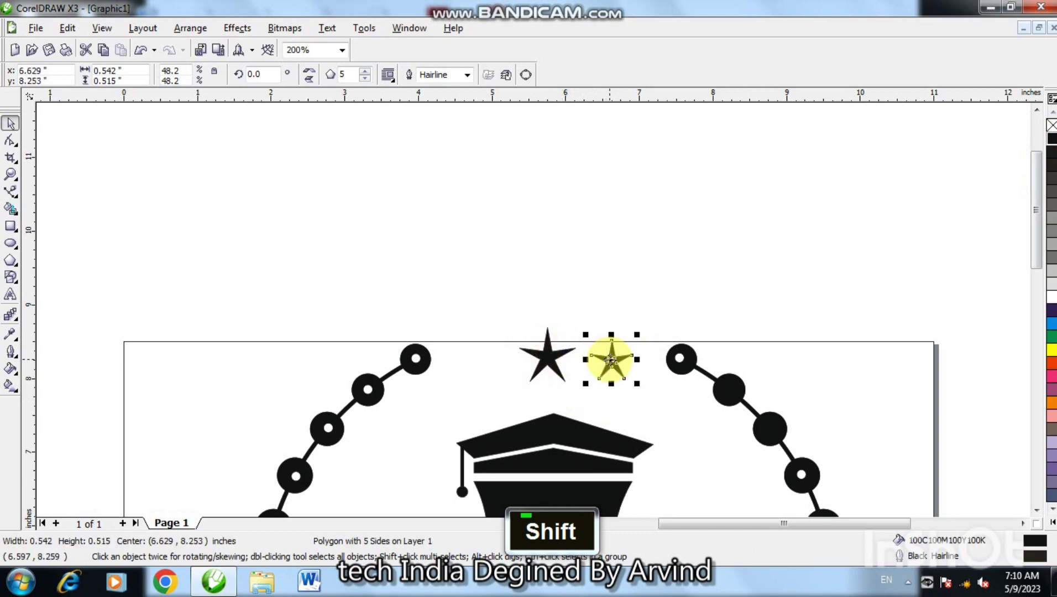
key(shift+\)
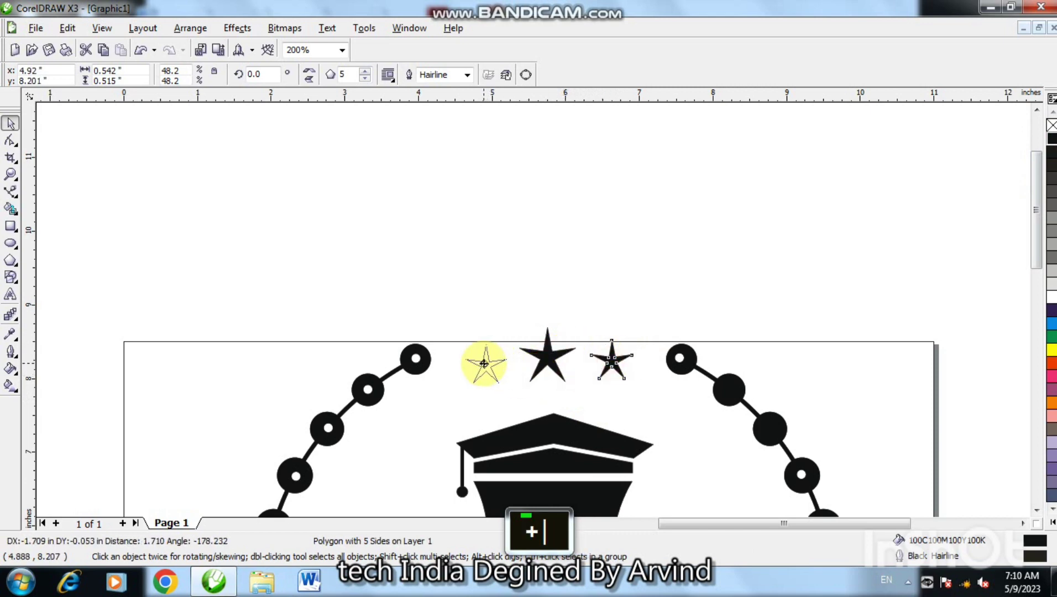
key(shift+\)
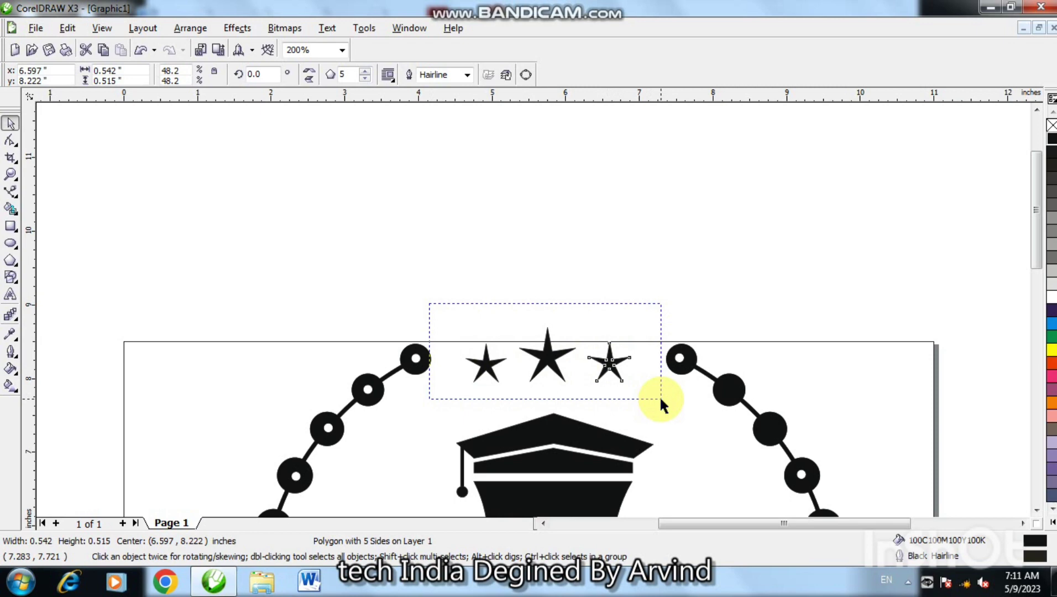
Nudge the three stars up into the top gap above the graduation cap.
key(ctrl+Up)
key(ctrl+Up)
key(ctrl+Up)
key(ctrl+Up)
key(ctrl+Right)
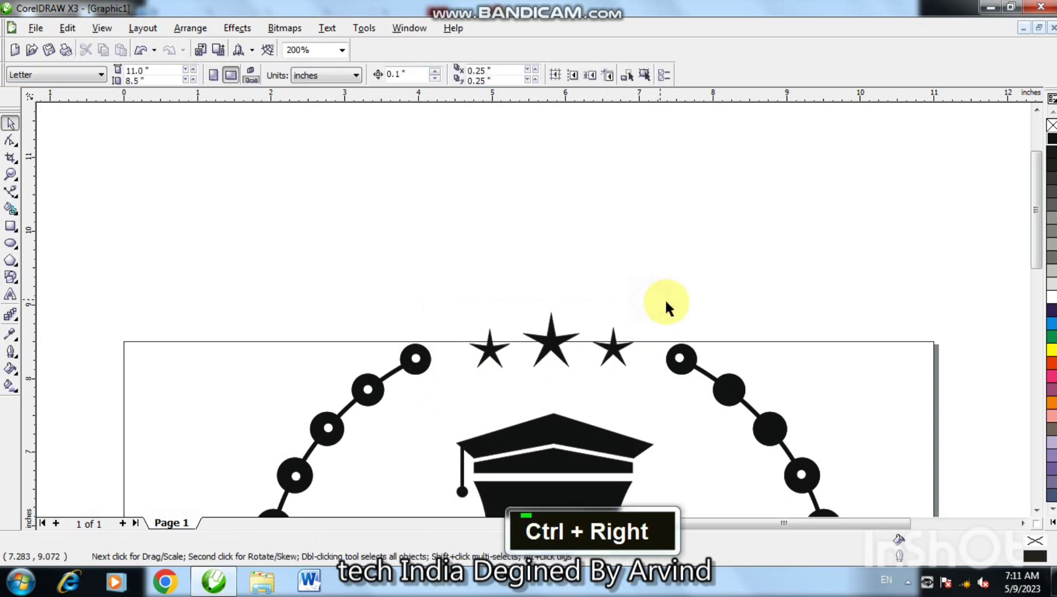
Group the whole logo into one object and scale it up on the page.
key(F4)
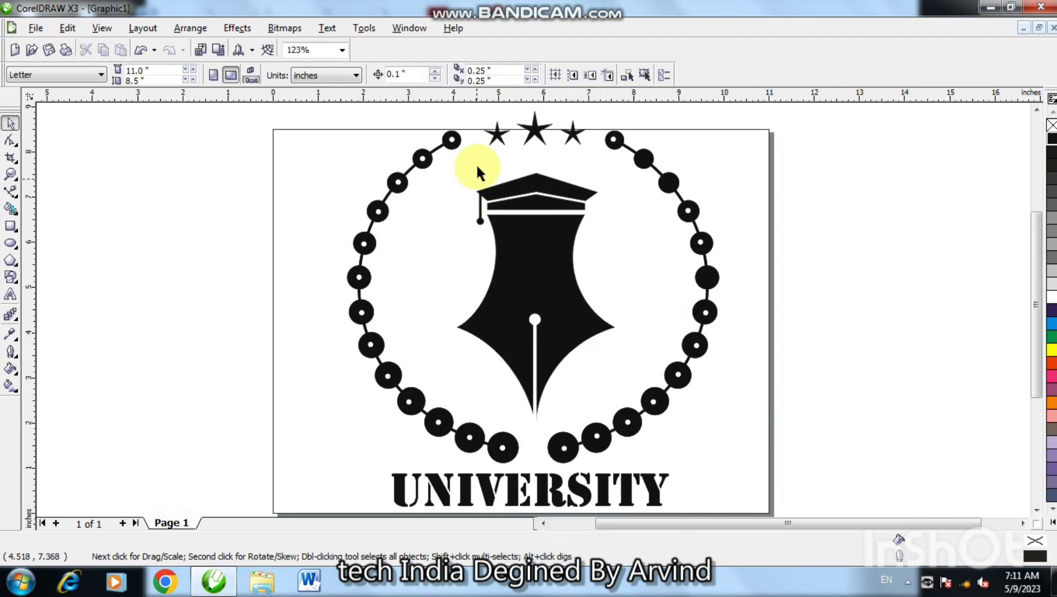
key(F3)
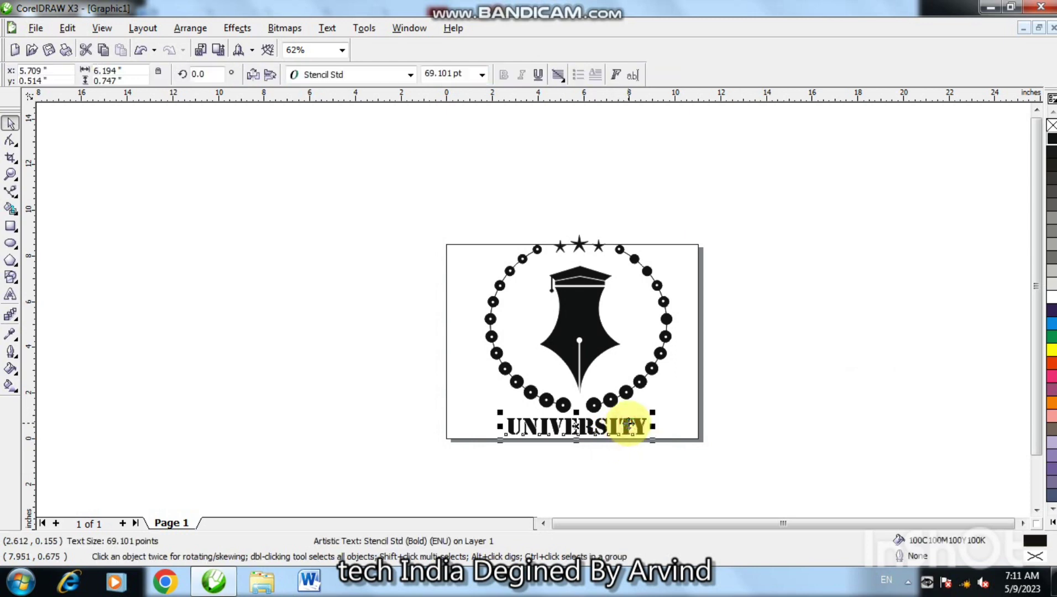
key(ctrl+Right)
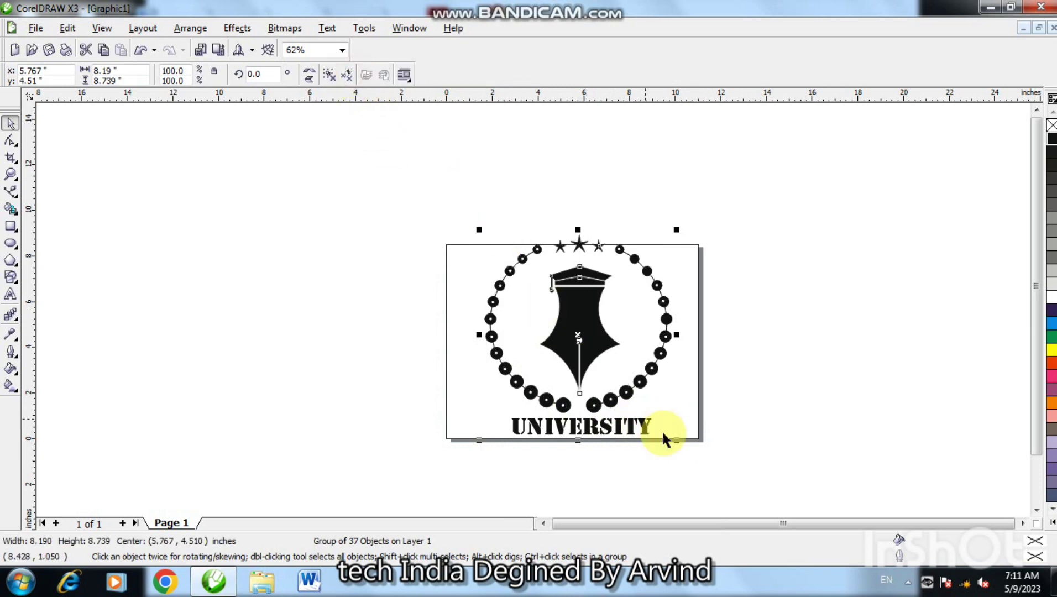
click(615, 341)
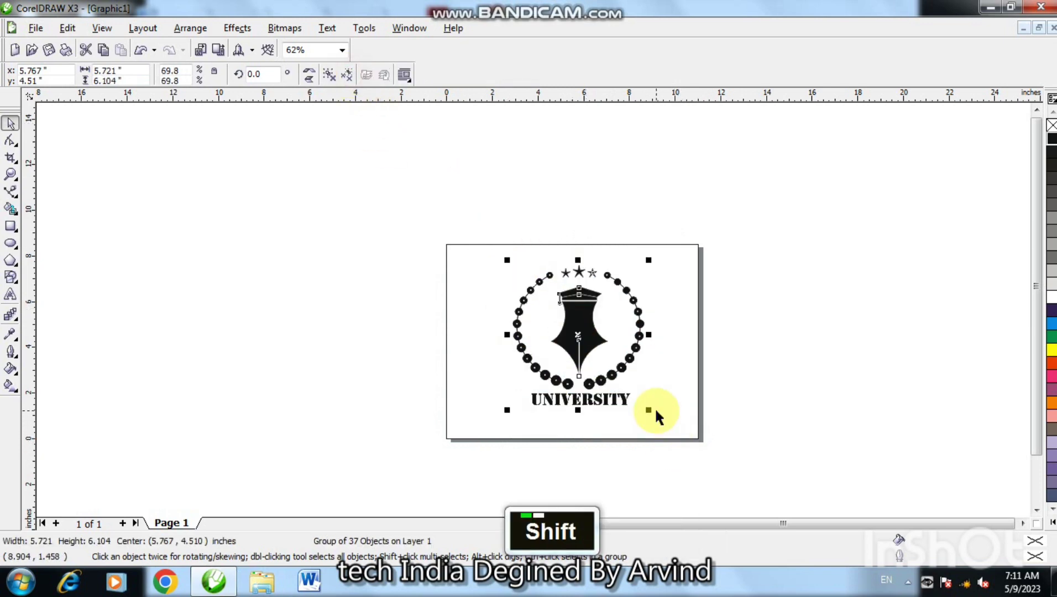
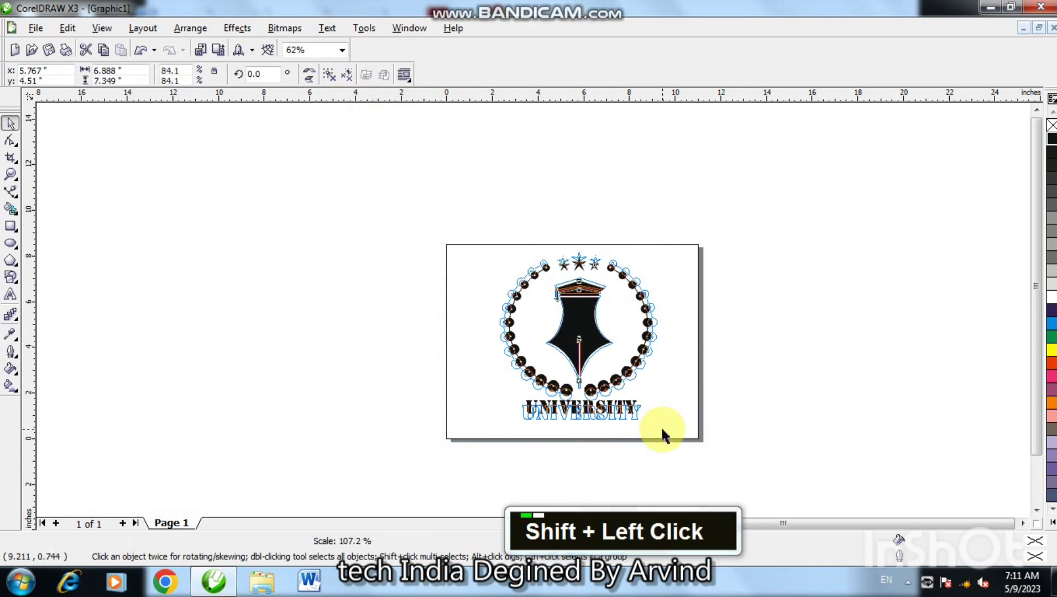
Centre the grouped logo on the page and show it in full-screen preview.
key(Down)
key(Down)
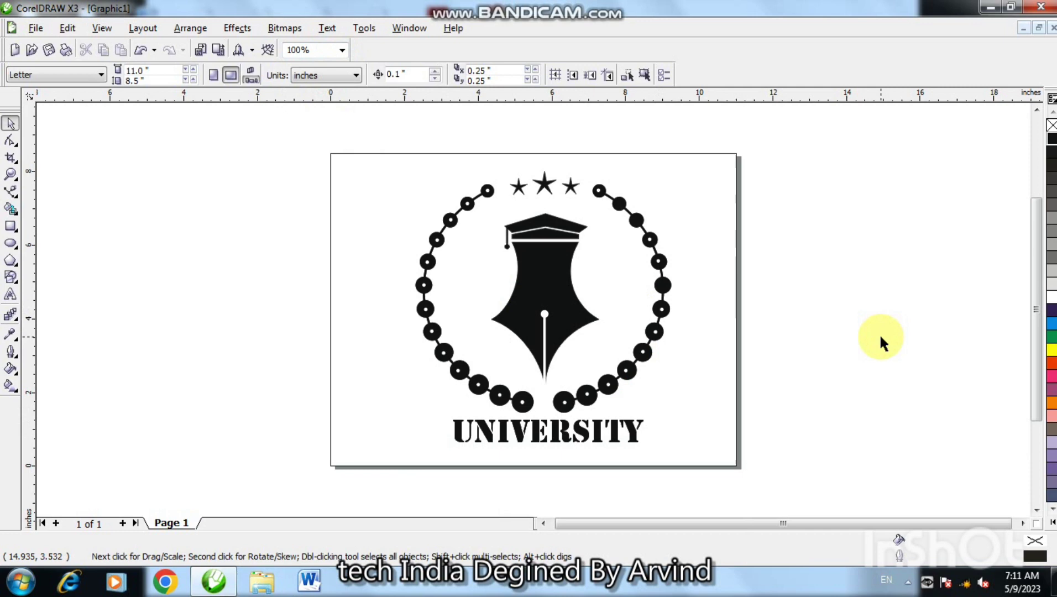
key(F9)
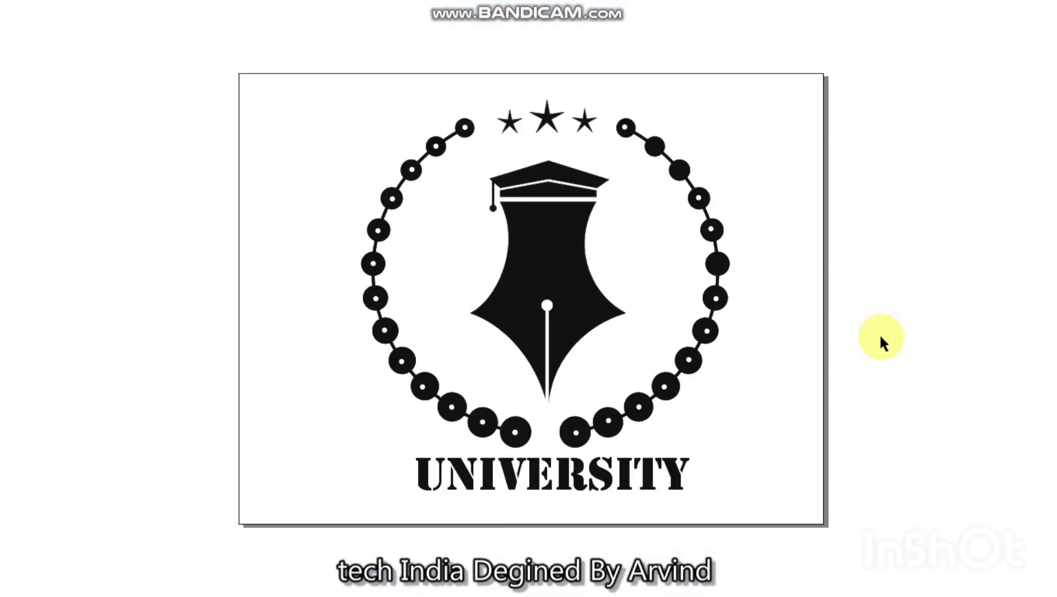